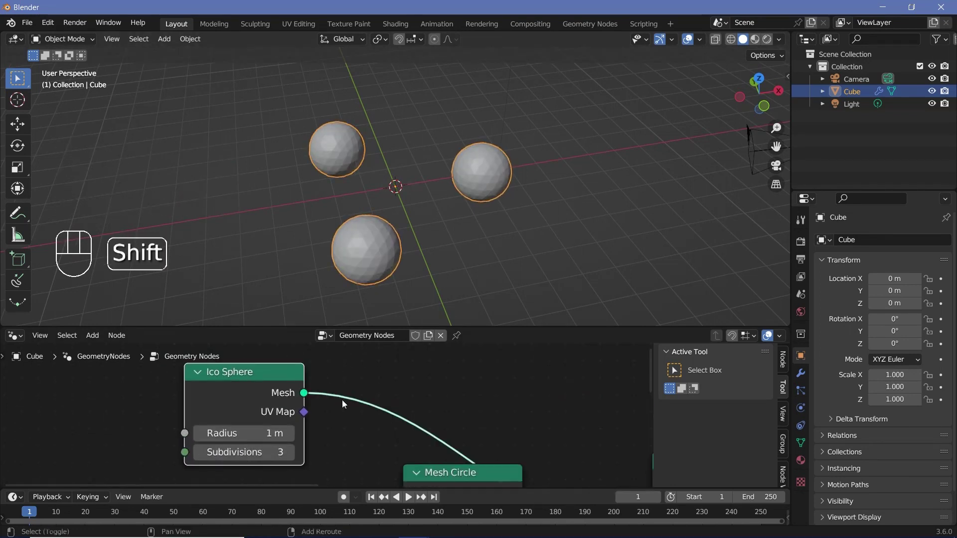
Insert a Set Shade Smooth node after the Ico Sphere so the instanced spheres render smooth
key("shift+a")
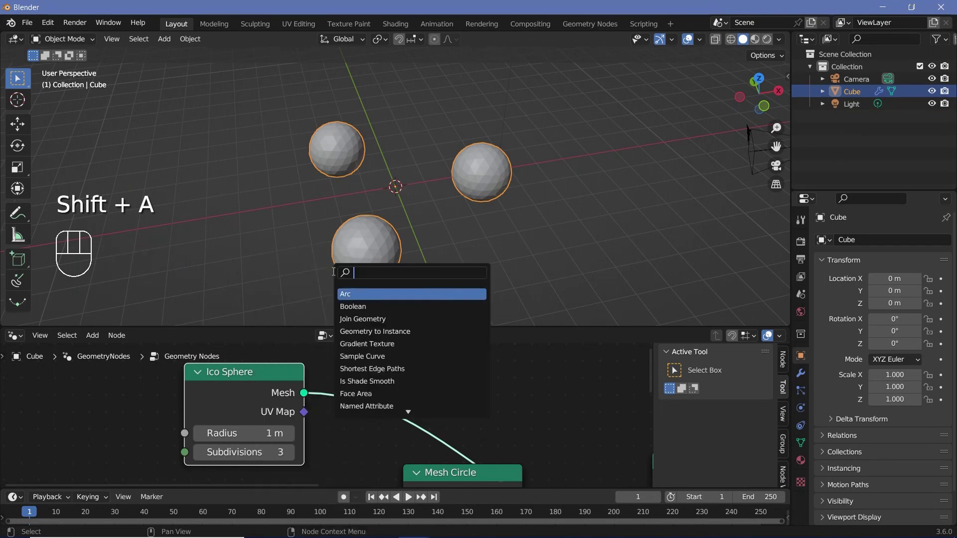
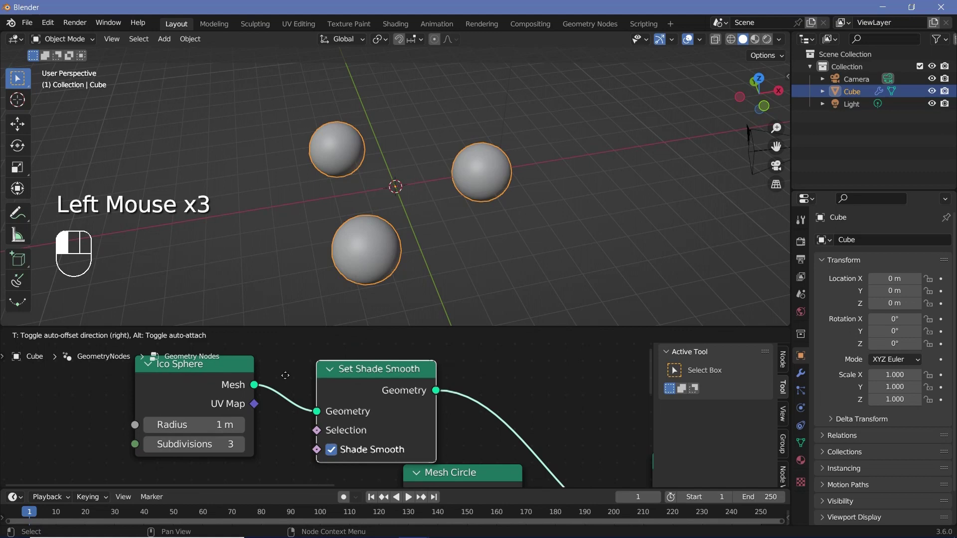
middle_click(406, 283)
scroll("down", 3)
scroll("up", 3)
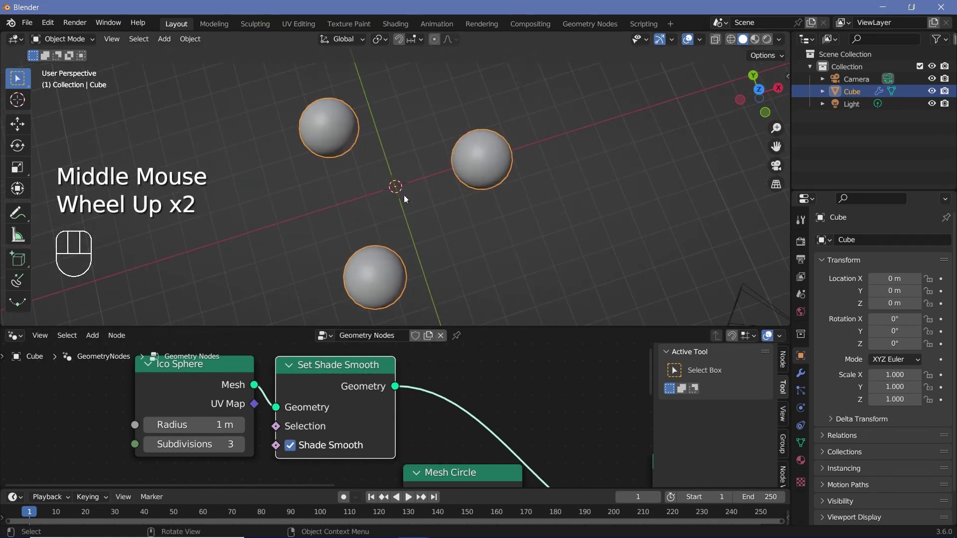
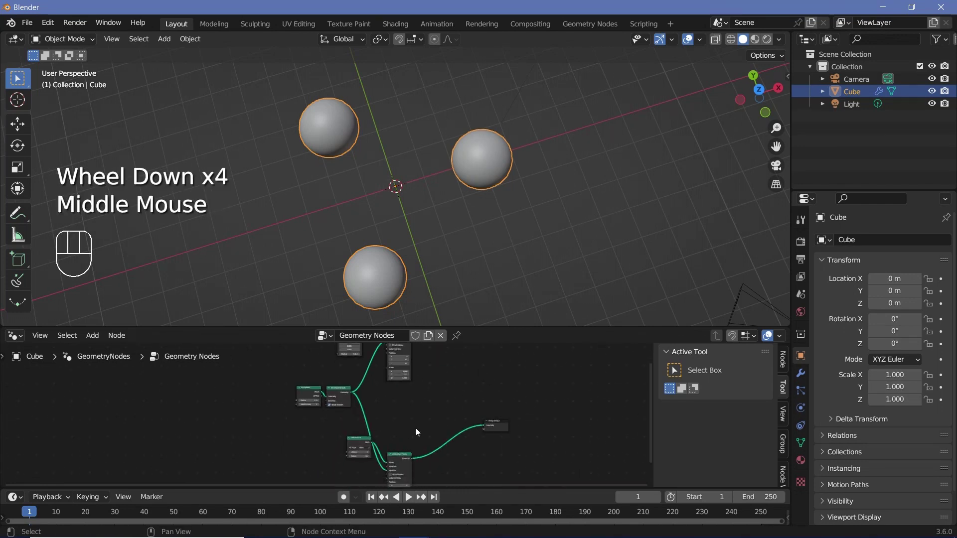
Add a Join Geometry node combining the central sphere with the ring instances, linked to Group Output
left_click_drag(409, 439, 426, 420)
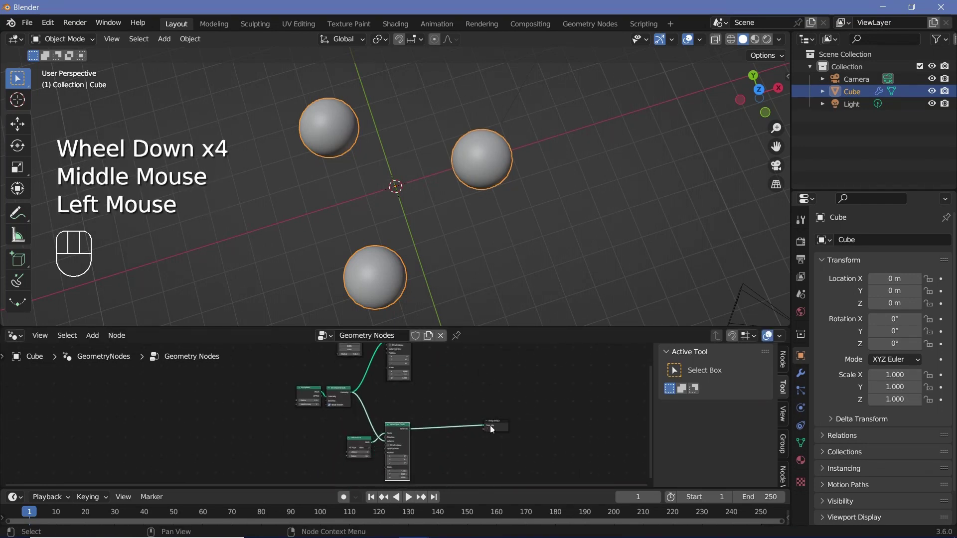
left_click(503, 427)
key("shift+a")
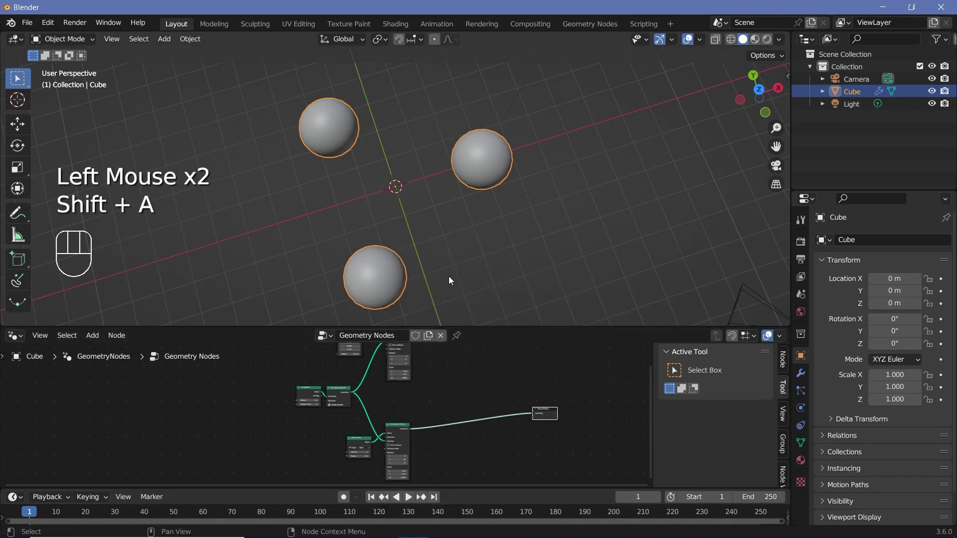
key("shift+a")
left_click_drag(457, 421, 453, 413)
left_click_drag(447, 409, 492, 452)
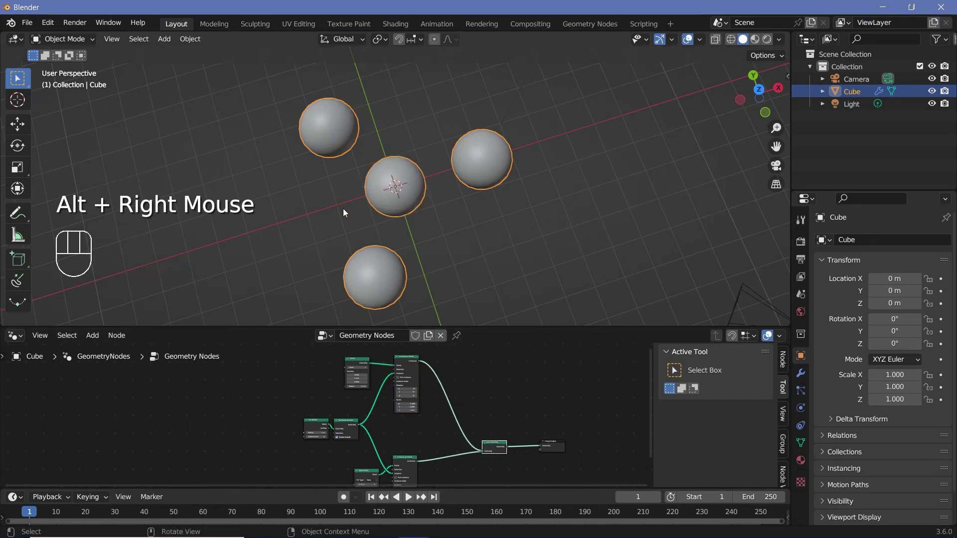
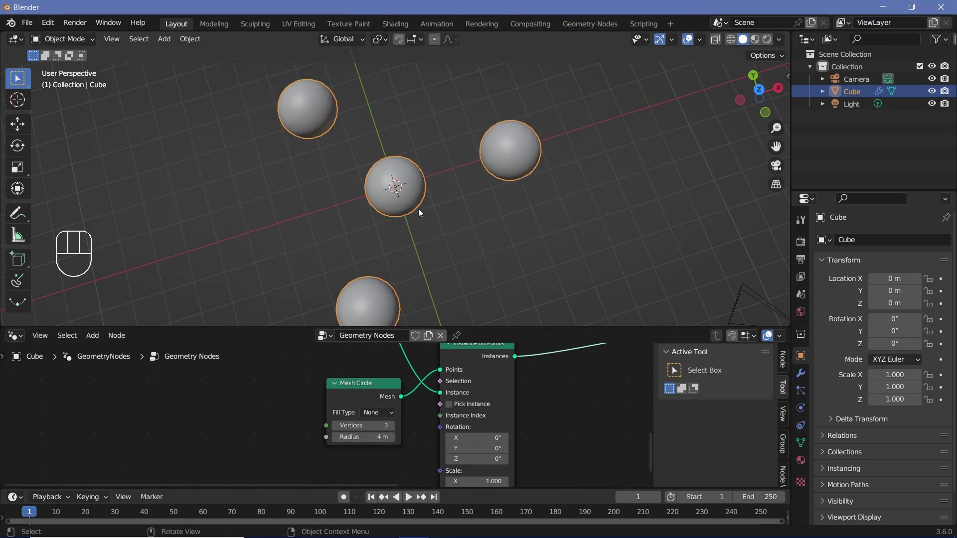
Place a new node beside Instance on Points in the left part of the tree
scroll("down", 3)
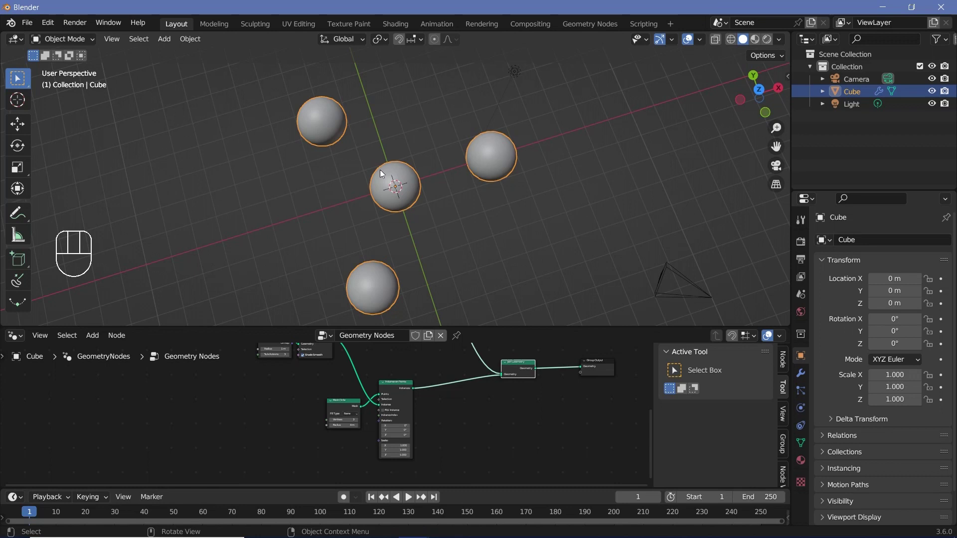
middle_click(378, 401)
scroll("down", 3)
left_click_drag(390, 418, 318, 415)
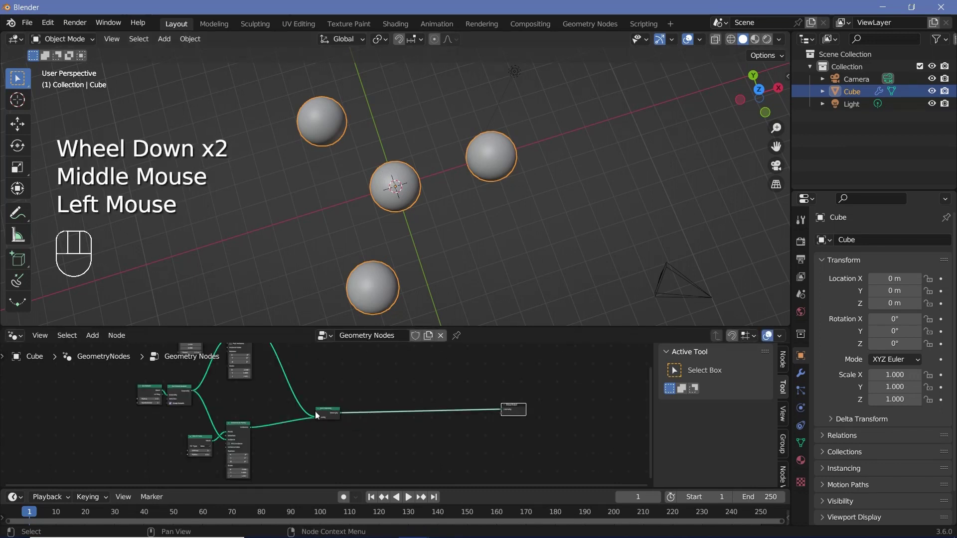
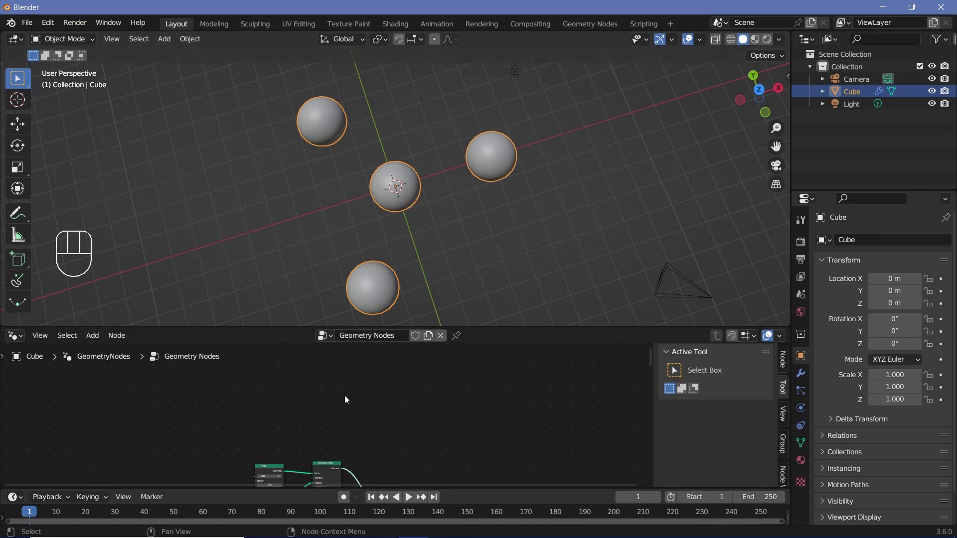
key("shift+a")
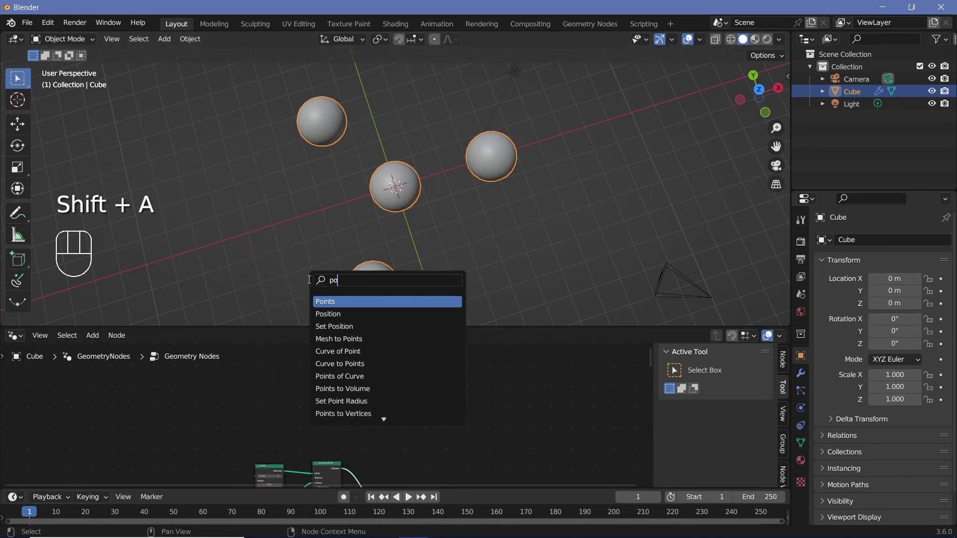
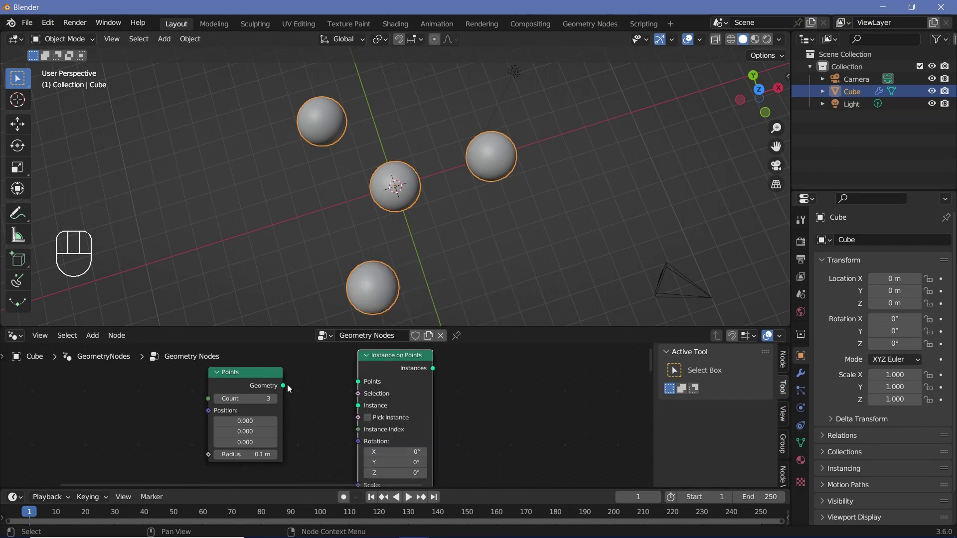
left_click_drag(286, 385, 299, 380)
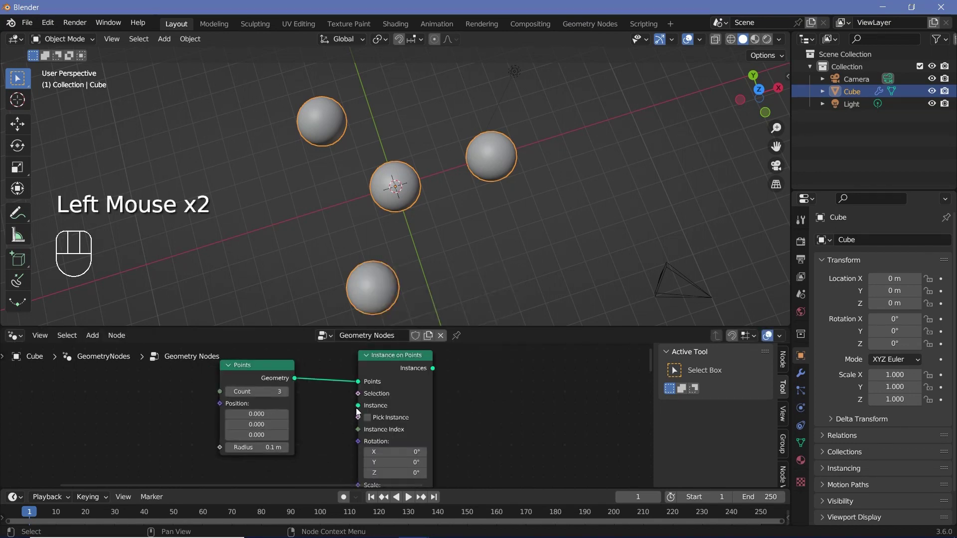
left_click(320, 452)
middle_click(305, 452)
Add a Curve Line feeding the Instance on Points node, then a Join Geometry node
key("shift+a")
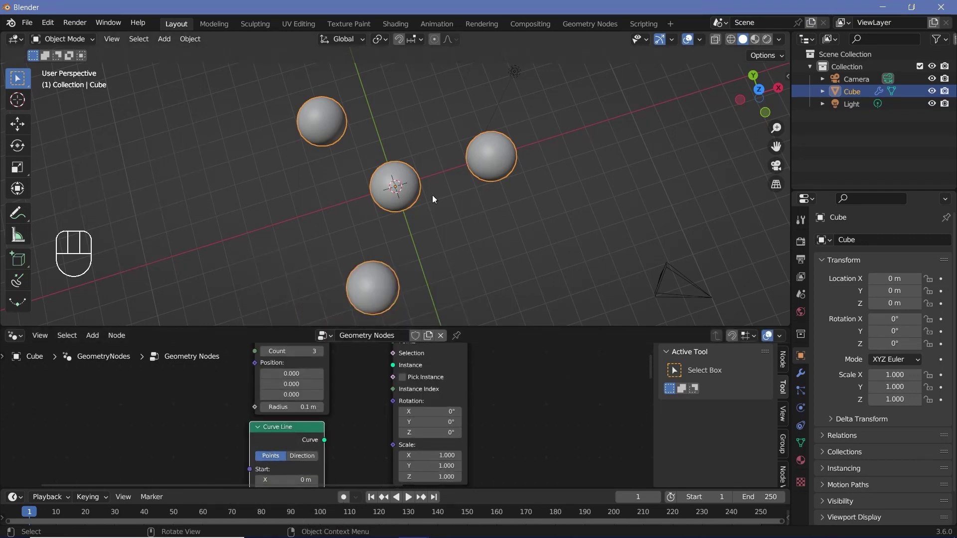
middle_click(353, 439)
scroll("down", 3)
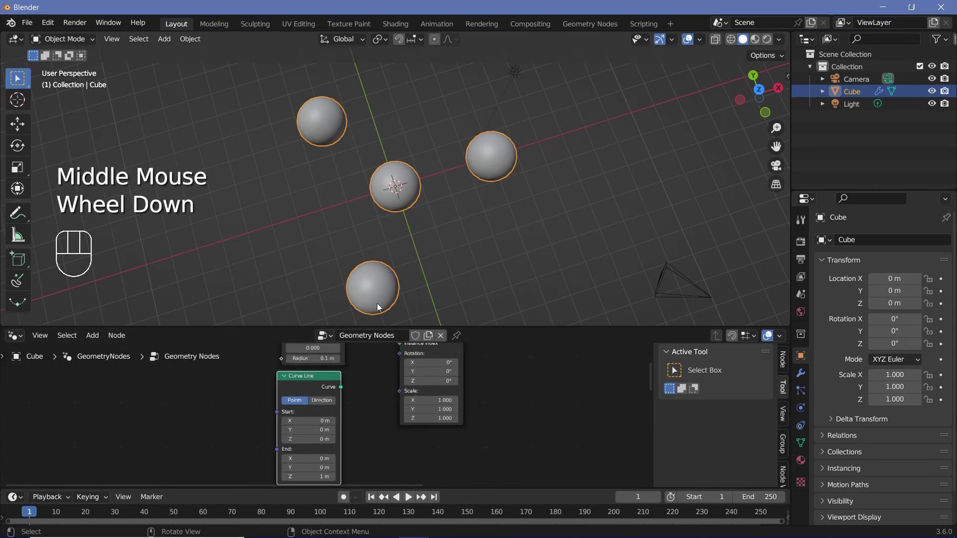
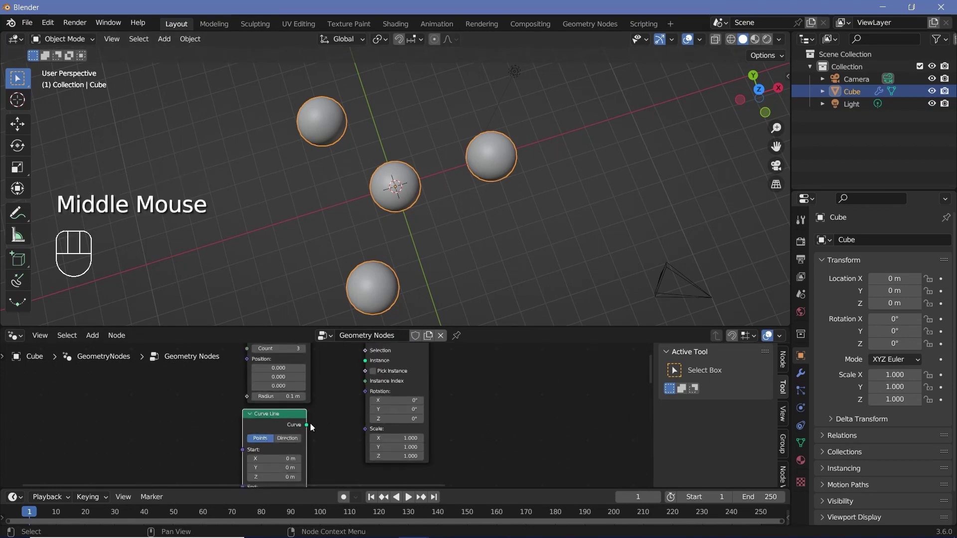
left_click_drag(313, 426, 373, 385)
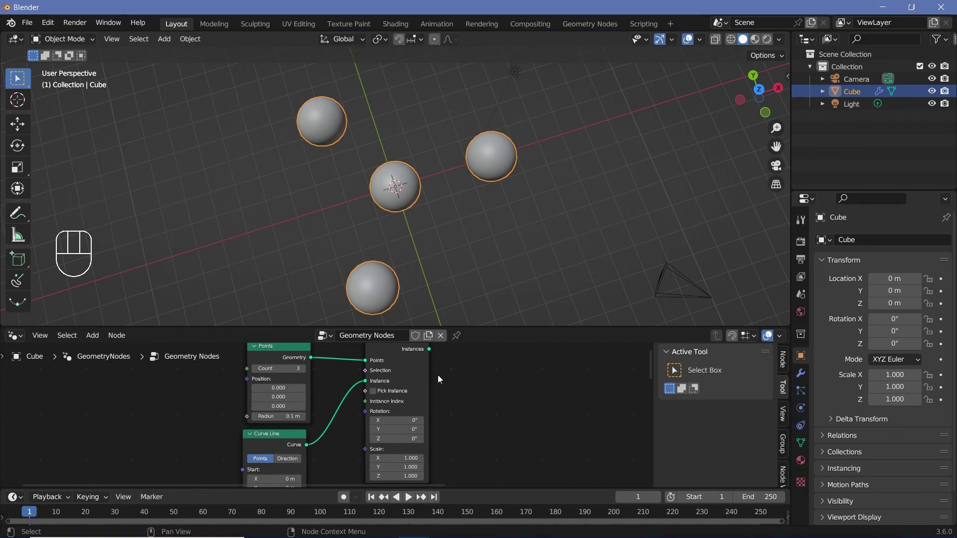
scroll("down", 3)
left_click_drag(384, 385, 421, 409)
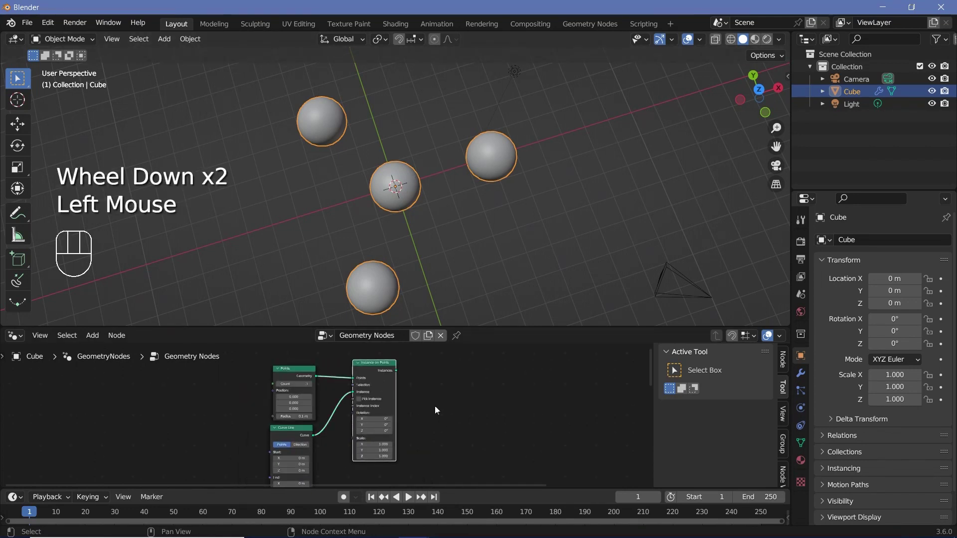
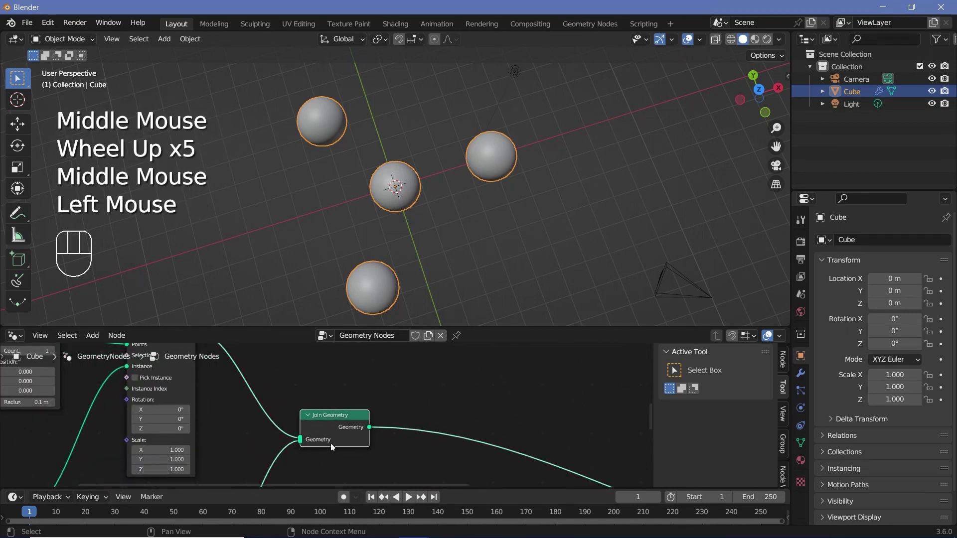
key("shift+d")
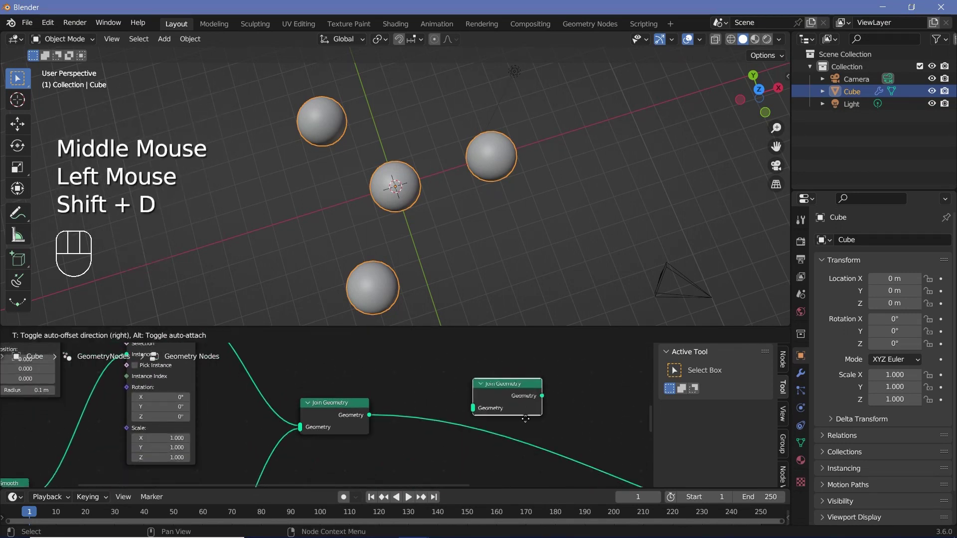
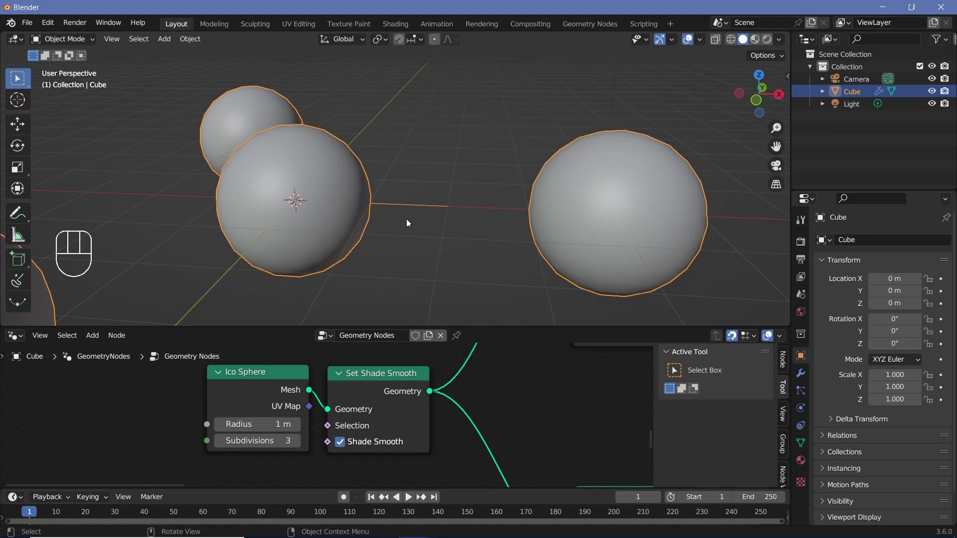
Add a Rotate Instances node after the instancing stage and connect its output onward
left_click_drag(320, 213, 320, 218)
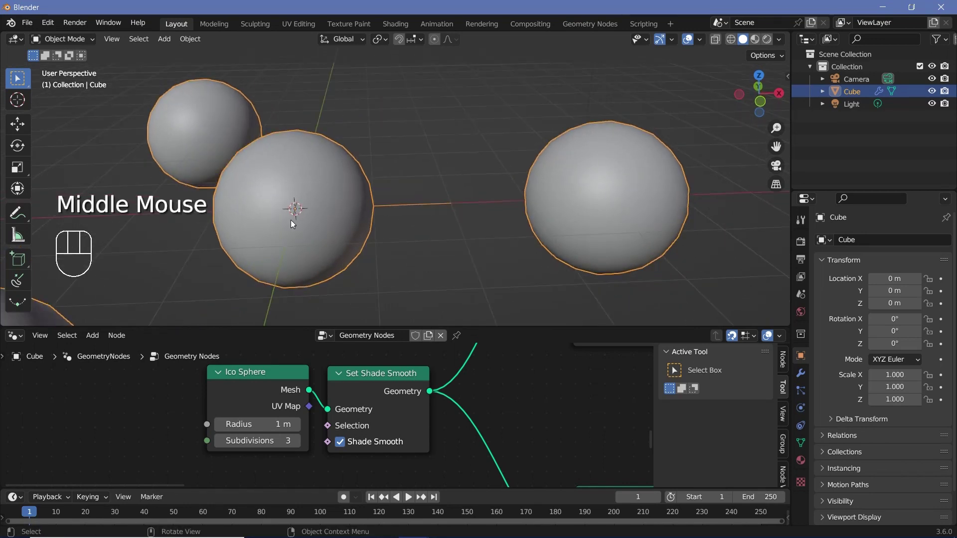
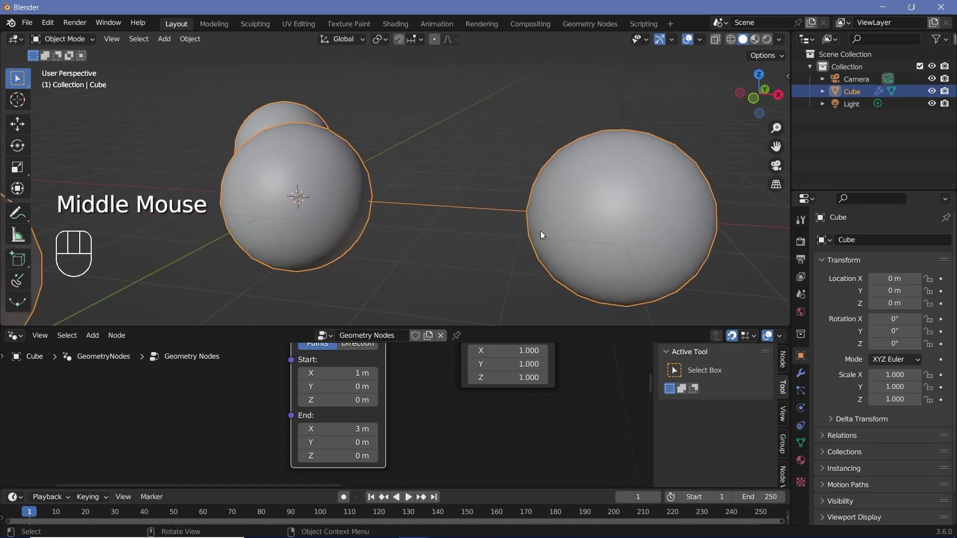
scroll("down", 3)
left_click_drag(346, 407, 398, 388)
left_click(390, 377)
middle_click(344, 421)
key("shift+a")
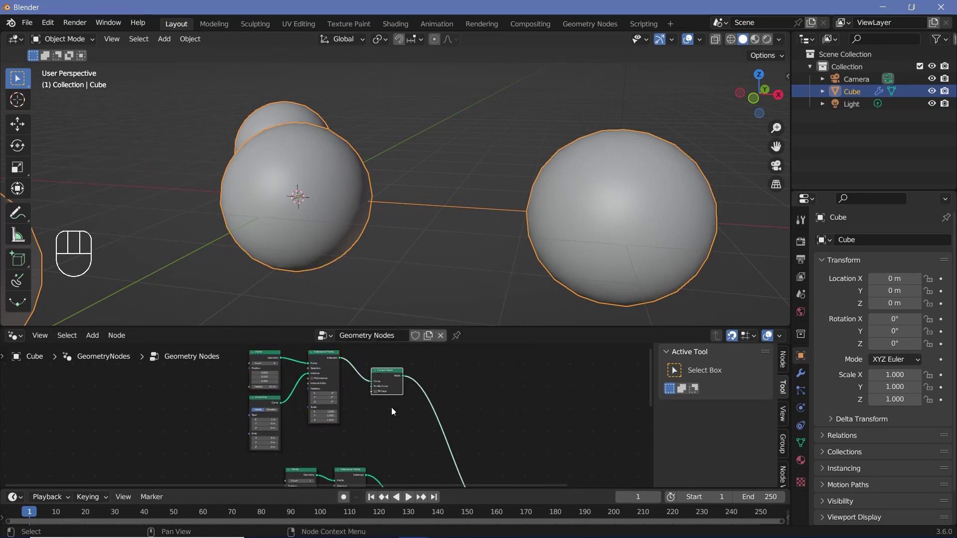
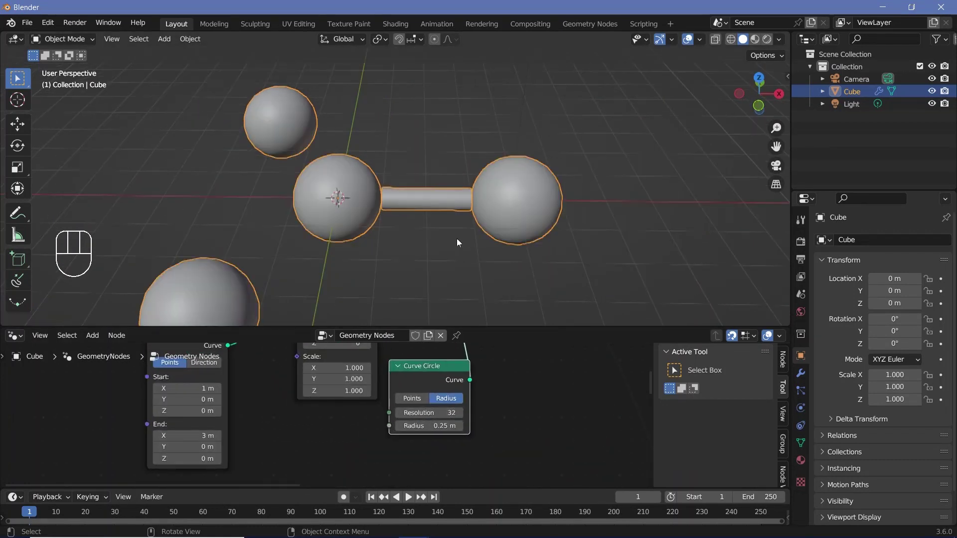
middle_click(472, 261)
scroll("down", 3)
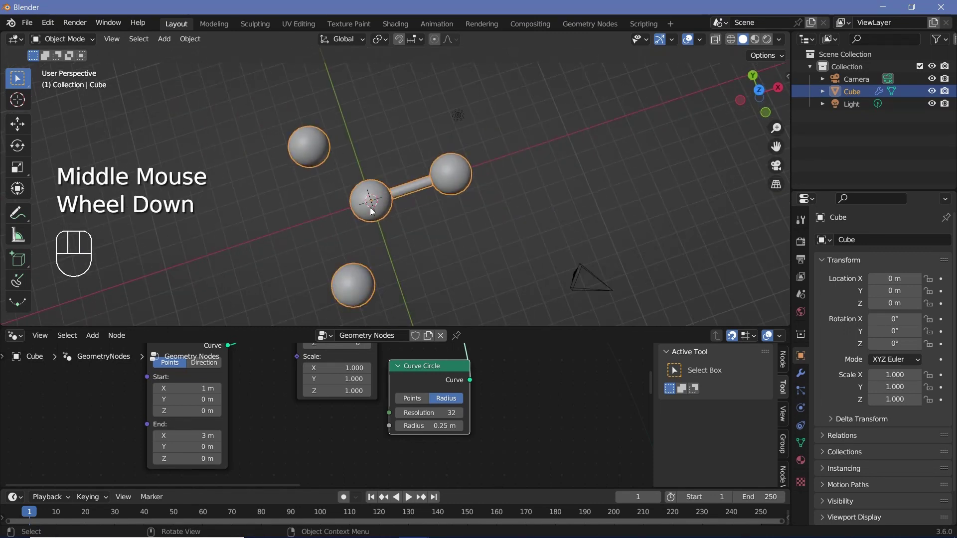
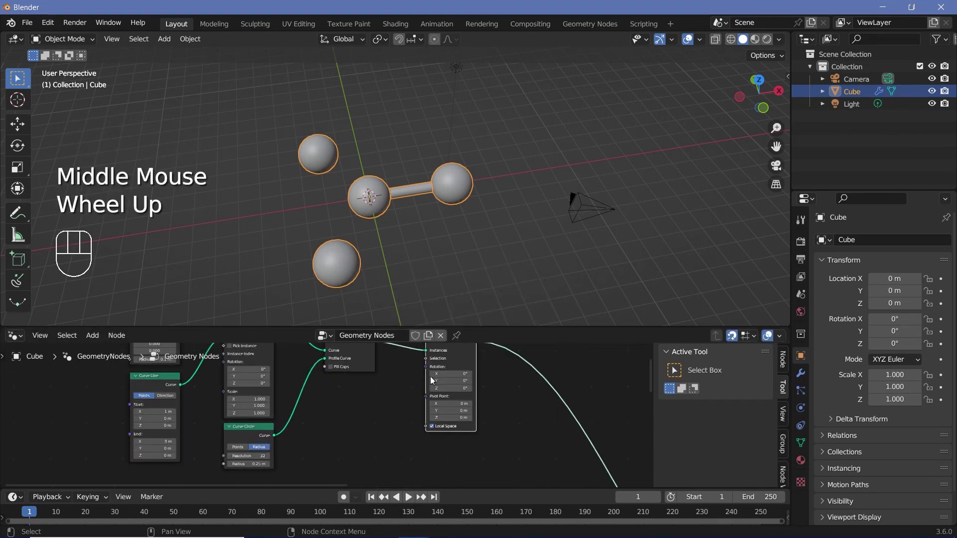
Add Index, Math Multiply (120), To Radians and Combine XYZ nodes near Rotate Instances
left_click_drag(411, 408, 401, 424)
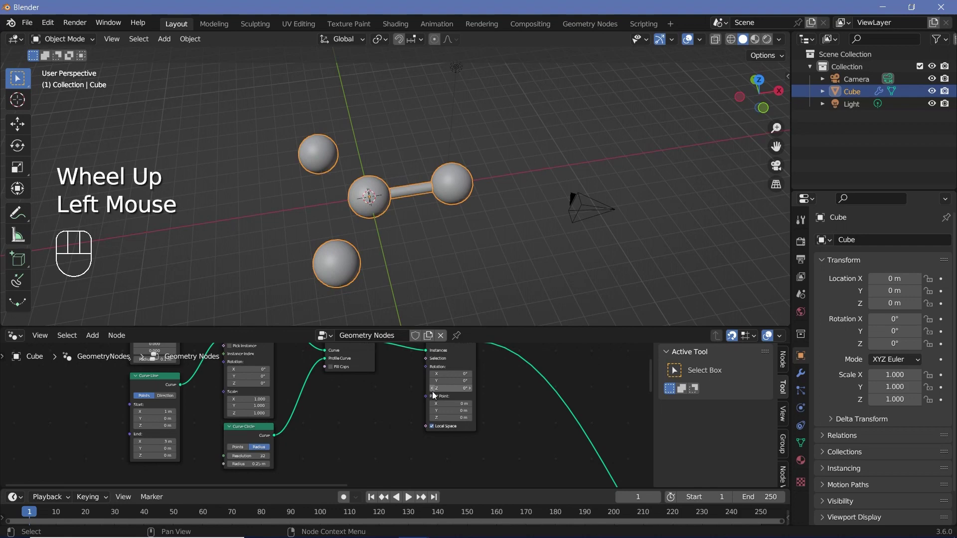
key("shift+a")
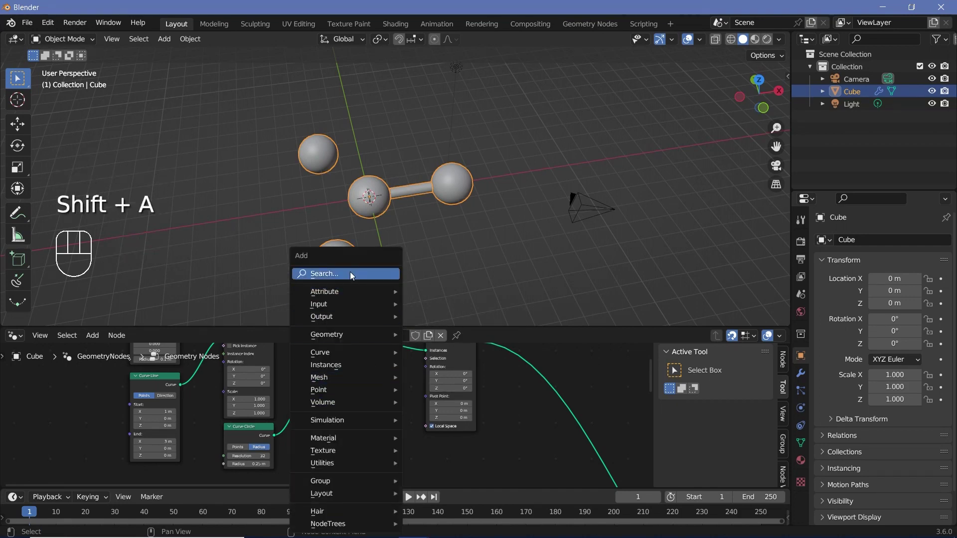
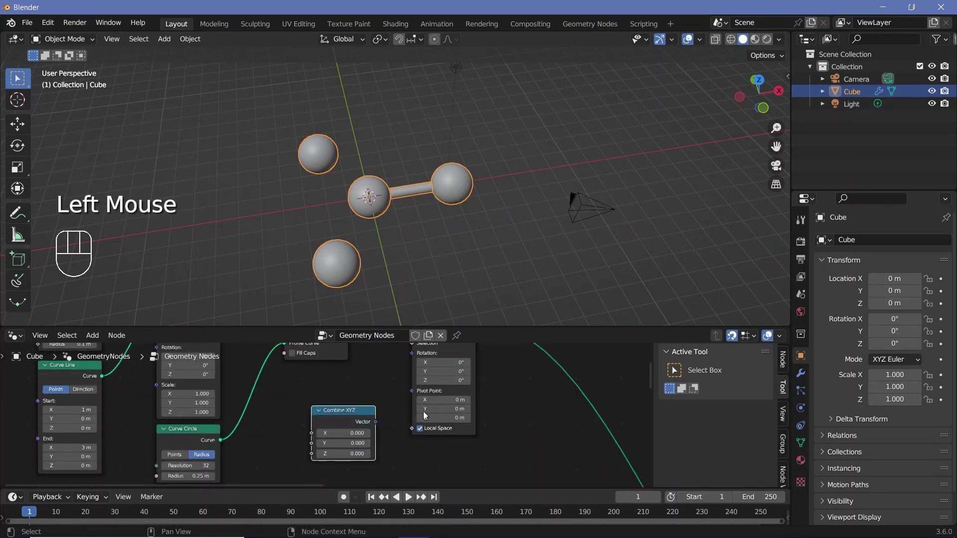
scroll("up", 3)
middle_click(395, 435)
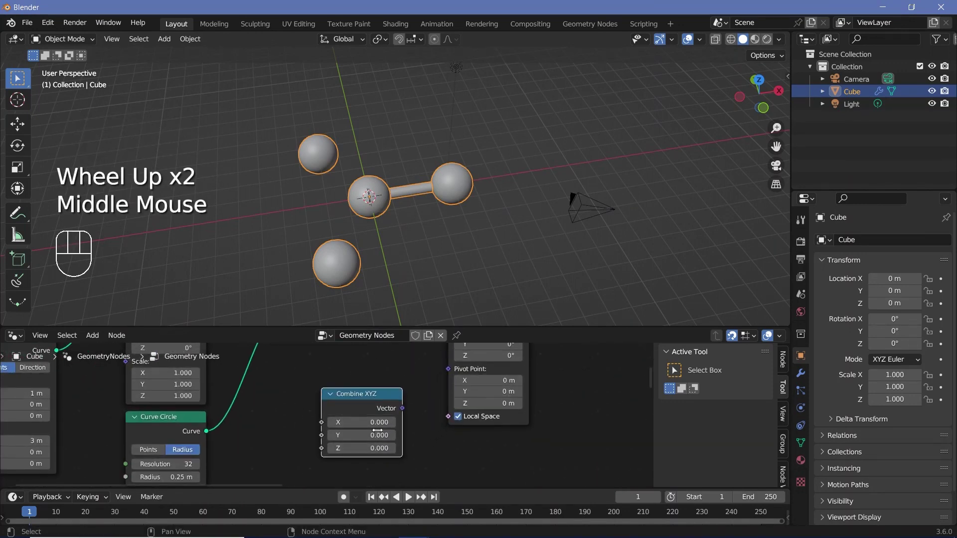
scroll("down", 3)
middle_click(381, 429)
key("shift+a")
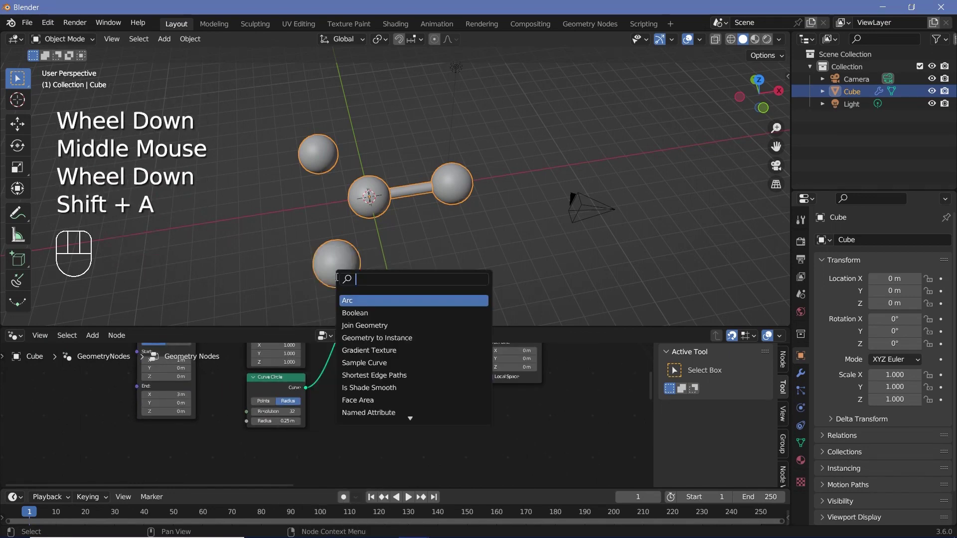
scroll("up", 3)
left_click_drag(377, 421, 639, 288)
middle_click(387, 454)
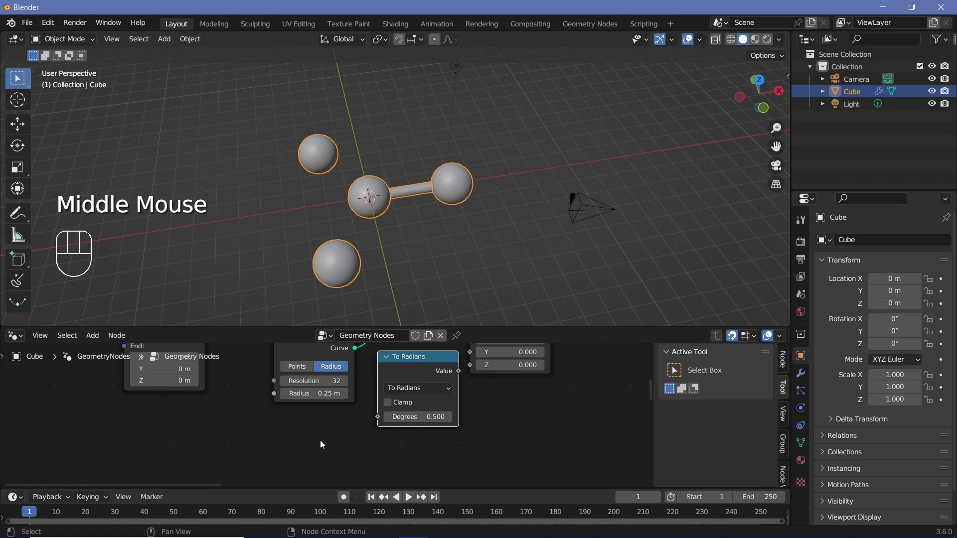
Chain the radians value into Combine XYZ and plug the vector into Rotate Instances' Rotation
key("shift+a")
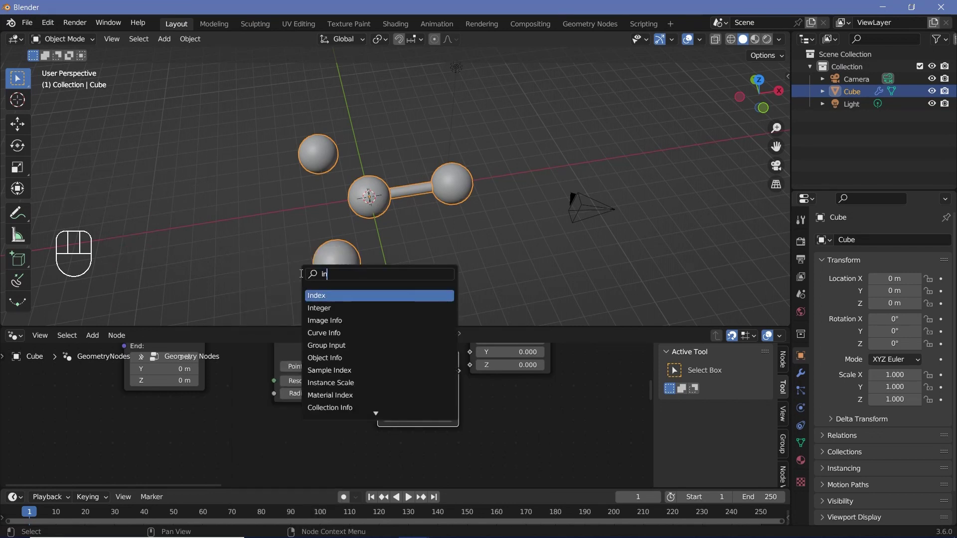
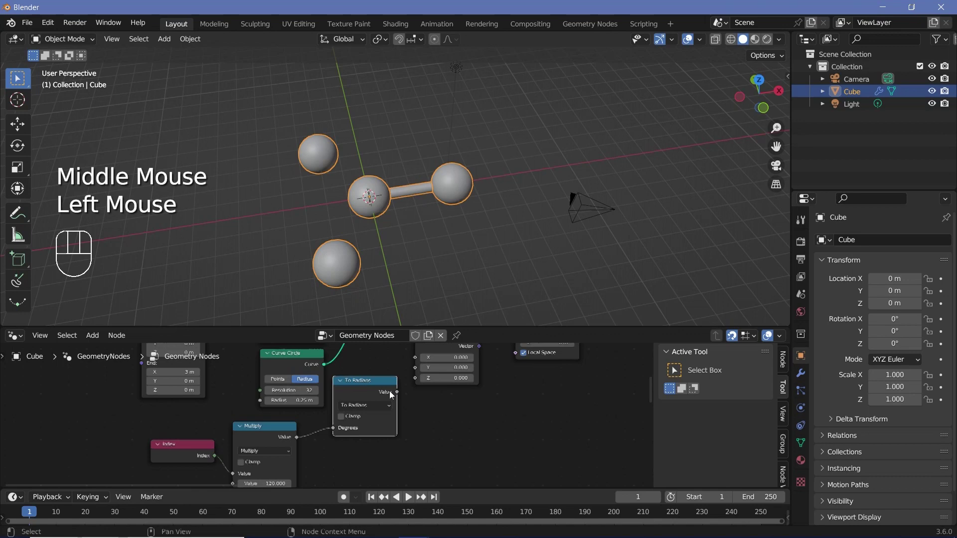
left_click_drag(400, 396, 503, 394)
middle_click(503, 393)
left_click_drag(393, 412, 433, 406)
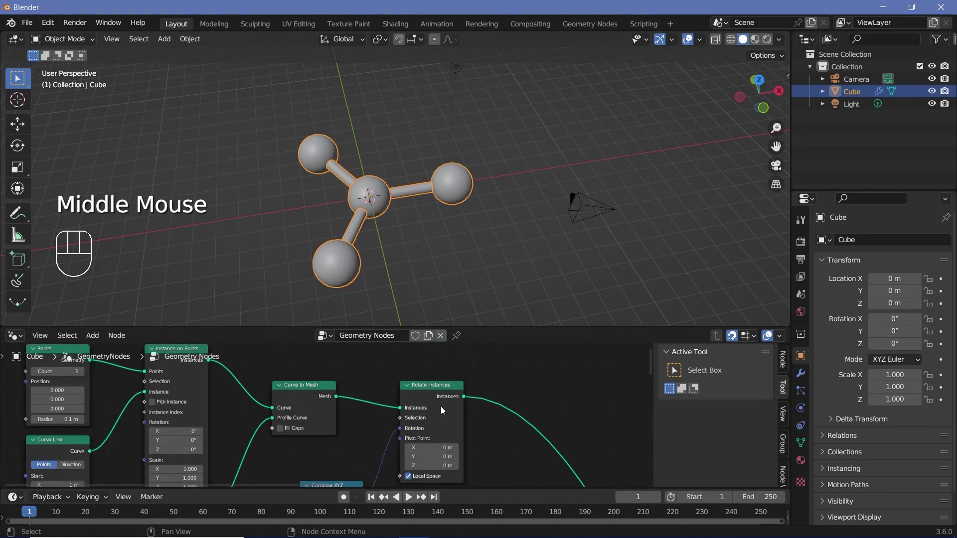
left_click_drag(402, 196, 419, 229)
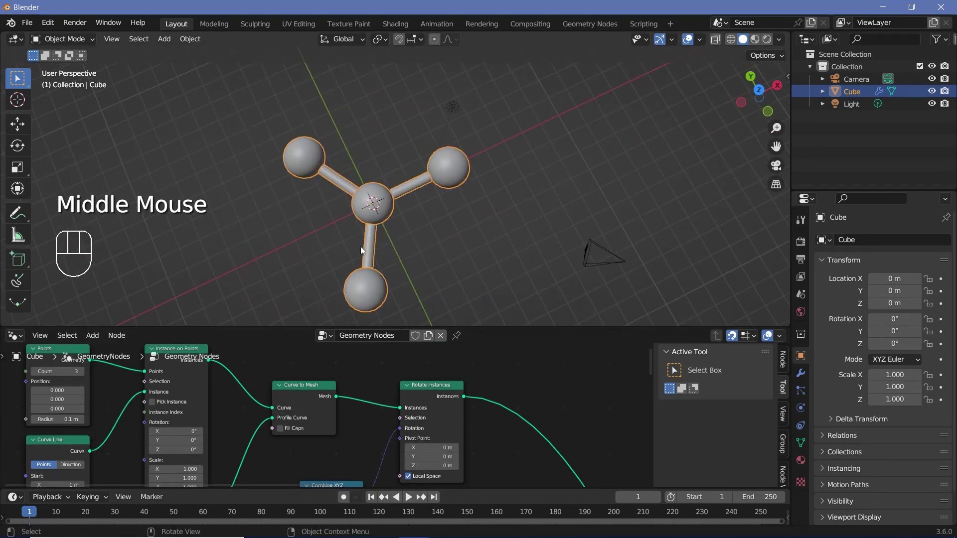
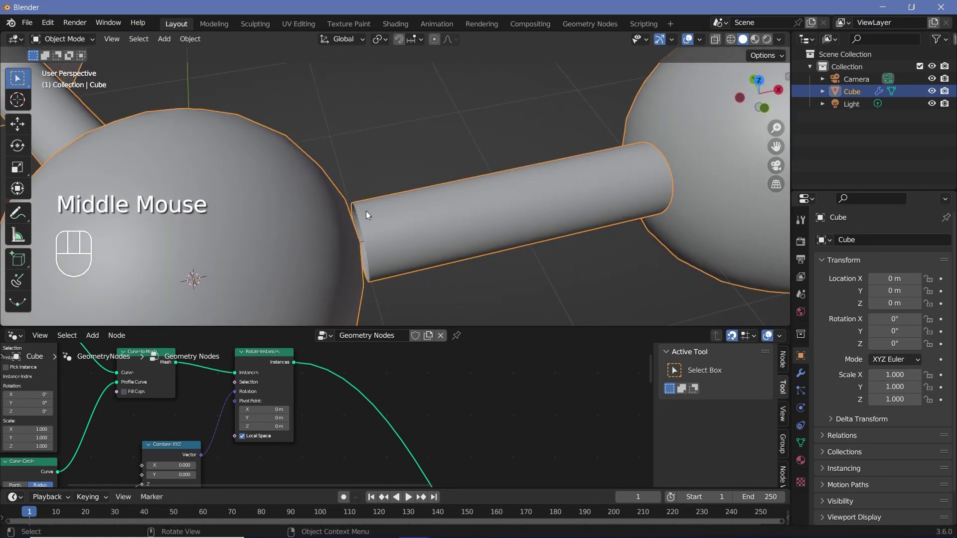
Insert a Subdivision Surface node before Group Output to smooth the spheres and tubes
scroll("down", 3)
left_click_drag(441, 479, 301, 408)
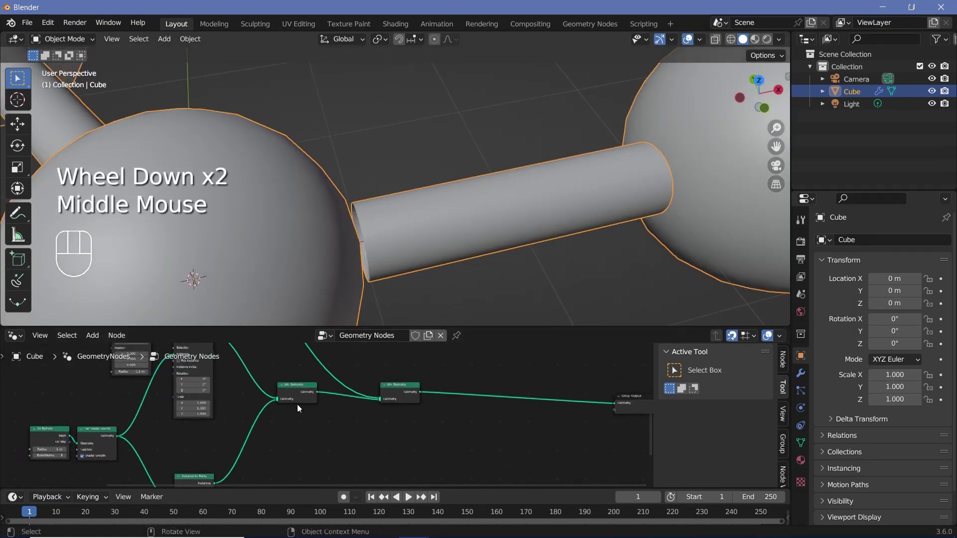
middle_click(401, 431)
scroll("up", 3)
key("shift+a")
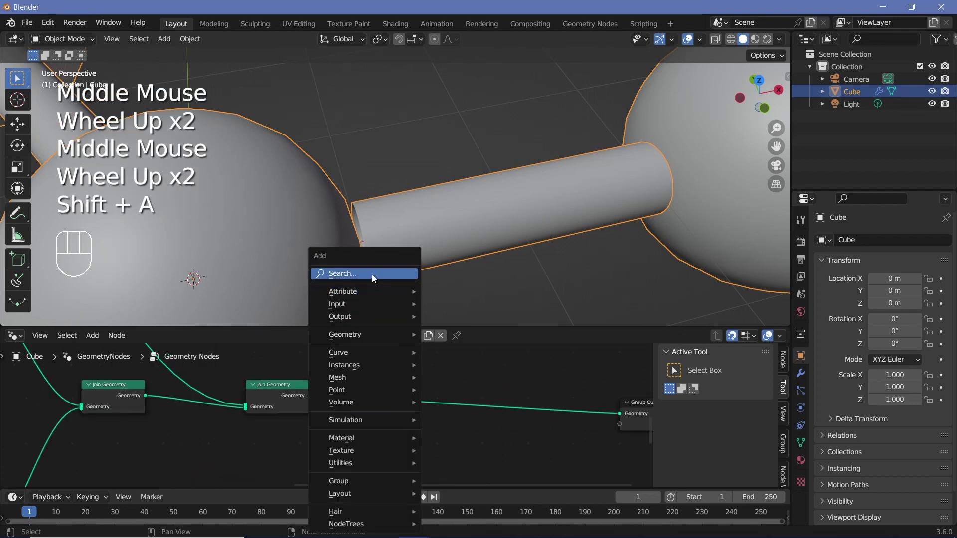
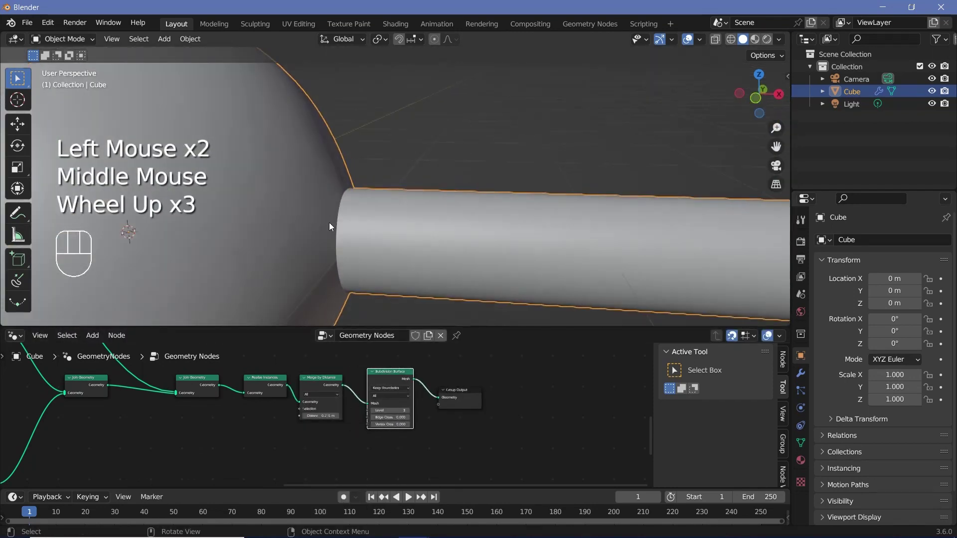
left_click_drag(336, 228, 369, 262)
scroll("down", 3)
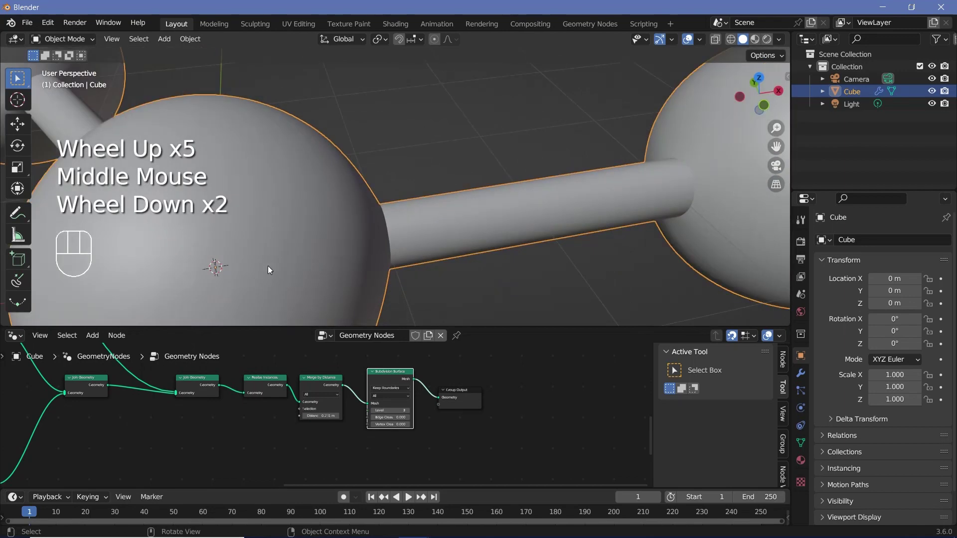
scroll("down", 3)
left_click_drag(436, 243, 325, 239)
scroll("down", 3)
Add a Resample Curve node on the bond line and view the molecule in wireframe
scroll("up", 3)
scroll("up", 3)
middle_click(318, 267)
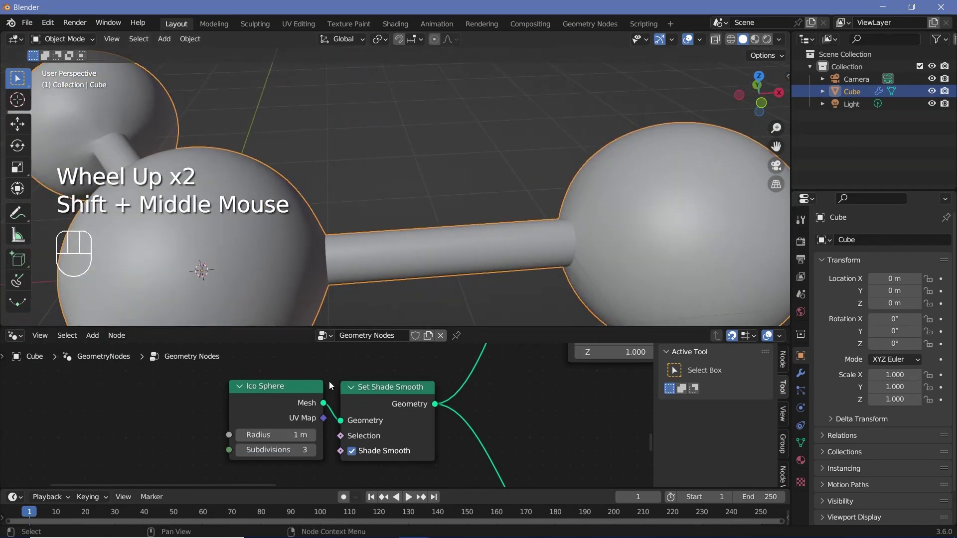
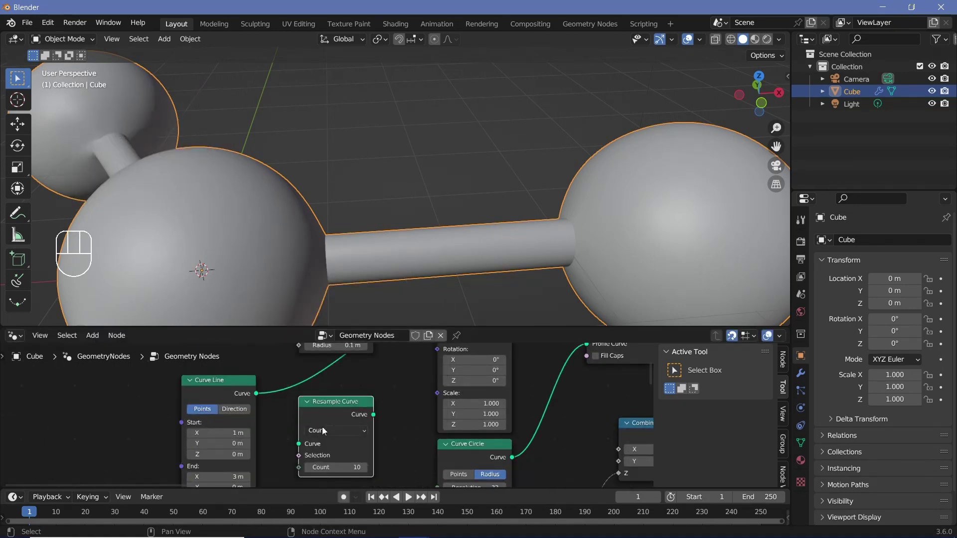
left_click(731, 42)
scroll("up", 3)
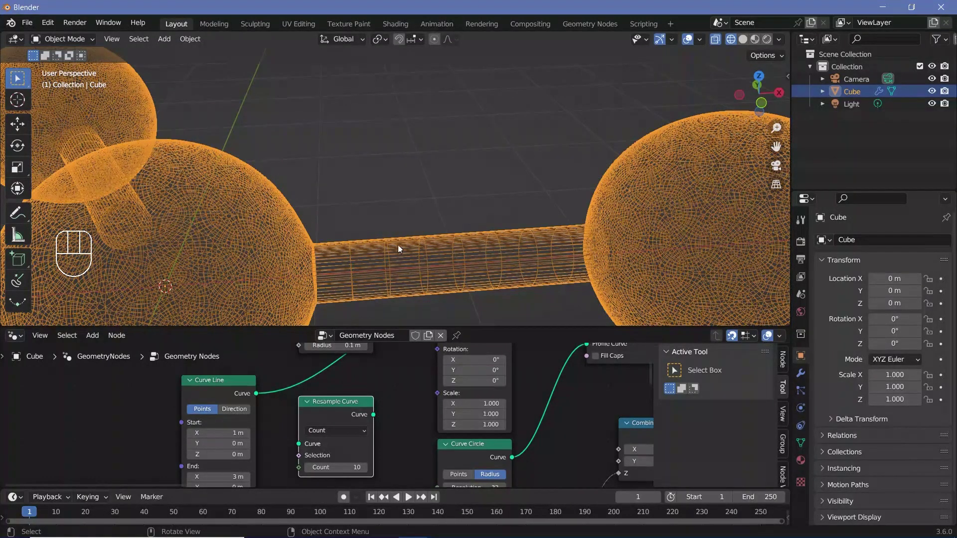
left_click_drag(323, 414, 288, 386)
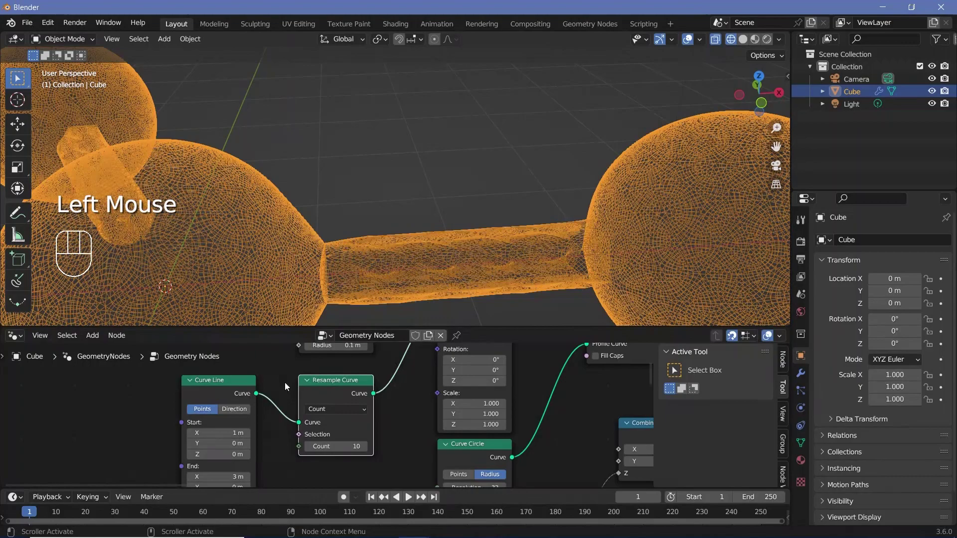
Raise the Resample Curve count stepwise, setting it to 12
scroll("up", 3)
scroll("down", 3)
scroll("down", 3)
scroll("up", 3)
left_click_drag(386, 252, 419, 244)
left_click(365, 446)
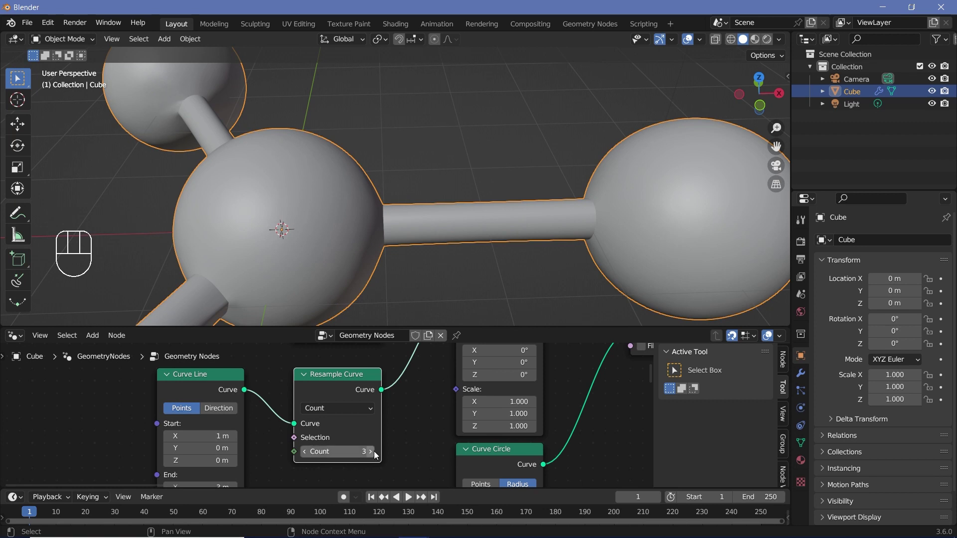
left_click(377, 454)
left_click_drag(377, 455, 450, 239)
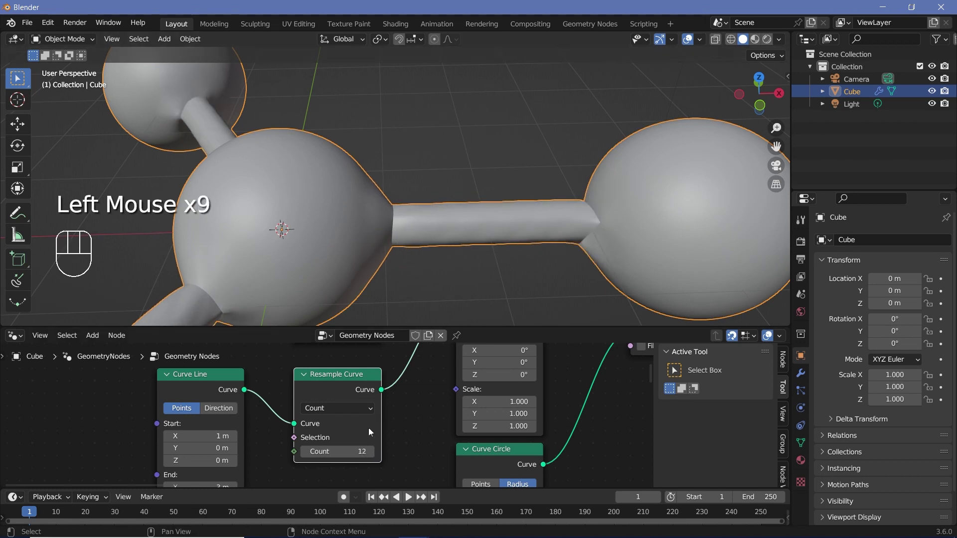
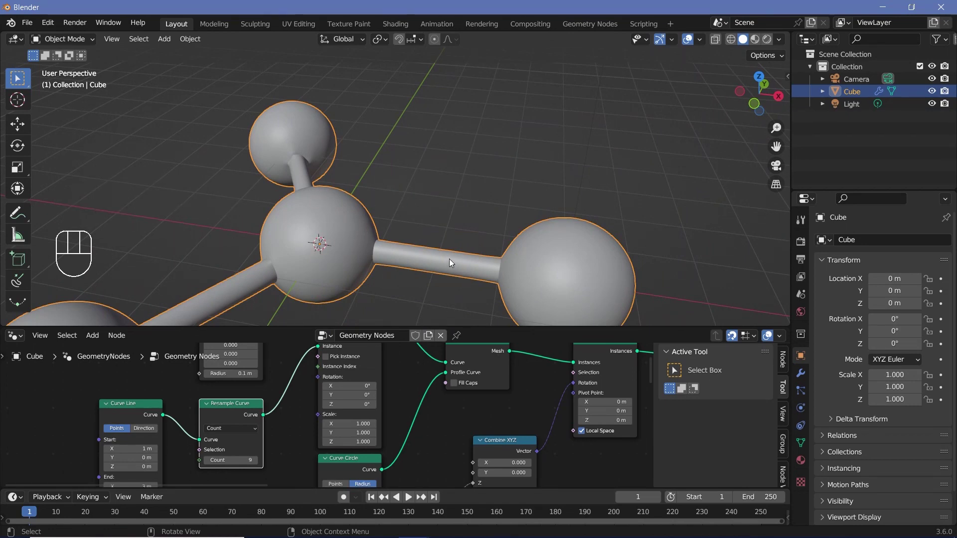
Orbit the molecule and inspect the node tree's per-node execution times
left_click_drag(271, 275, 363, 287)
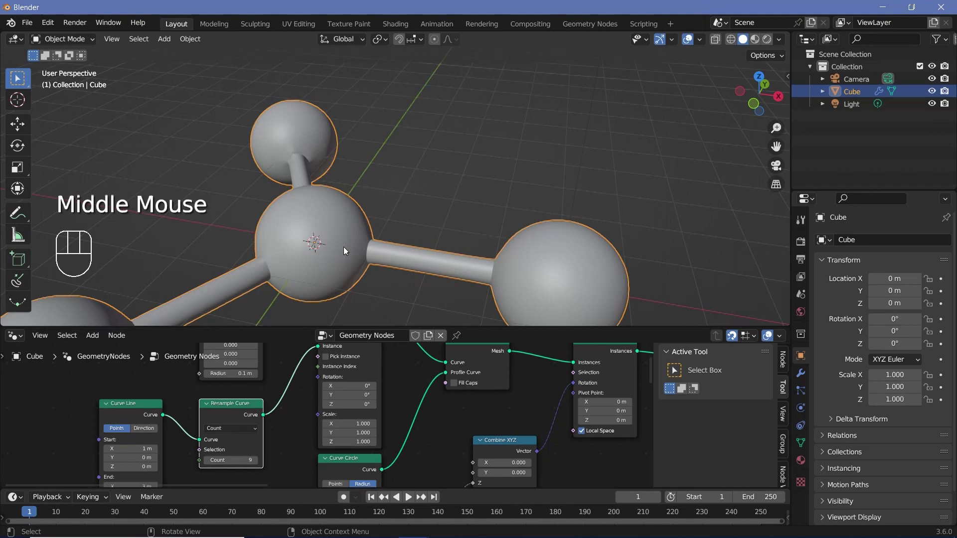
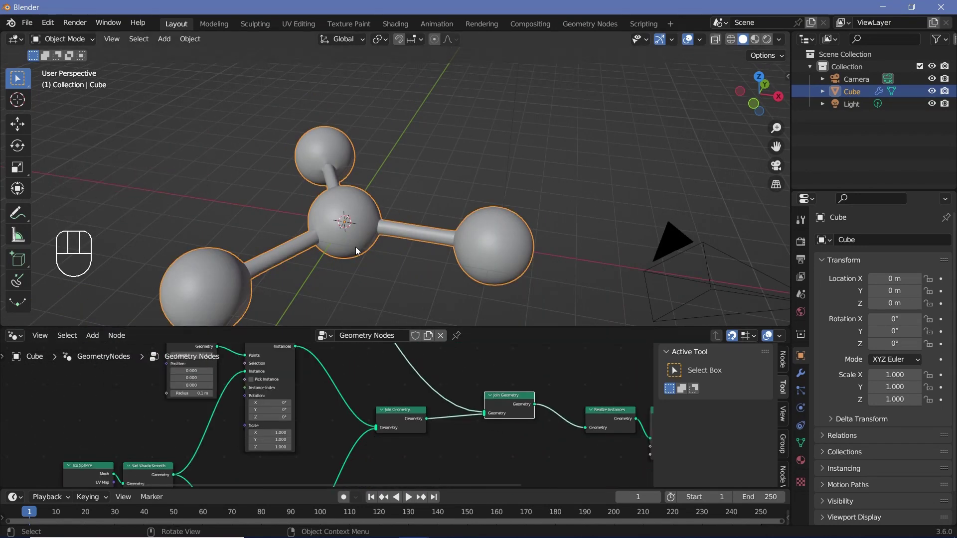
left_click_drag(321, 208, 396, 205)
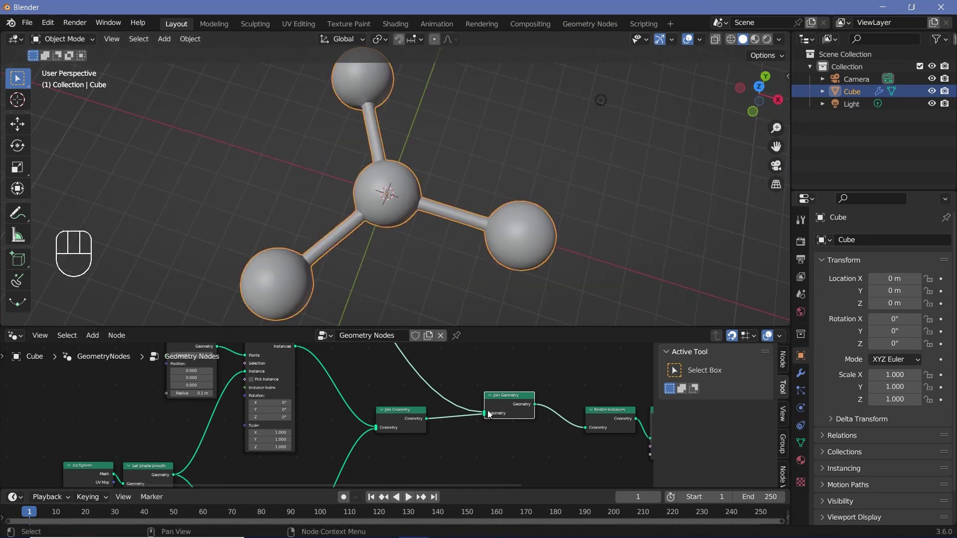
middle_click(491, 410)
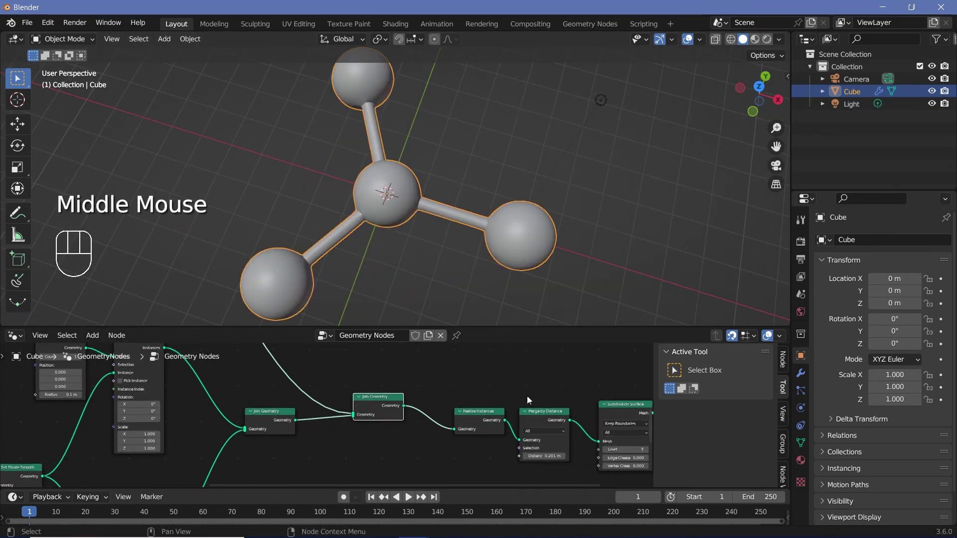
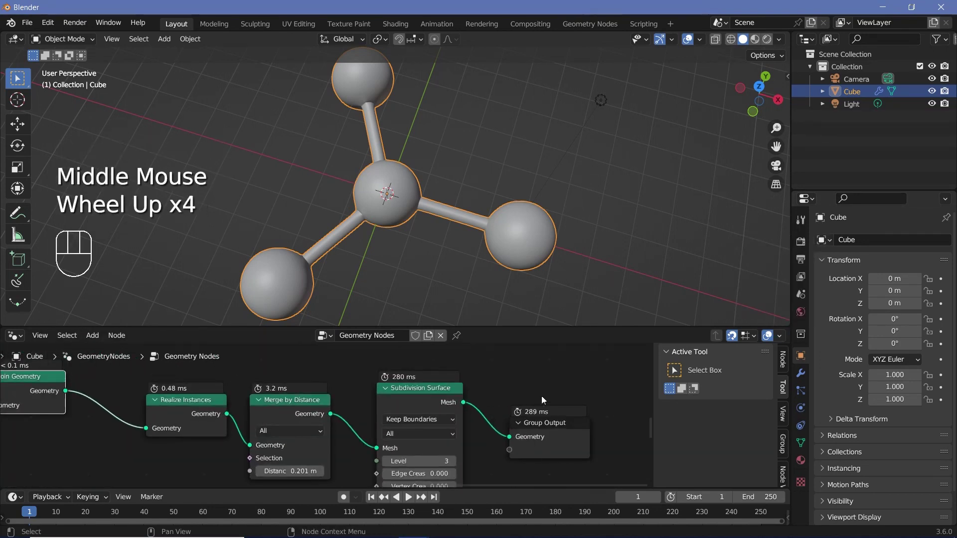
scroll("up", 3)
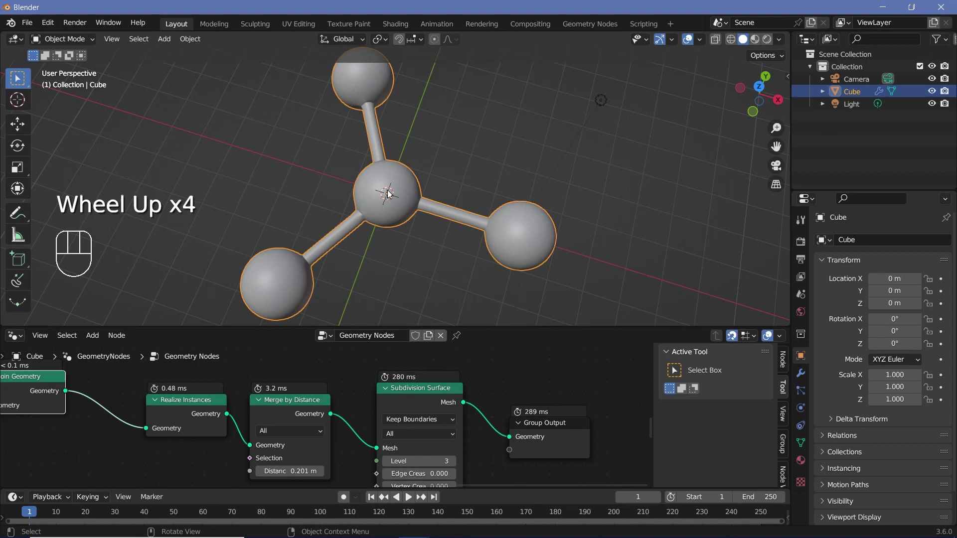
middle_click(390, 259)
scroll("down", 3)
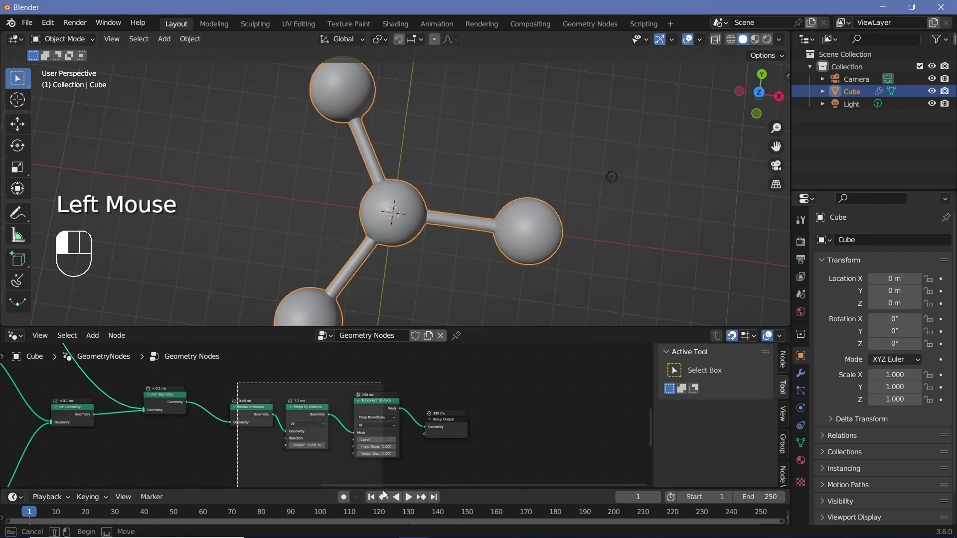
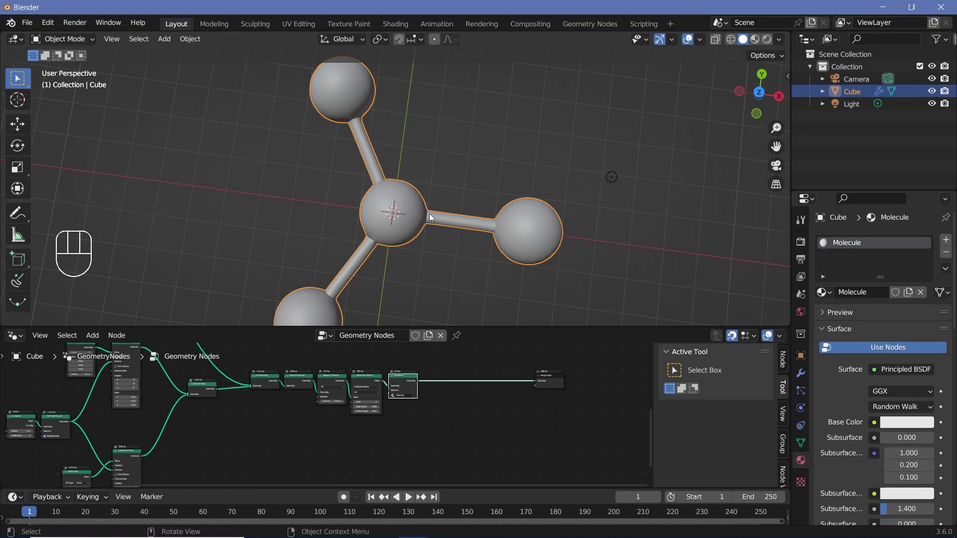
Add Set Material nodes after Subdivision Surface and Scale Instances, both assigning the Molecule material
key("shift+a")
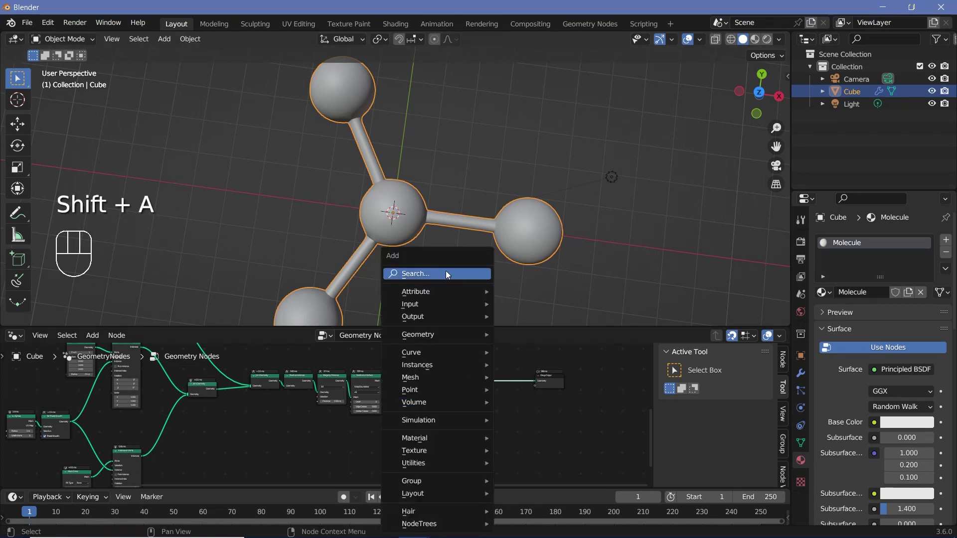
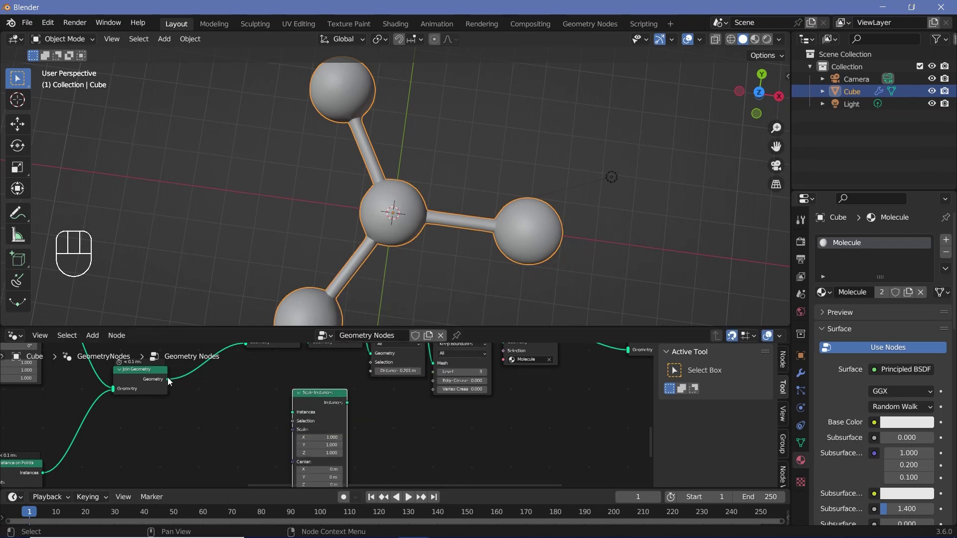
left_click_drag(181, 391, 249, 408)
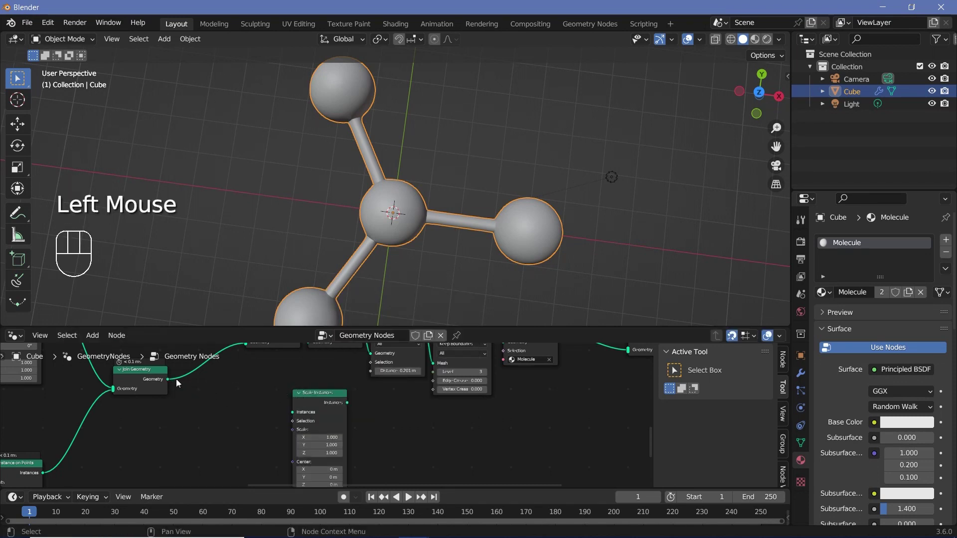
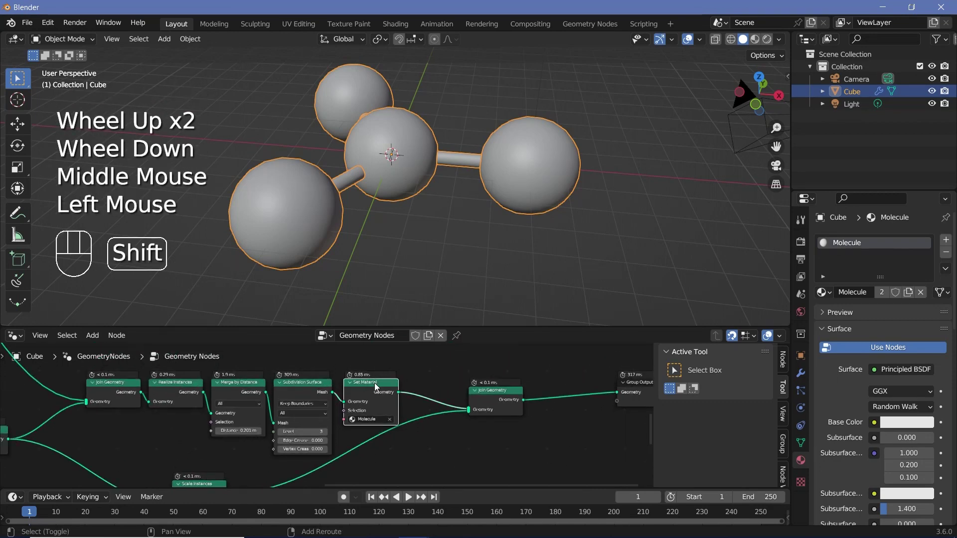
key("shift+d")
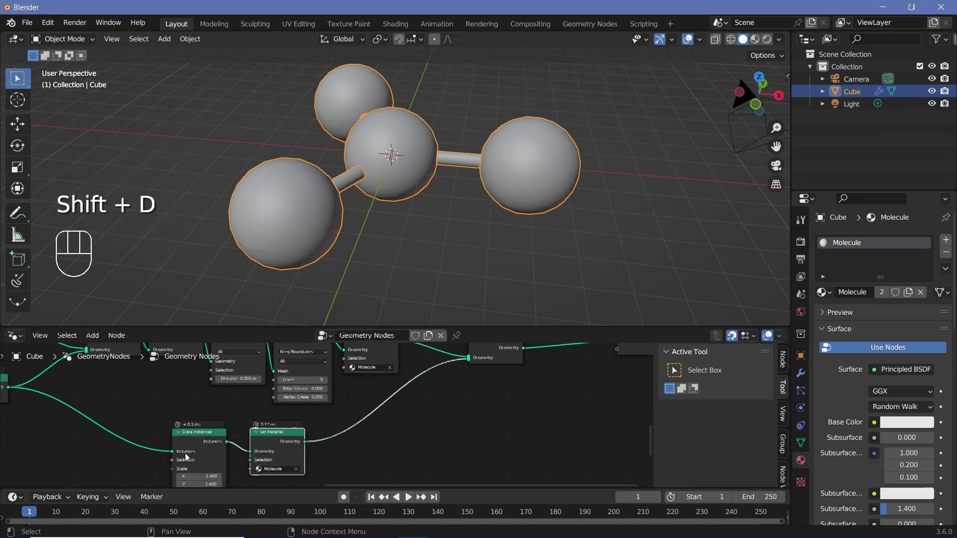
middle_click(317, 452)
scroll("up", 3)
left_click(947, 239)
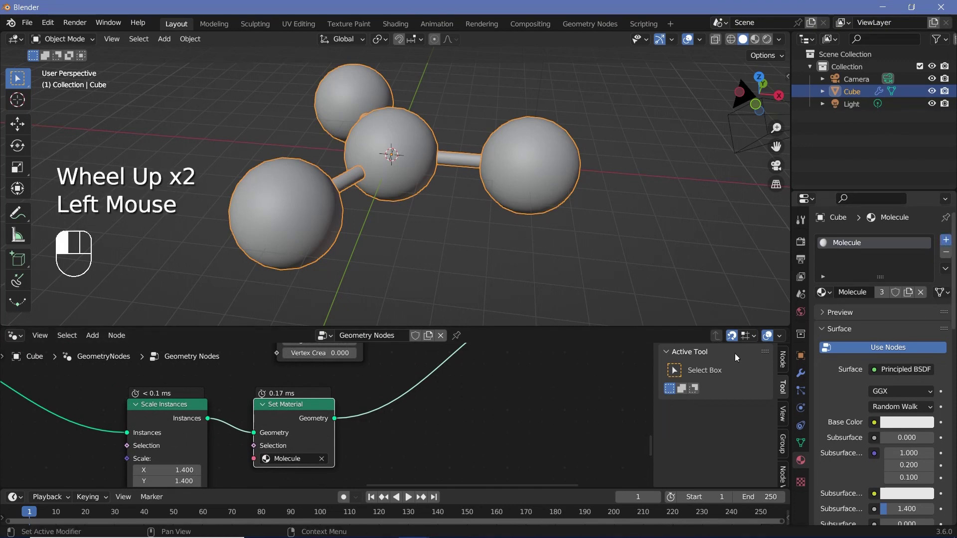
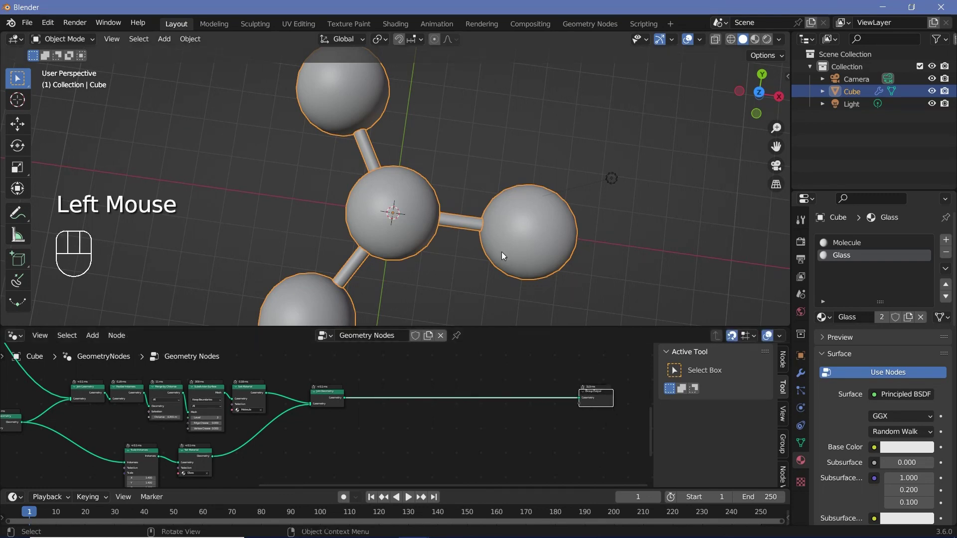
scroll("down", 3)
middle_click(457, 153)
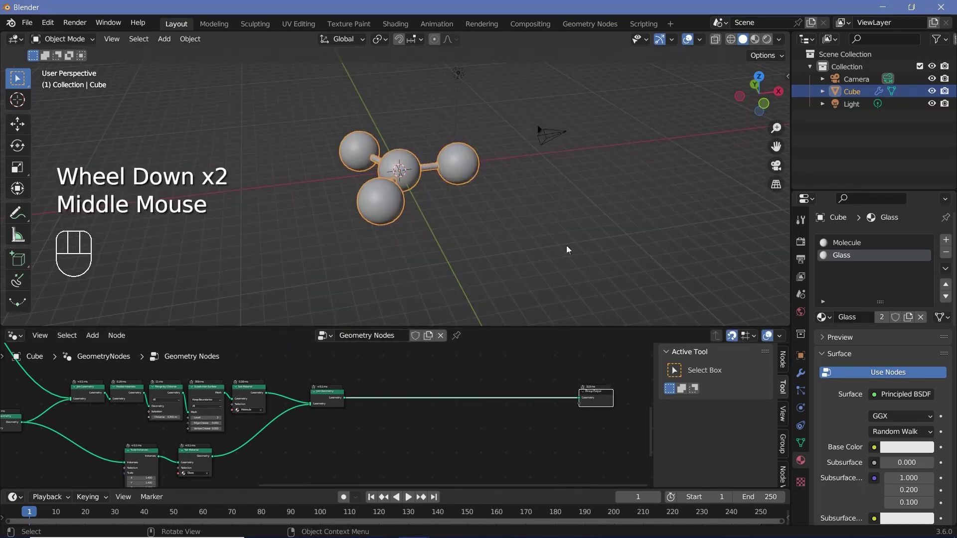
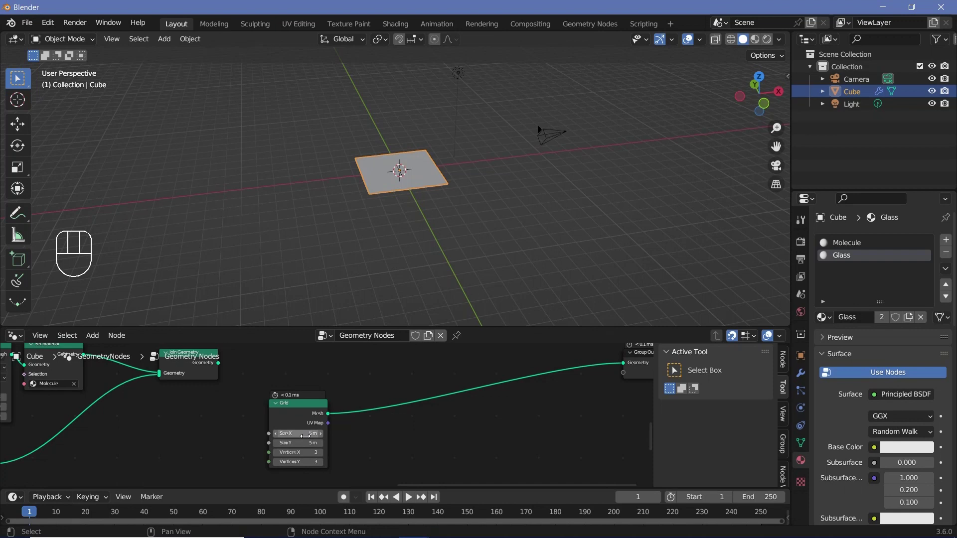
Add a Distribute Points on Faces node to scatter instances across the 5 m Grid
middle_click(338, 438)
key("shift+a")
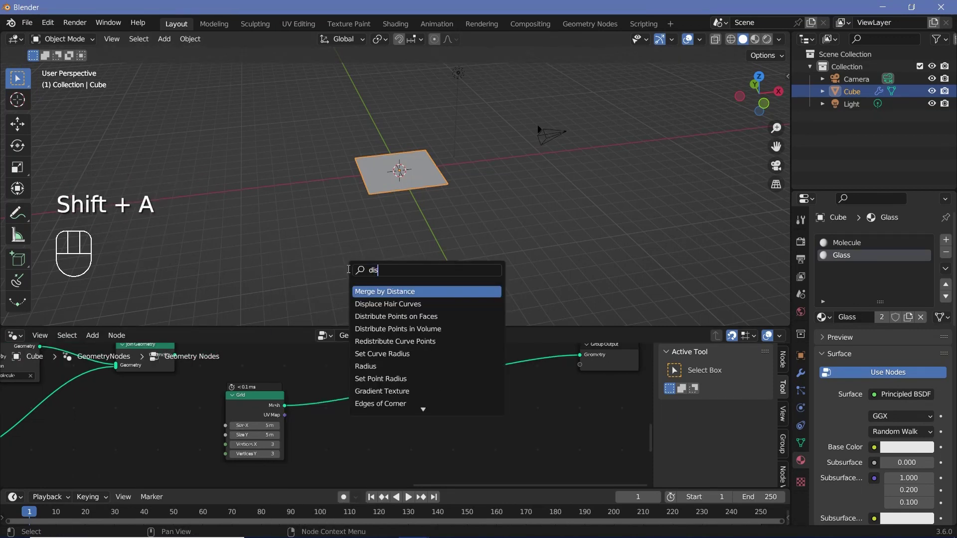
scroll("up", 3)
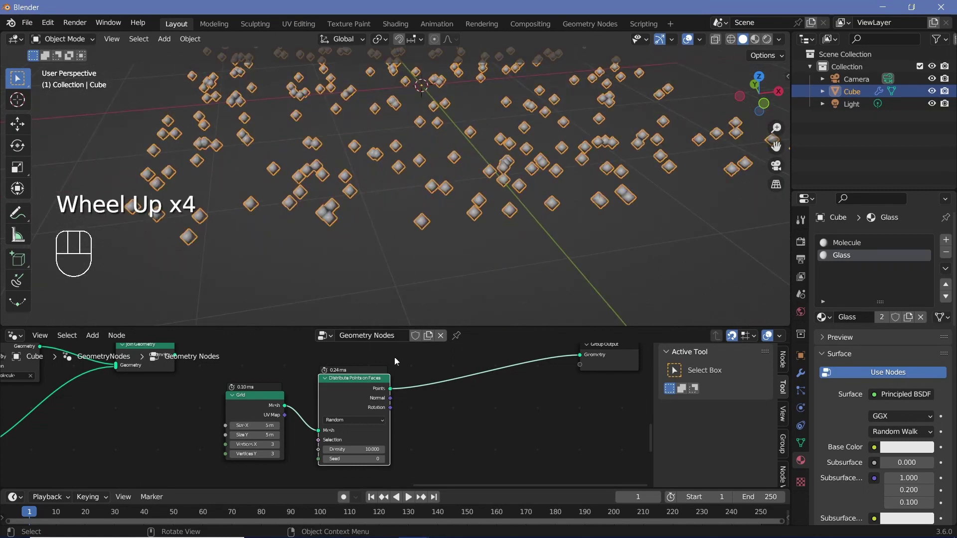
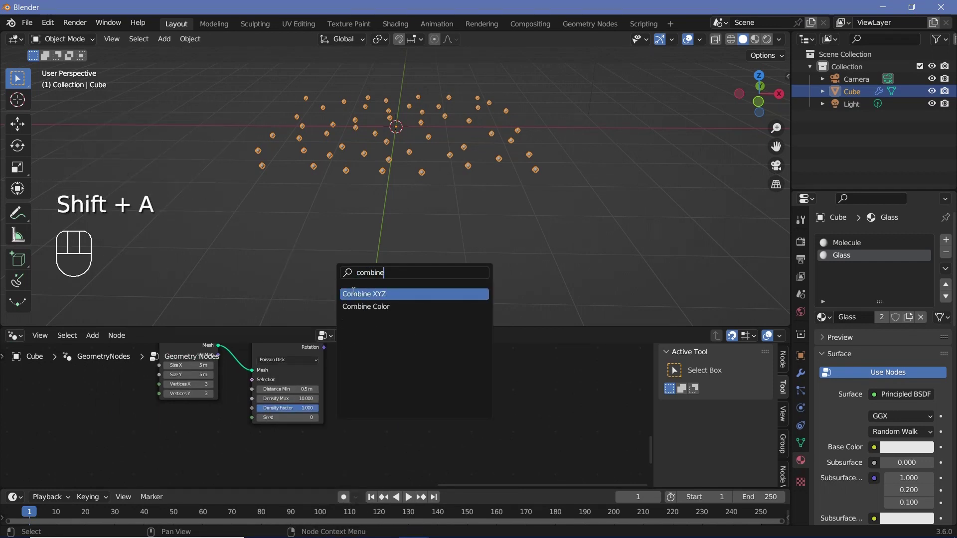
Place the new Combine XYZ node in the geometry node tree beside Set Position
left_click_drag(344, 439, 344, 436)
middle_click(345, 435)
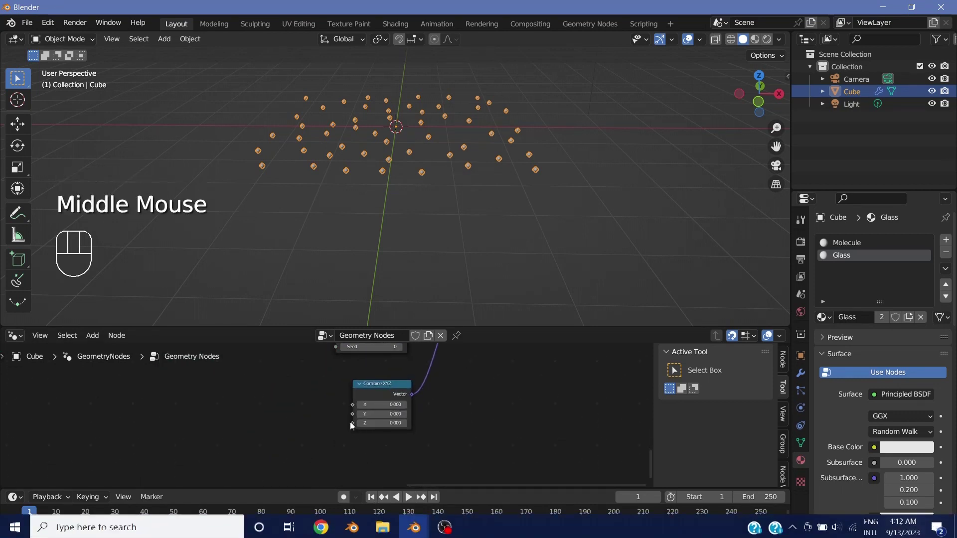
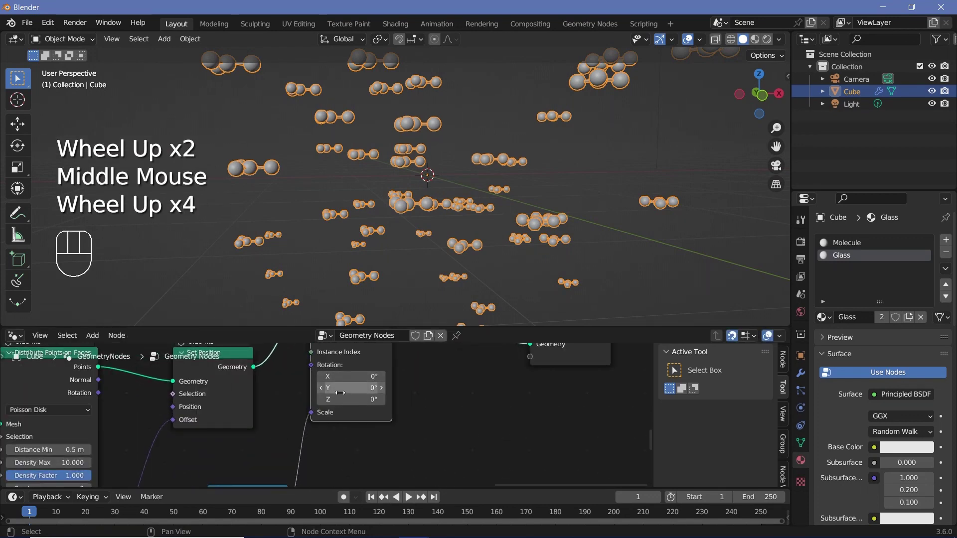
Drive Instance on Points Rotation with a Random Value vector ranging -3.142 to 3.142
scroll("up", 3)
scroll("down", 3)
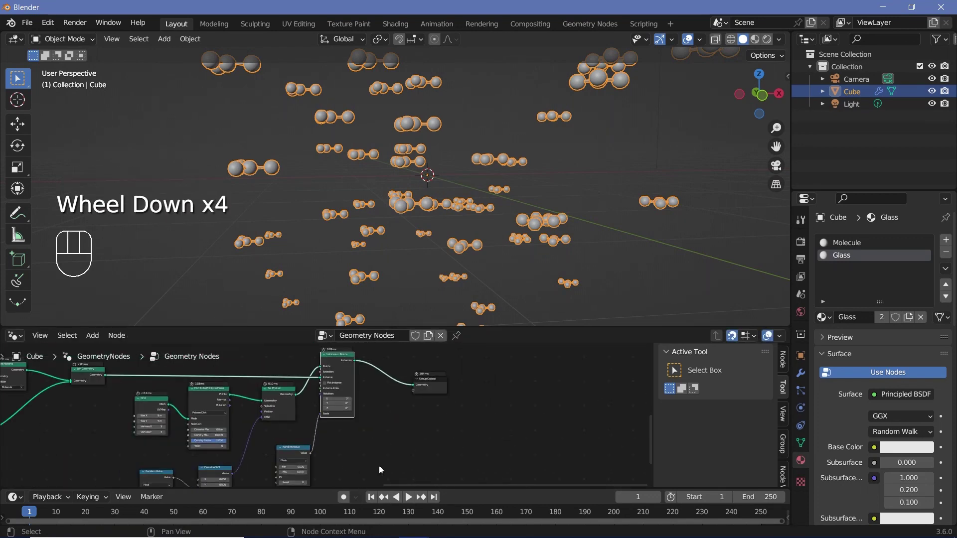
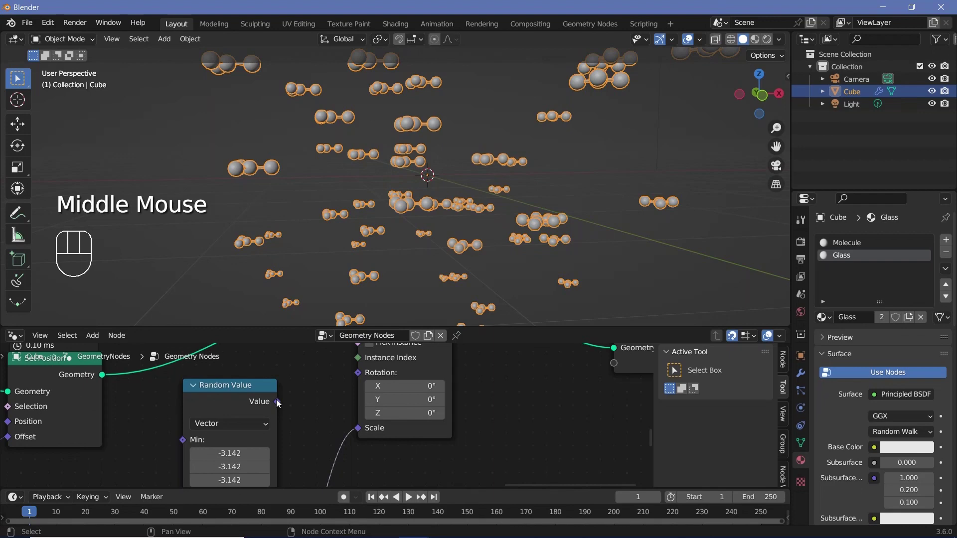
left_click_drag(309, 396, 176, 466)
left_click_drag(393, 202, 478, 405)
scroll("down", 3)
middle_click(490, 409)
left_click_drag(490, 409, 407, 402)
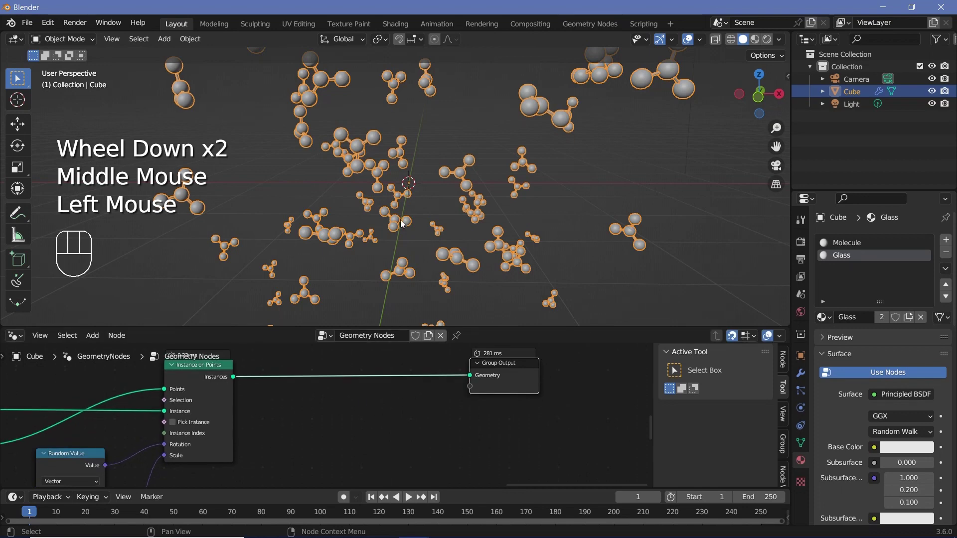
Add a Value node feeding the Z input of the Combine XYZ offset
middle_click(382, 408)
scroll("down", 3)
key("shift+a")
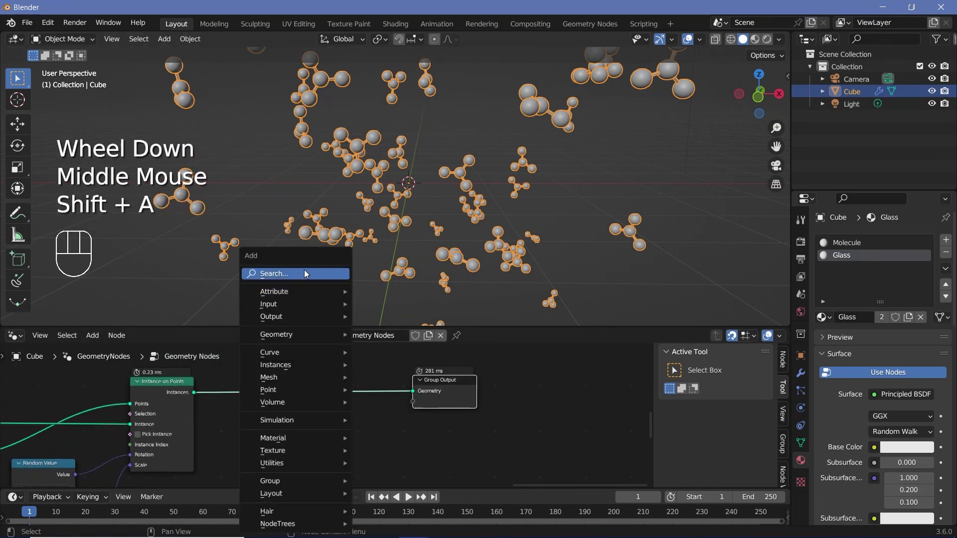
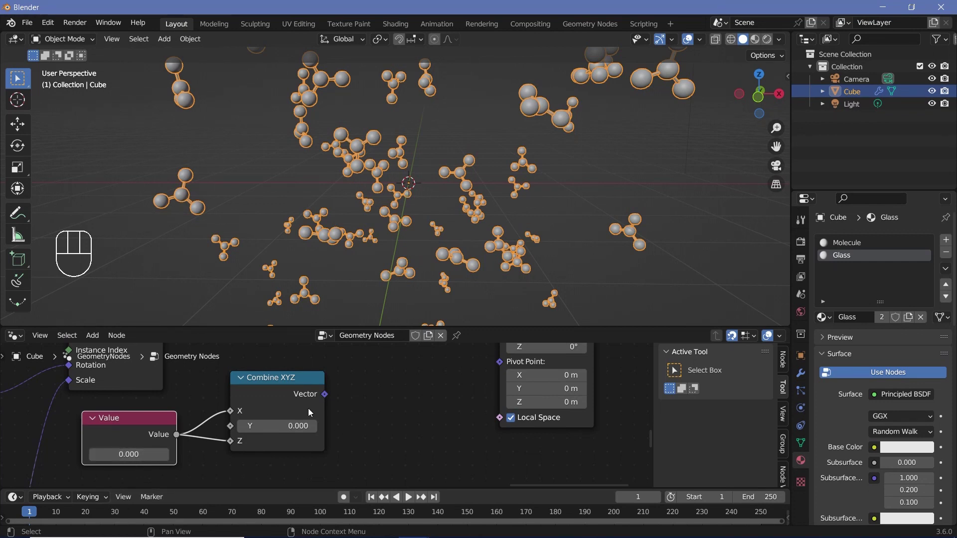
scroll("down", 3)
scroll("up", 3)
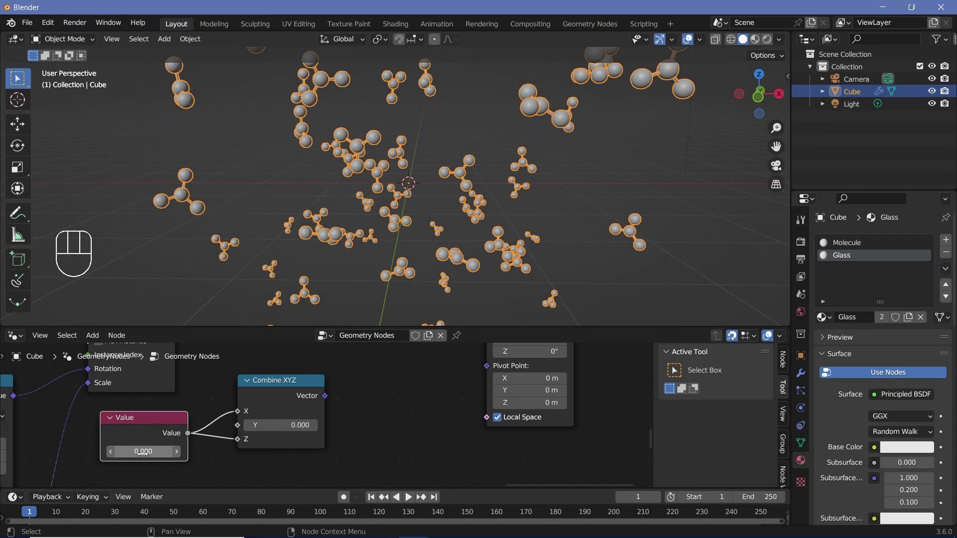
middle_click(238, 443)
left_click_drag(271, 424, 355, 483)
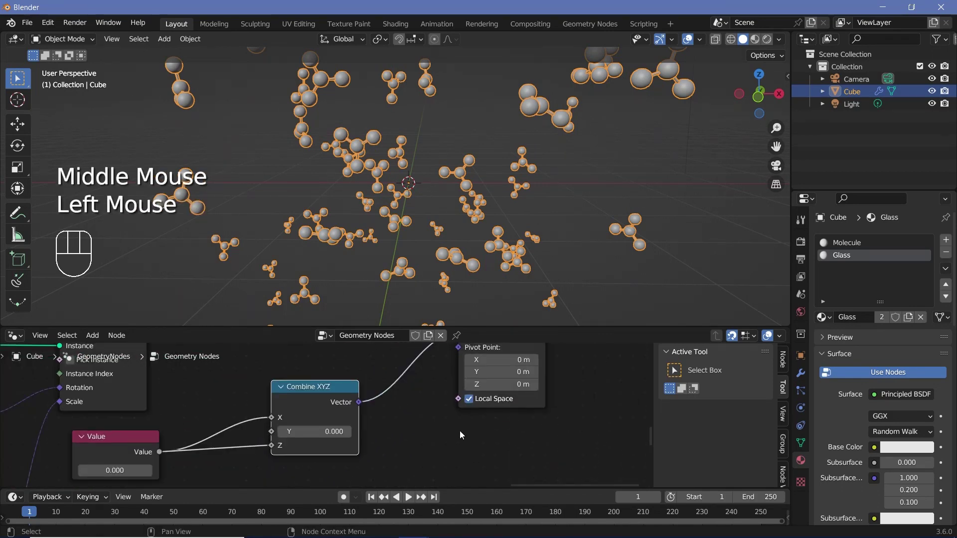
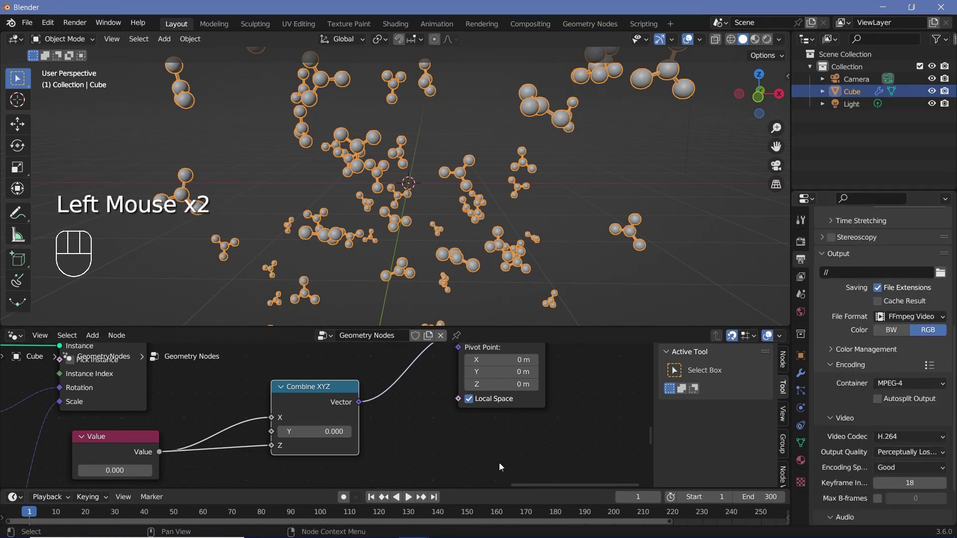
Keyframe the Value node at 0 on frame 0 and 6.283 on frame 300, then preview the motion
key("Left")
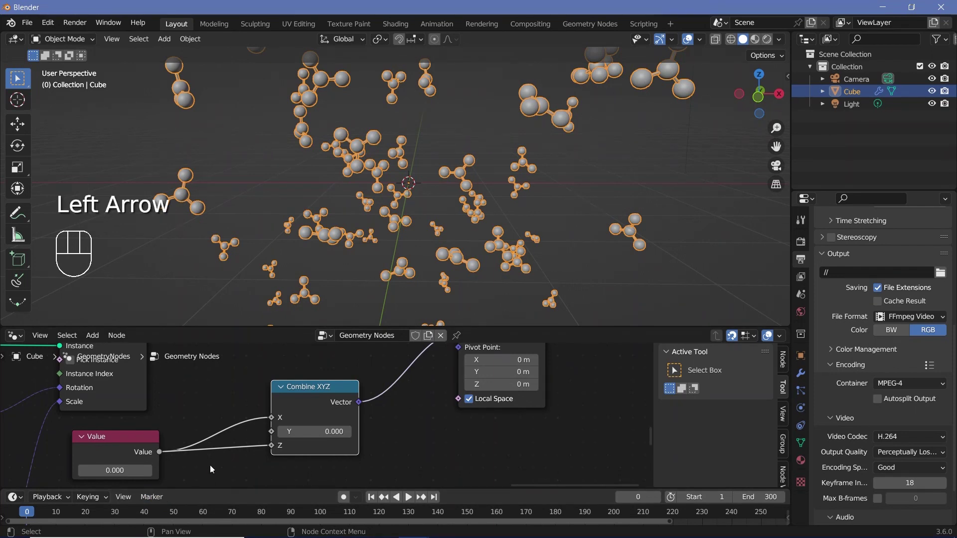
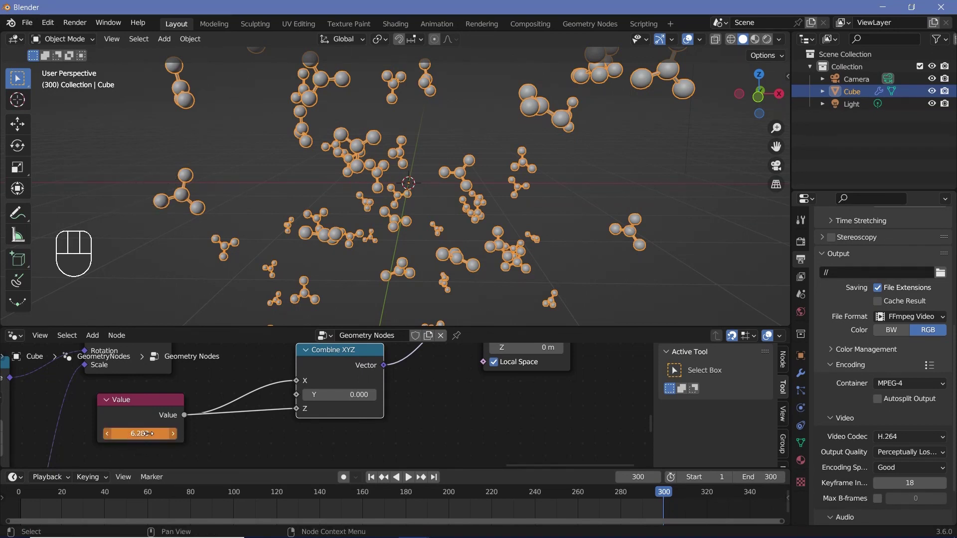
key("i")
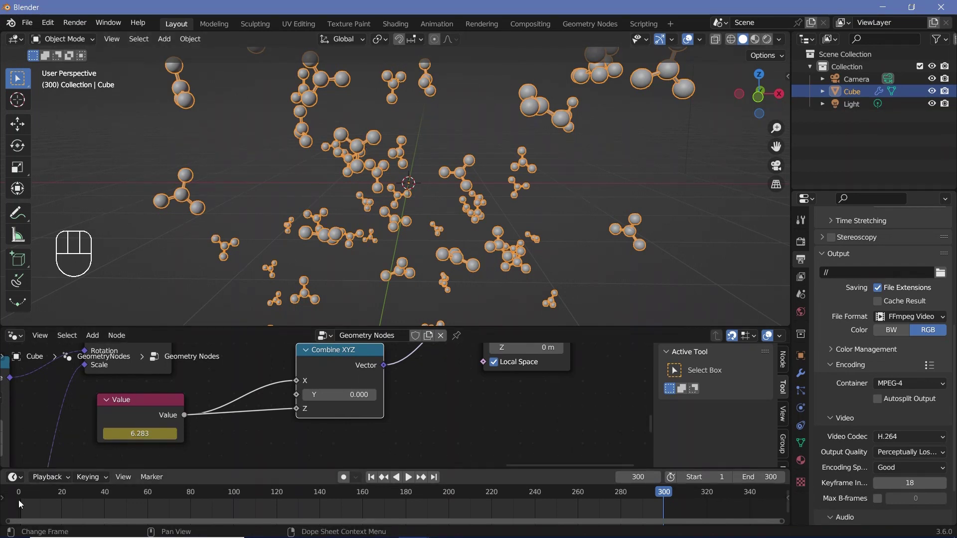
left_click(20, 499)
left_click(329, 501)
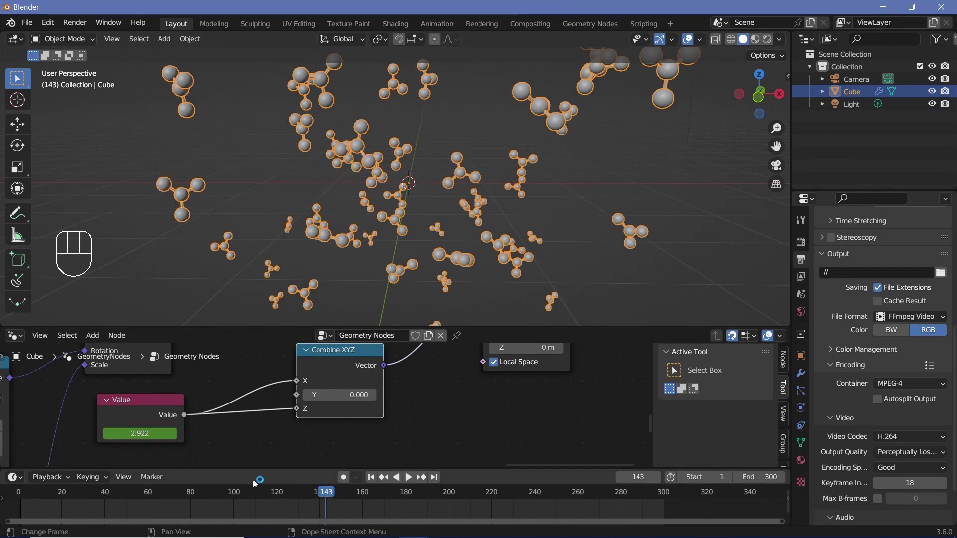
Select both keyframes and set their interpolation to Linear for constant speed
left_click(165, 418)
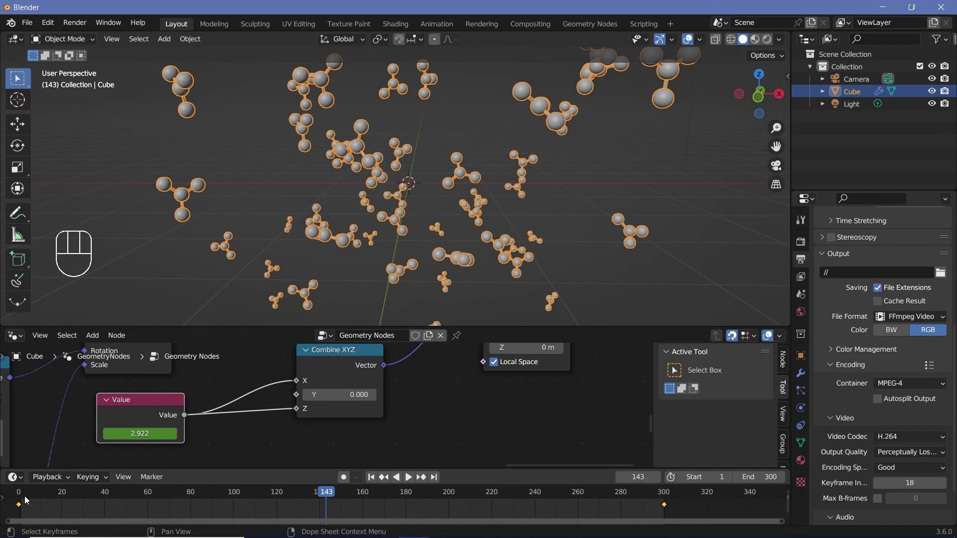
left_click_drag(25, 499, 91, 517)
left_click_drag(366, 498, 322, 509)
key("t")
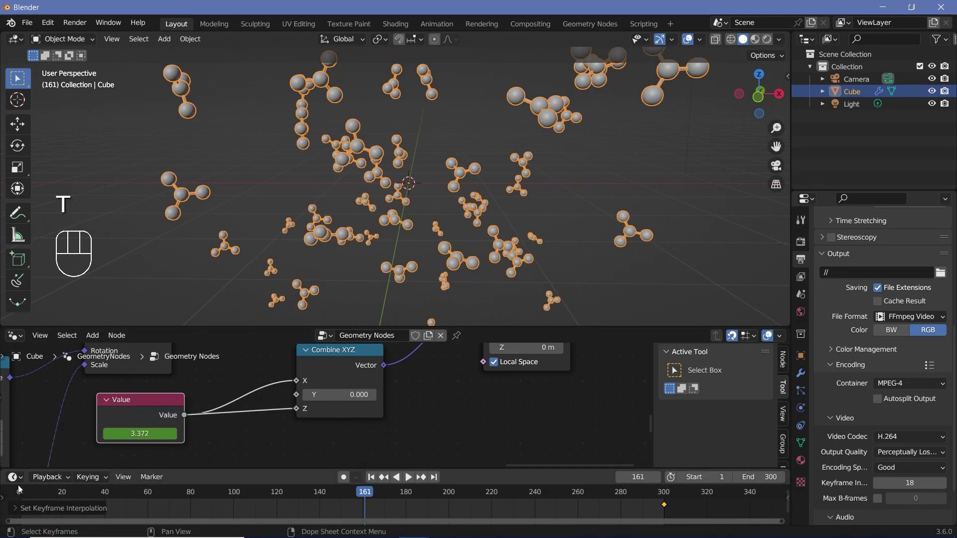
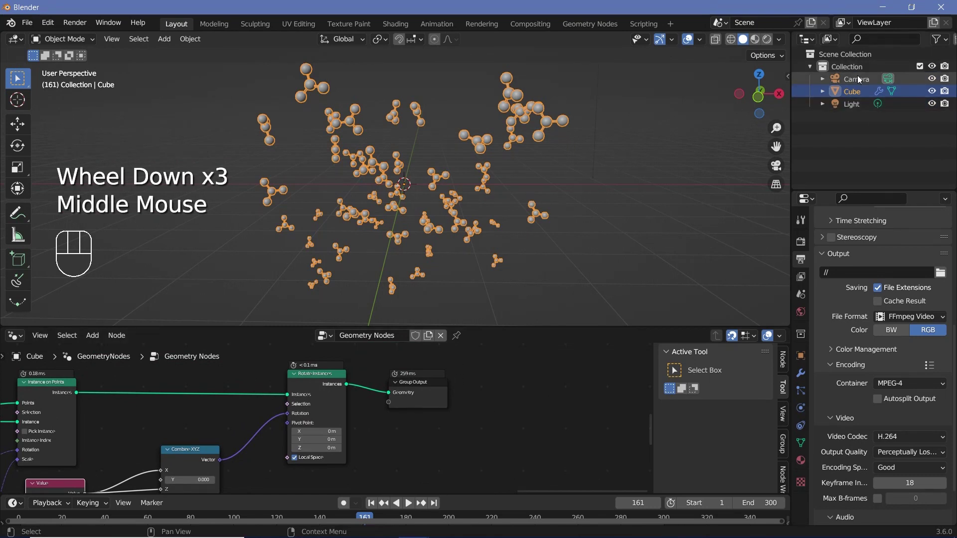
left_click(860, 80)
Clear the camera's location and rotation, look through it and enable Lock Camera to View
key("alt+g")
key("alt+r")
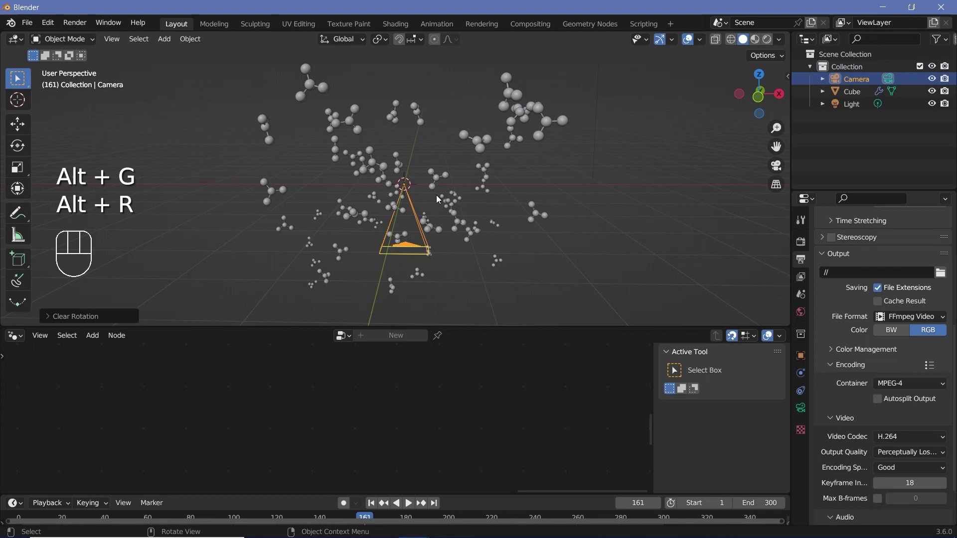
key("r")
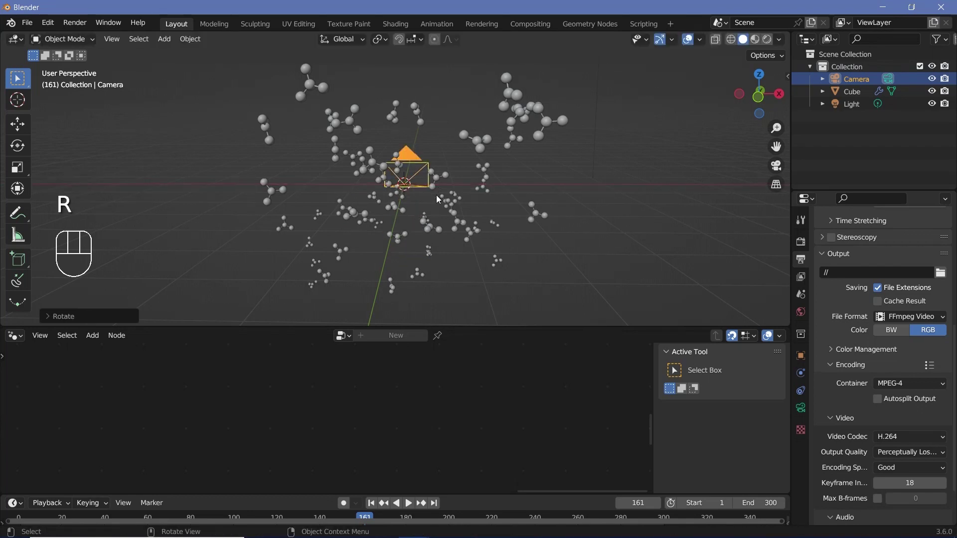
key("KP_0")
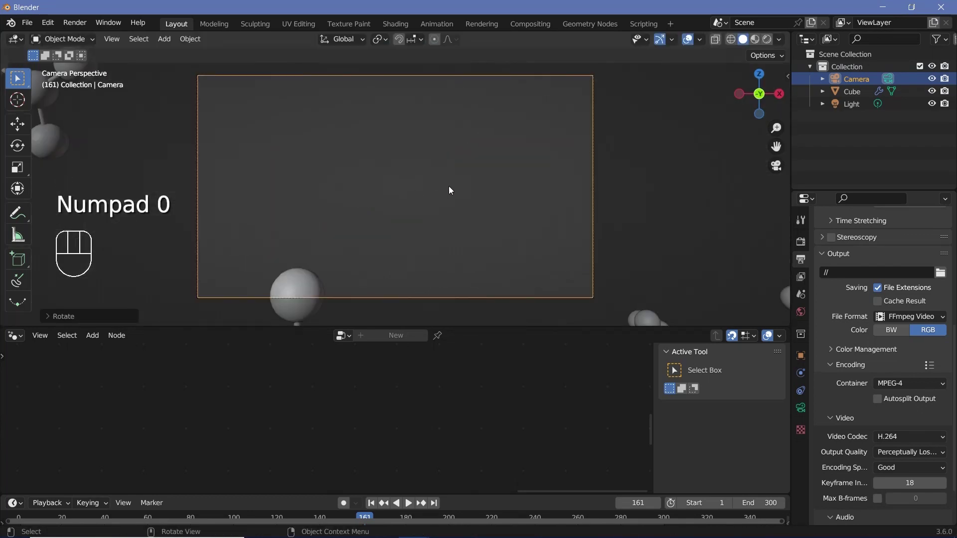
key("g")
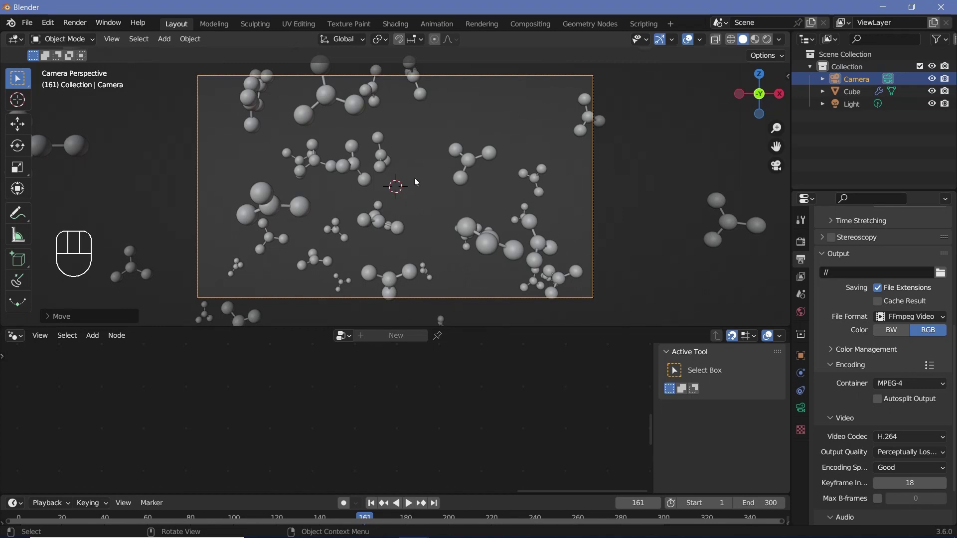
key("n")
left_click(785, 137)
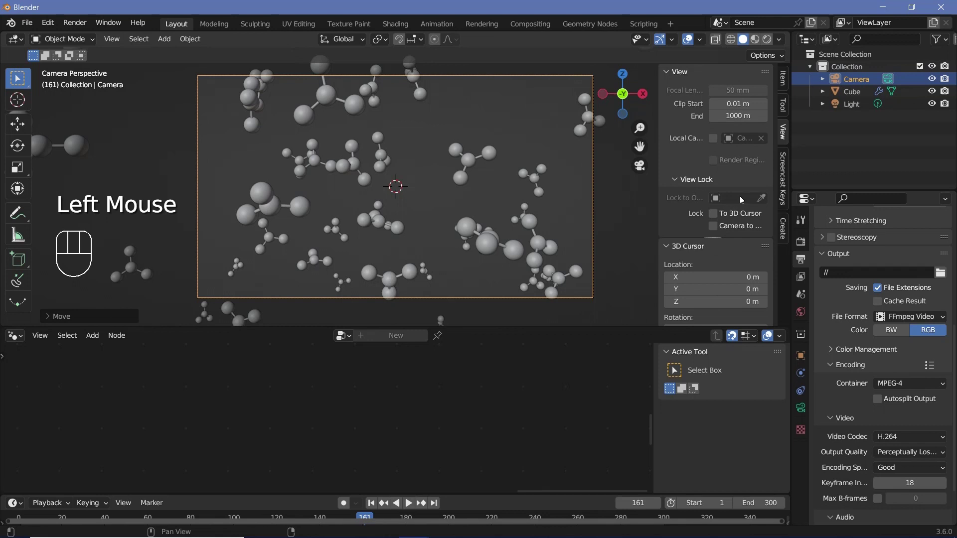
left_click(715, 226)
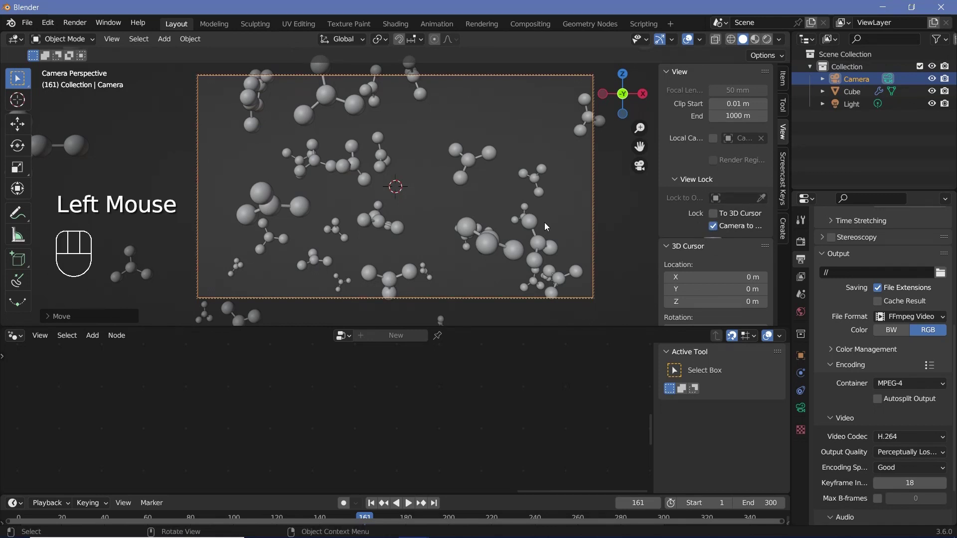
key("n")
Navigate the locked camera until its frame is filled with the floating molecules
left_click_drag(491, 222, 540, 219)
left_click_drag(492, 213, 499, 223)
middle_click(500, 223)
left_click_drag(455, 215, 430, 206)
left_click(428, 206)
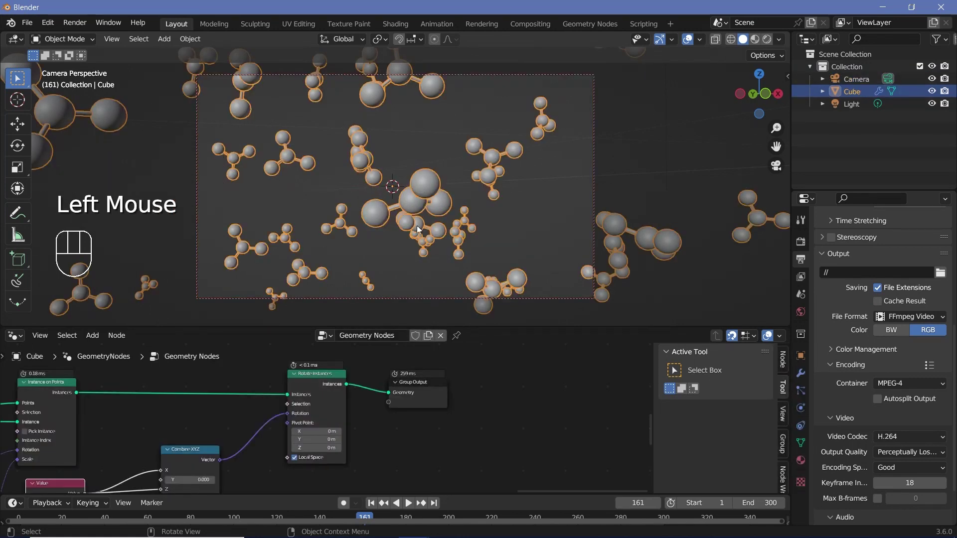
left_click_drag(425, 205, 400, 76)
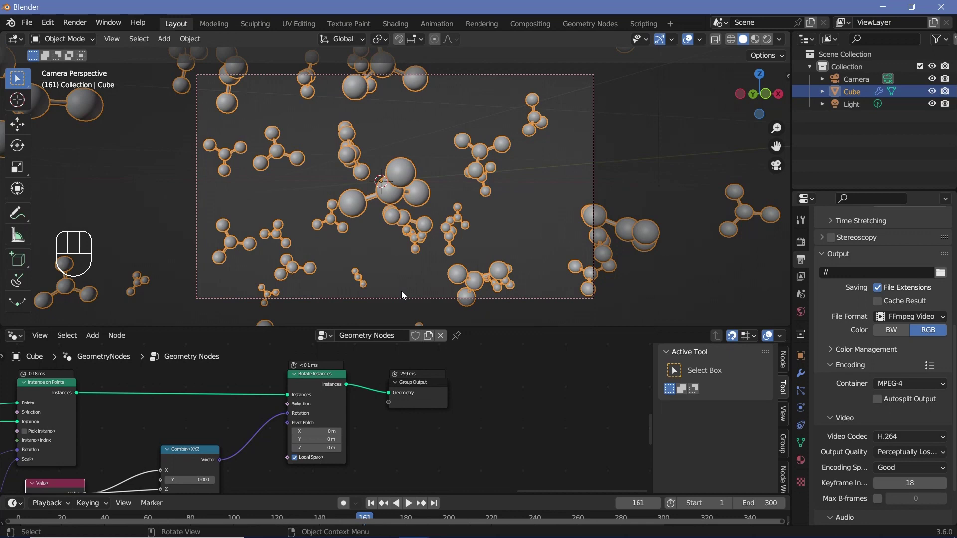
Set the camera's Passepartout to 1.000 so everything outside the frame is fully dark
left_click(602, 152)
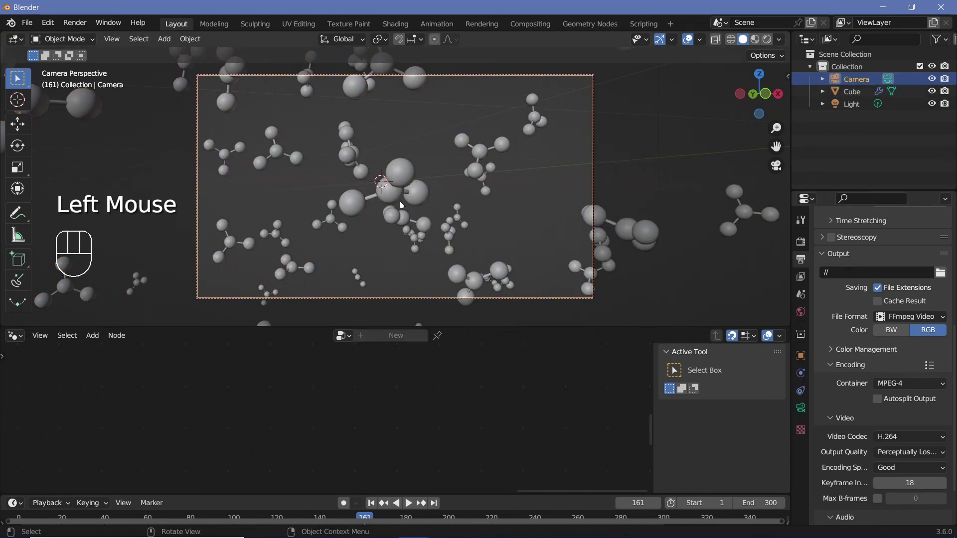
left_click(805, 417)
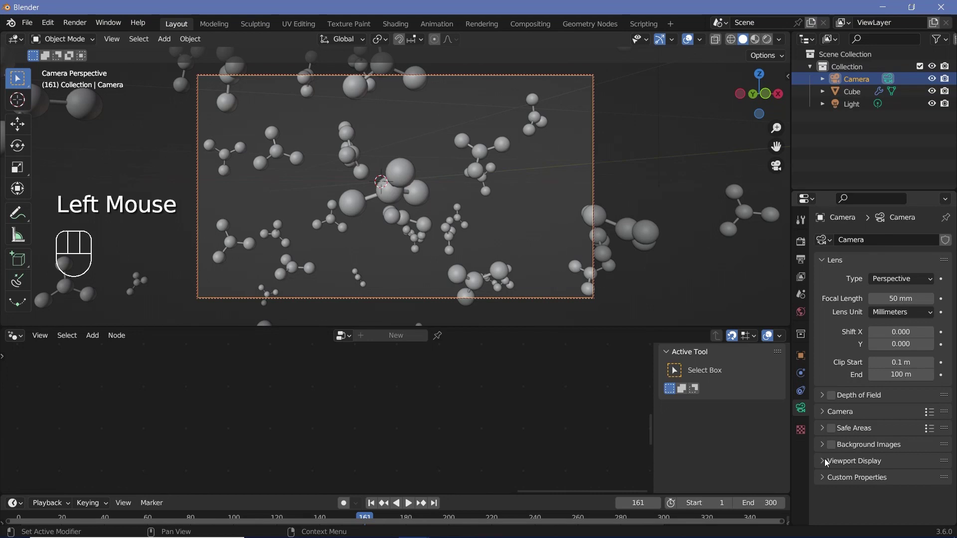
left_click(828, 463)
scroll("down", 3)
left_click_drag(886, 485, 866, 480)
scroll("down", 3)
Enable the Center composition guides and turn the lower area into a Shader Editor
left_click(838, 503)
scroll("down", 3)
left_click(877, 441)
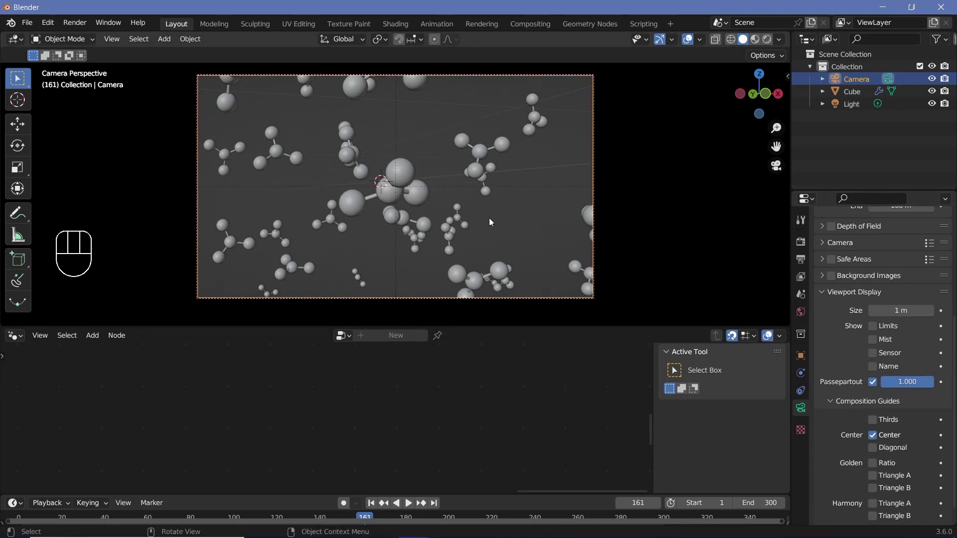
left_click_drag(433, 206, 432, 198)
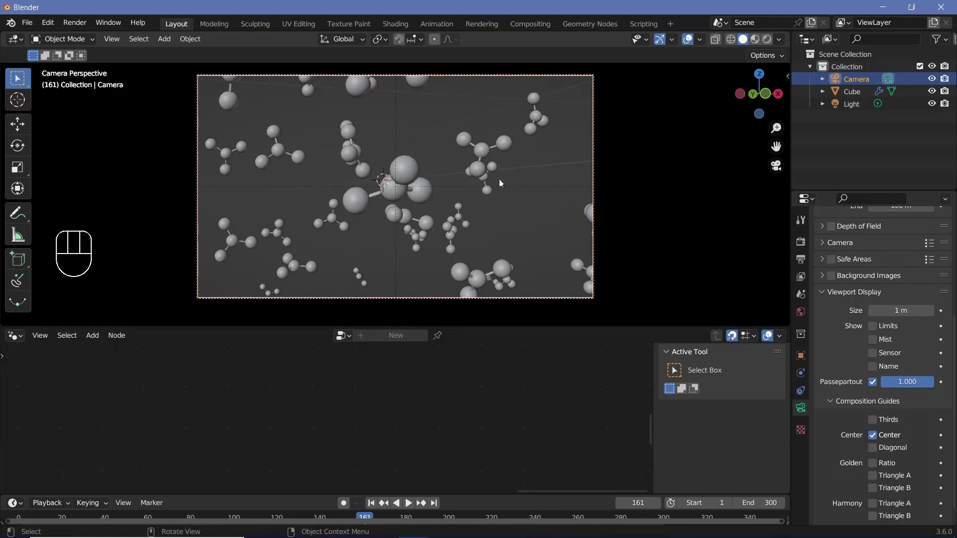
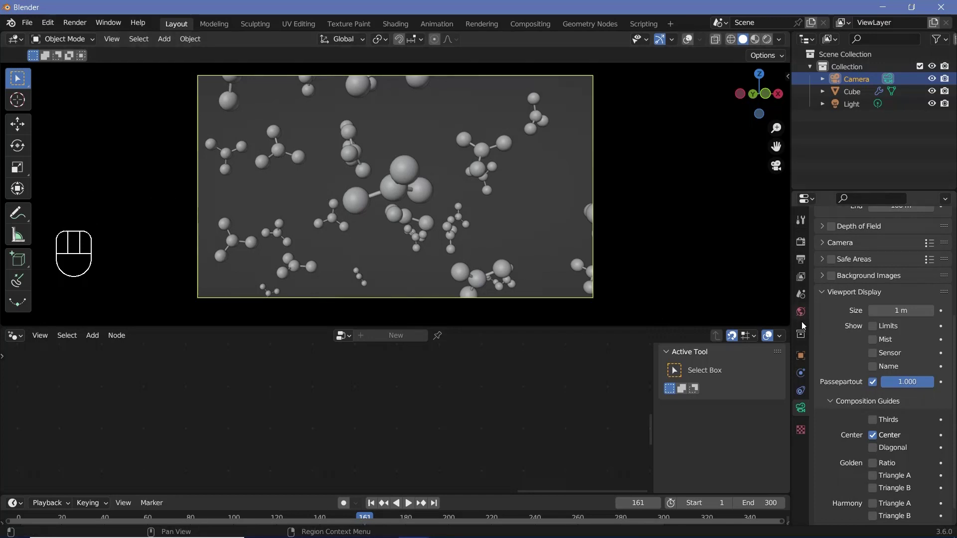
left_click_drag(22, 343, 57, 452)
left_click_drag(389, 194, 335, 200)
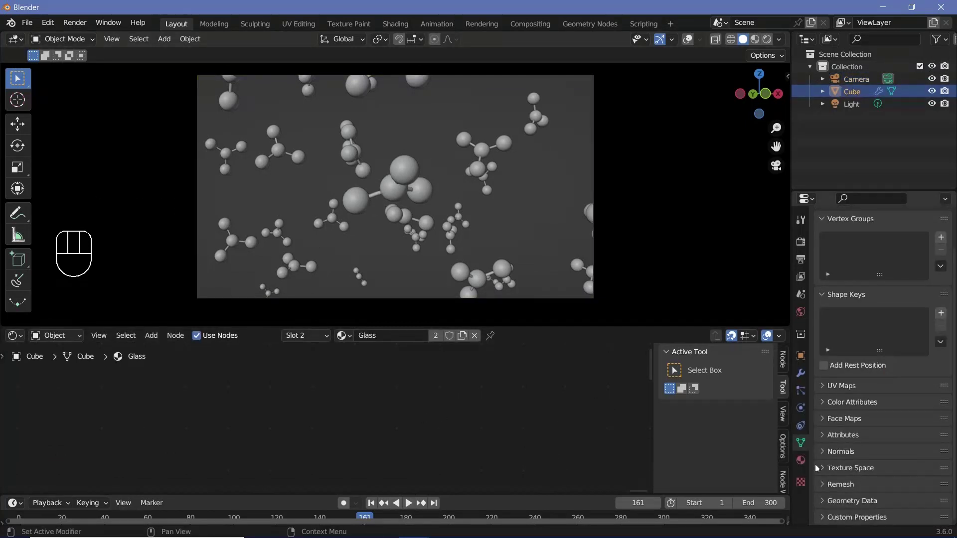
Make the Glass material a rough Glass BSDF with Alpha Blend and Screen Space Refraction
left_click(803, 469)
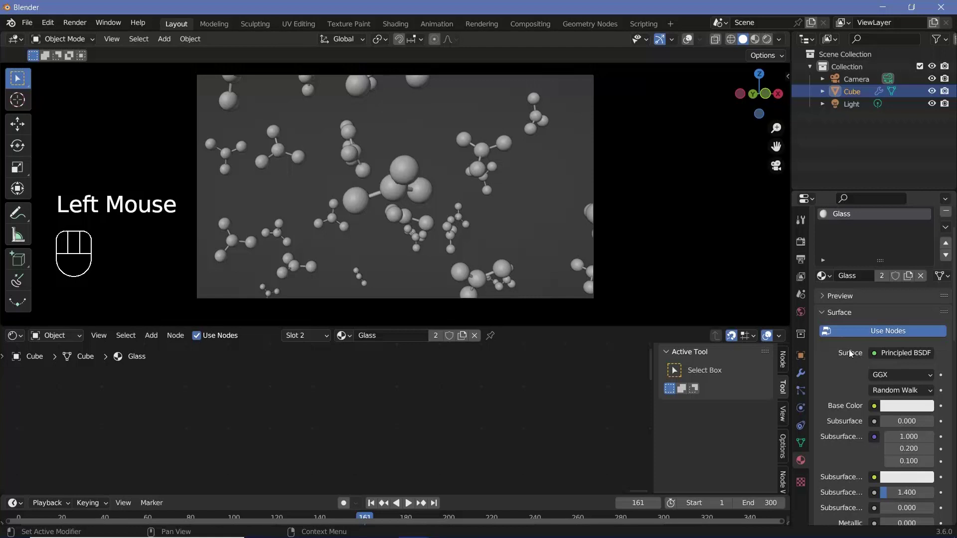
scroll("down", 3)
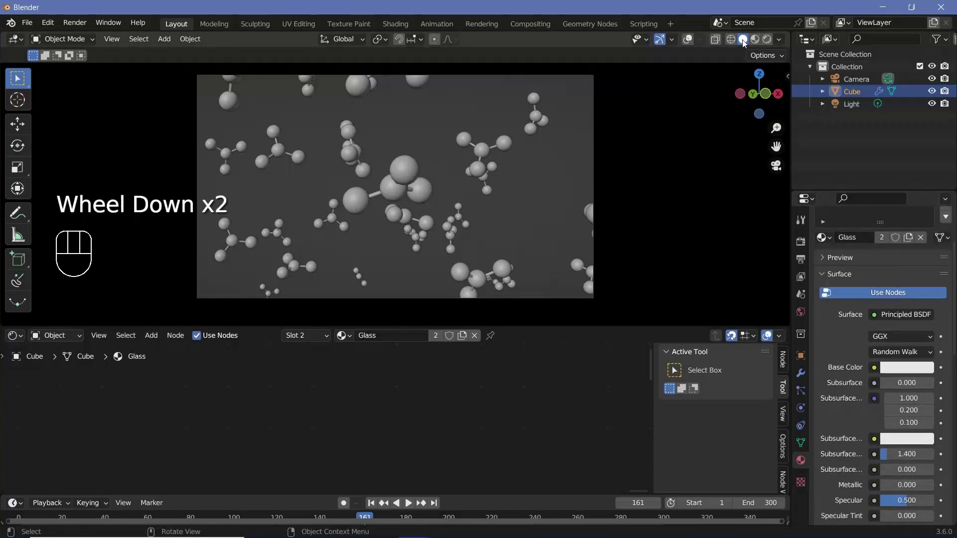
scroll("up", 3)
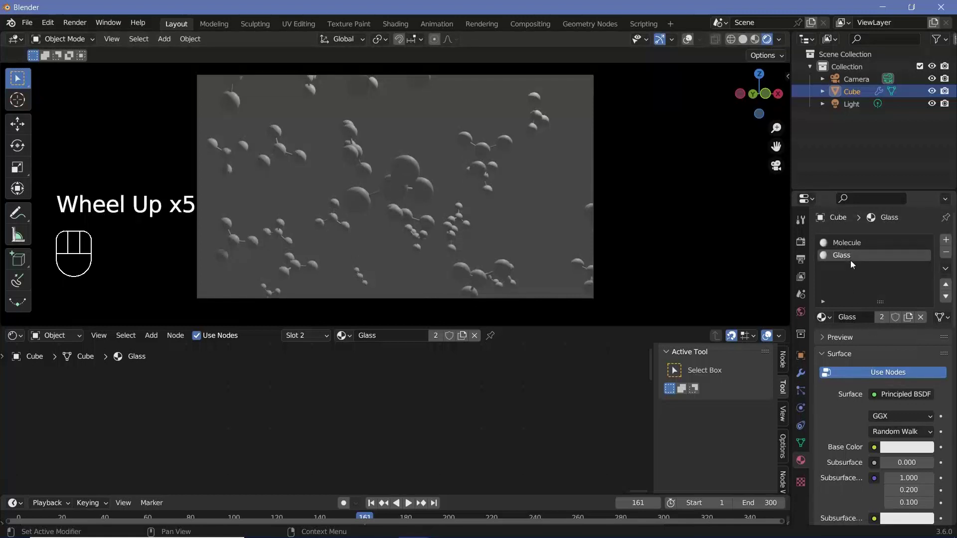
scroll("down", 3)
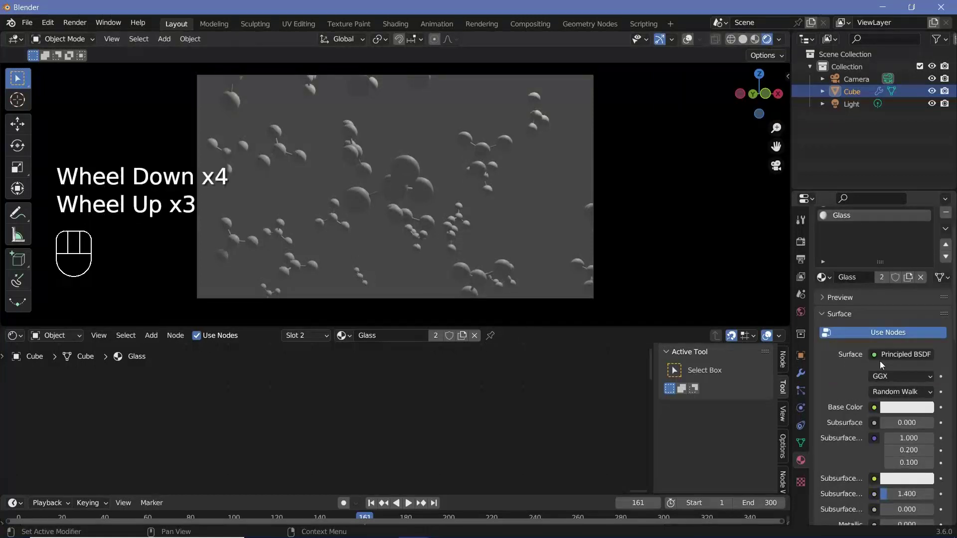
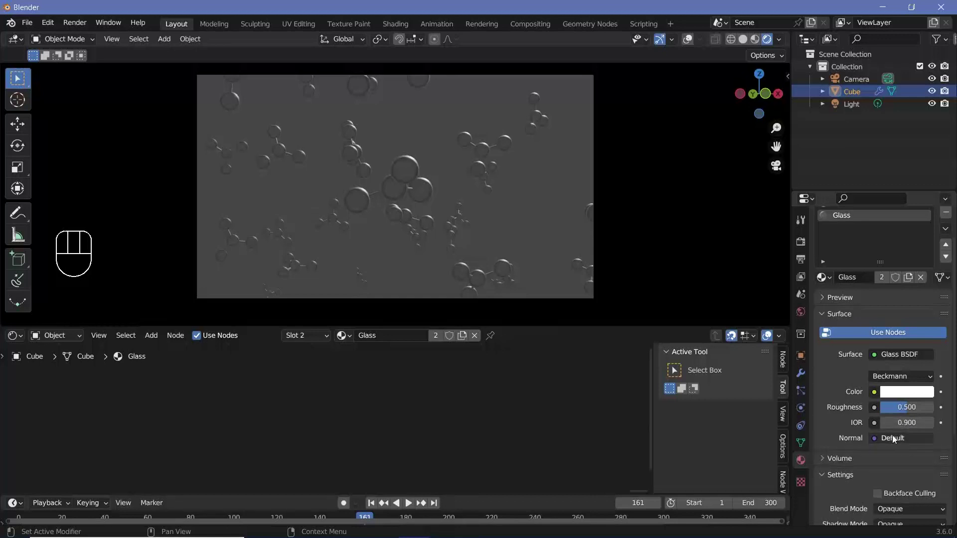
scroll("down", 3)
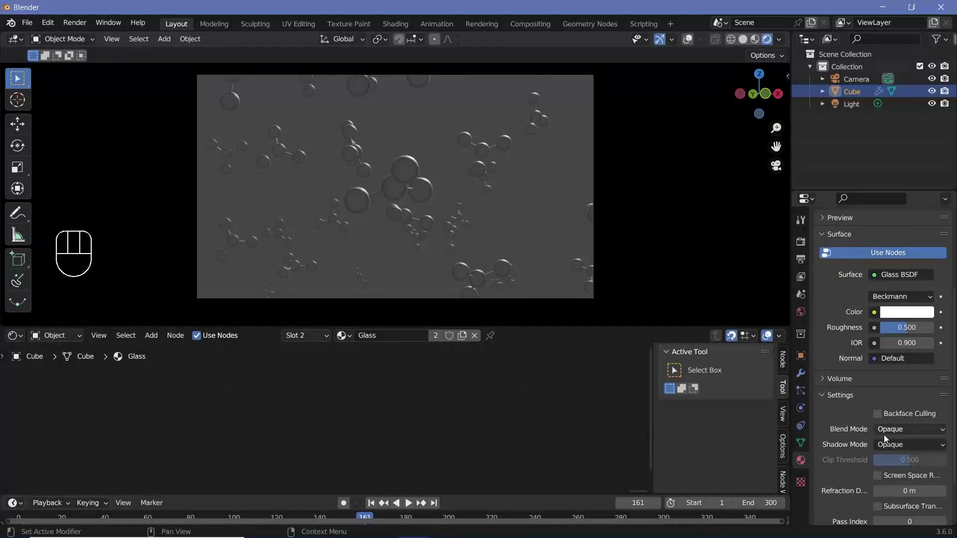
left_click_drag(893, 430, 881, 482)
left_click(880, 481)
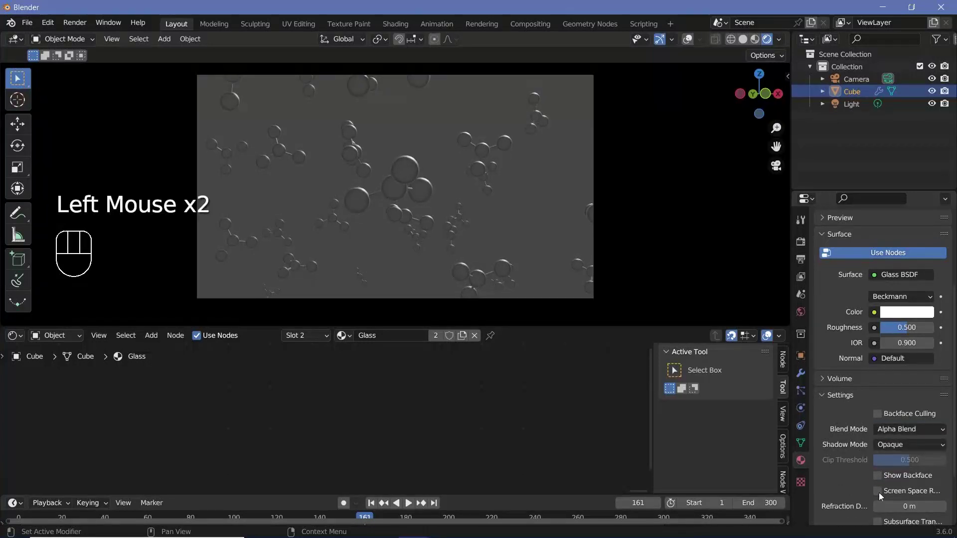
left_click(880, 496)
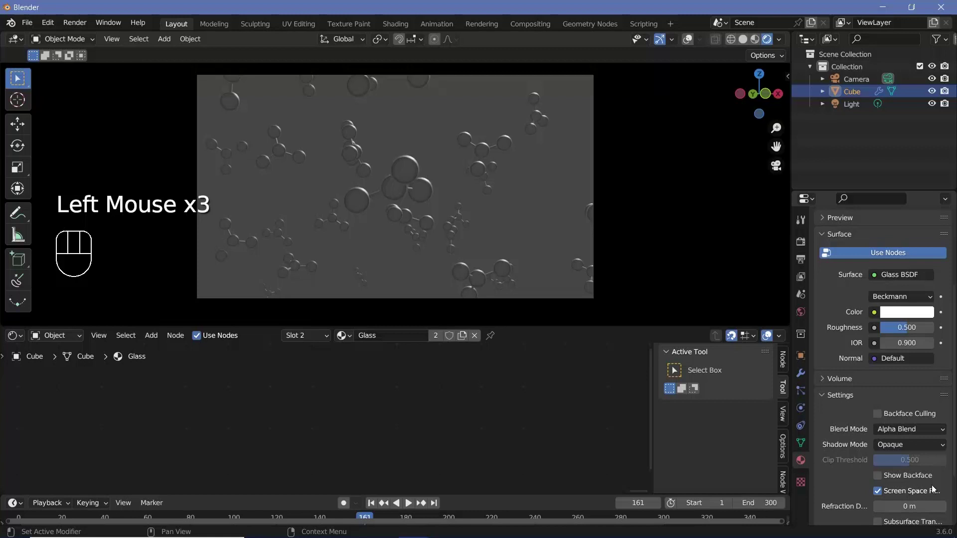
Enable Bloom and Screen Space Reflections in the Eevee render settings
left_click(801, 247)
left_click_drag(808, 340, 864, 376)
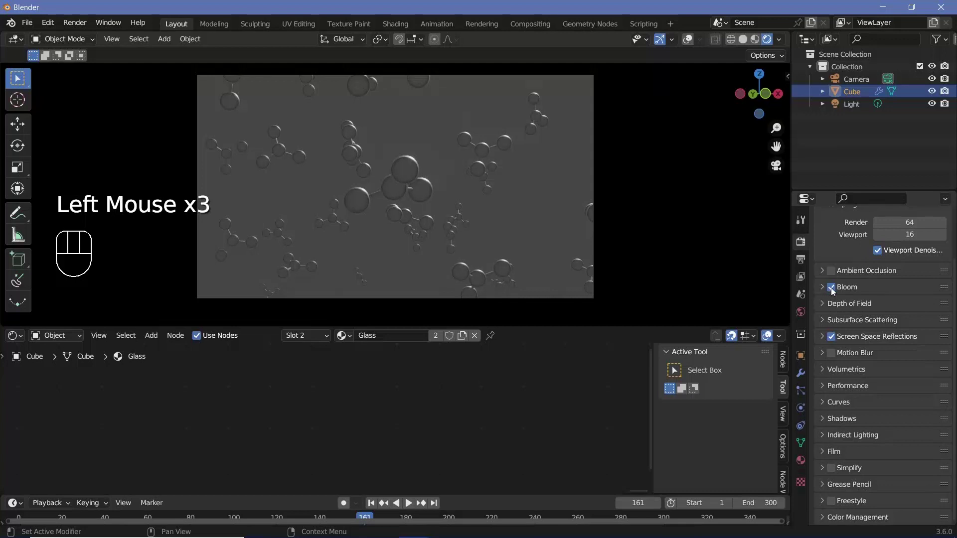
Enable Refraction under Screen Space Reflections and reselect the molecules object
left_click(825, 339)
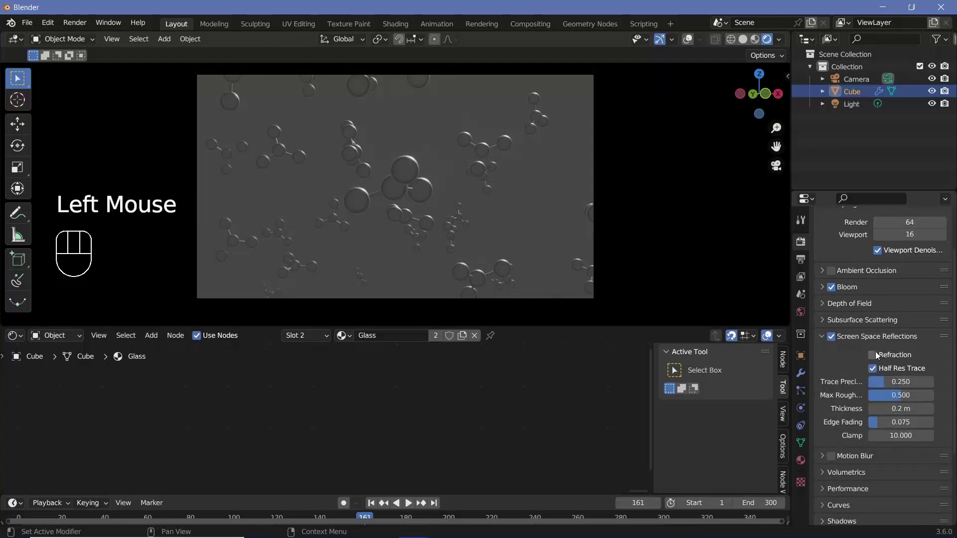
left_click(879, 355)
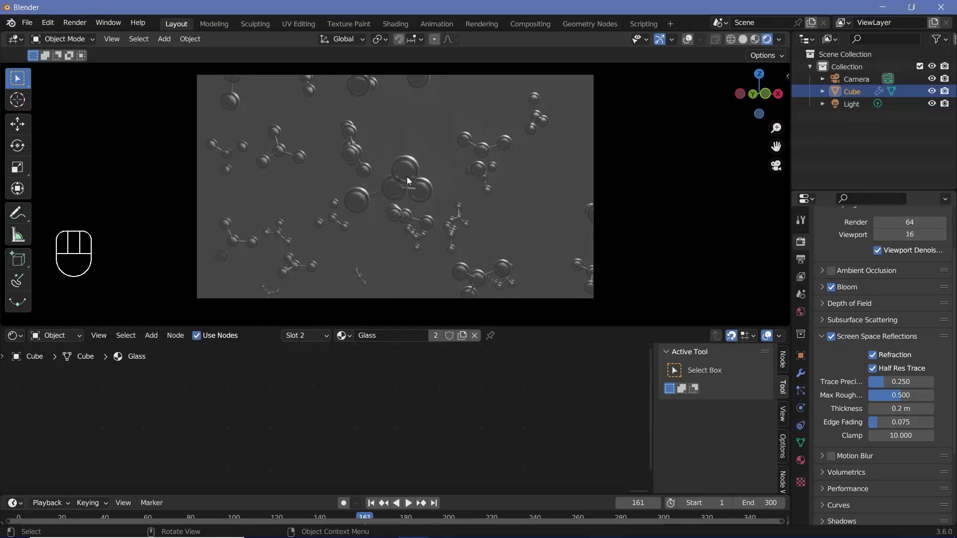
key("n")
left_click(400, 202)
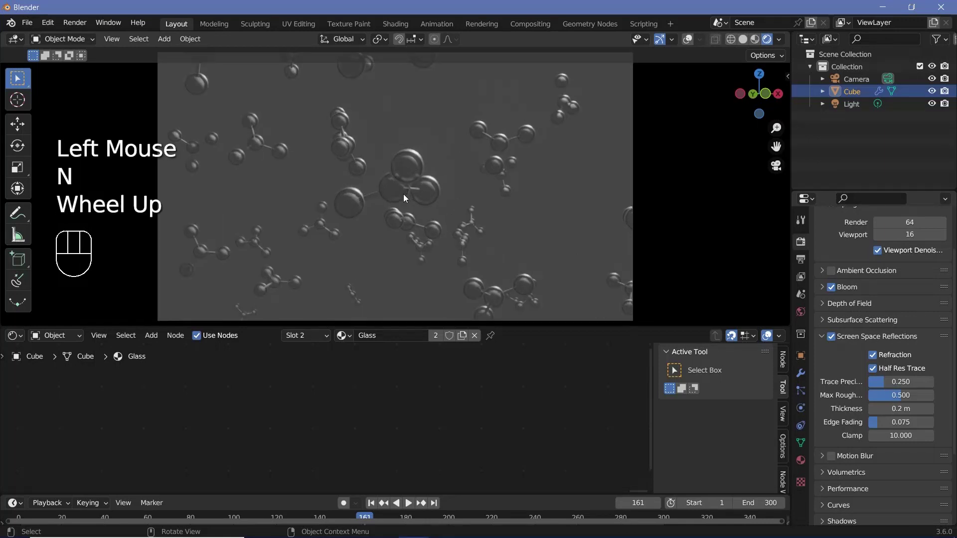
Bring up the Molecule material slot in the material settings for editing
scroll("up", 3)
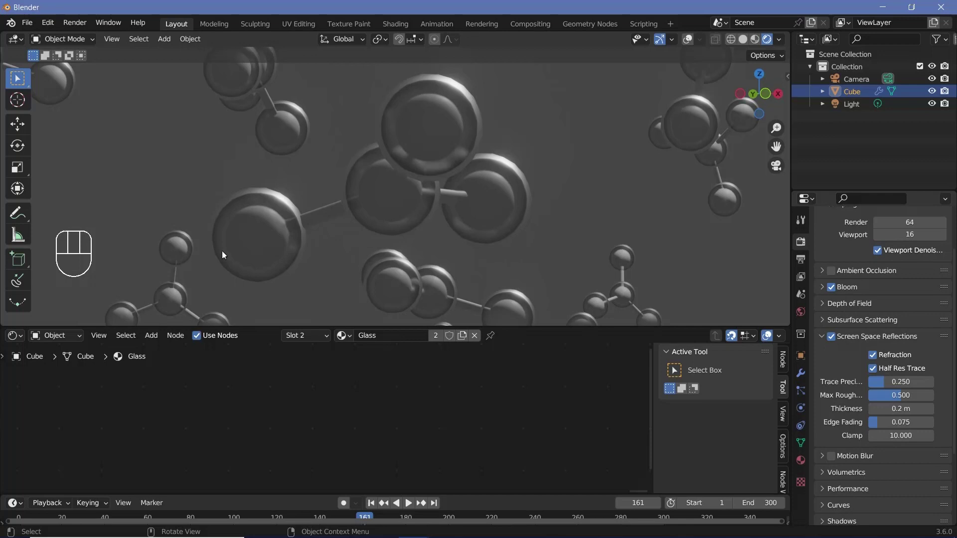
scroll("down", 3)
left_click(807, 465)
scroll("up", 3)
left_click(860, 244)
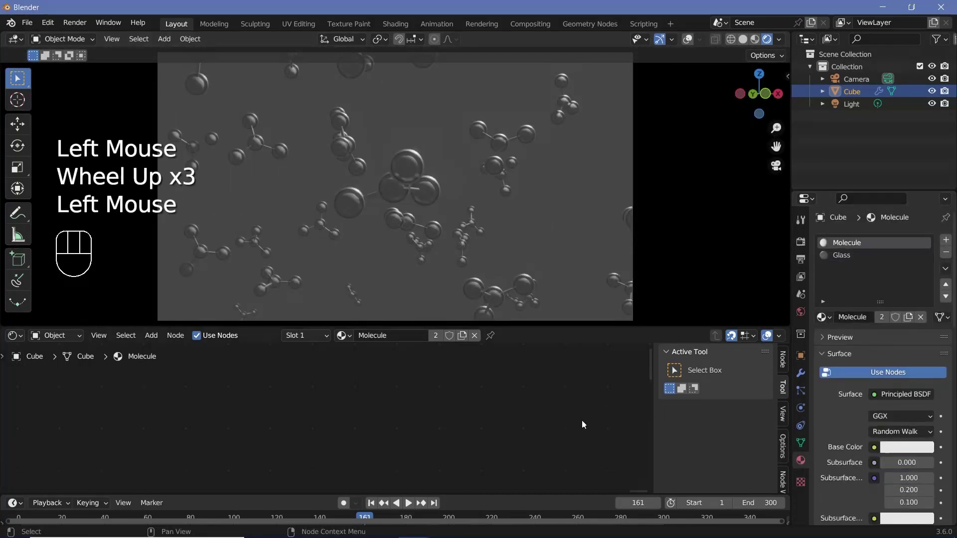
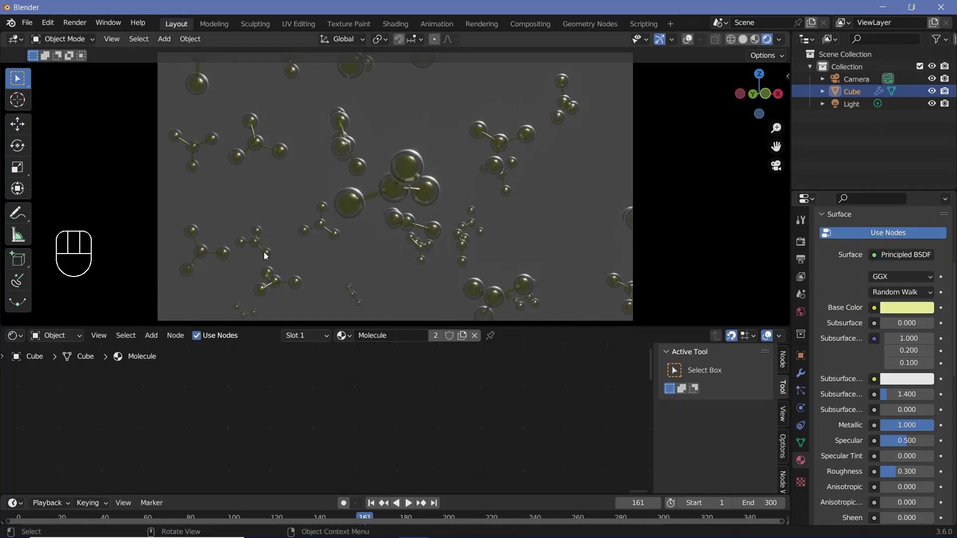
Add a scaled plane with a Copy Rotation constraint targeting Camera, pushed back behind the molecules
key("shift+a")
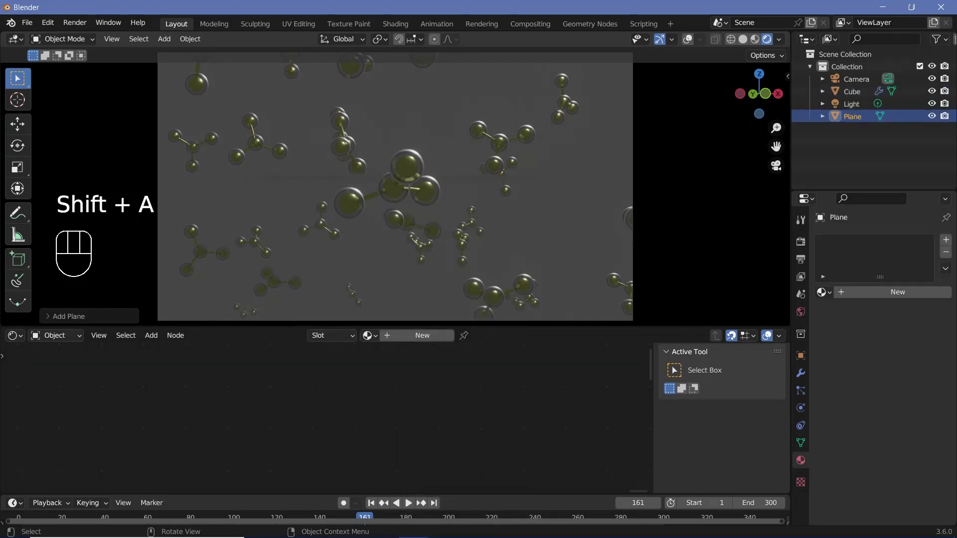
key("s")
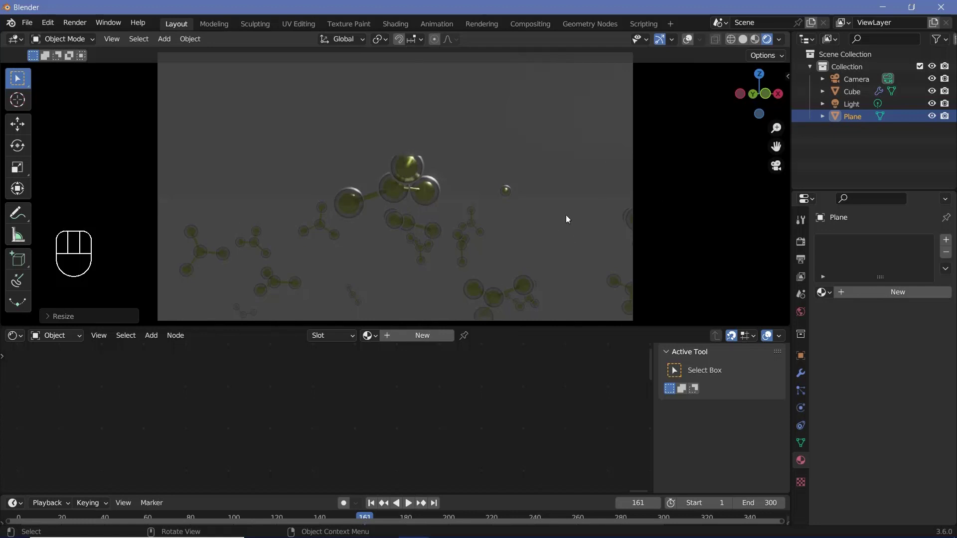
left_click(806, 426)
left_click_drag(857, 247, 752, 290)
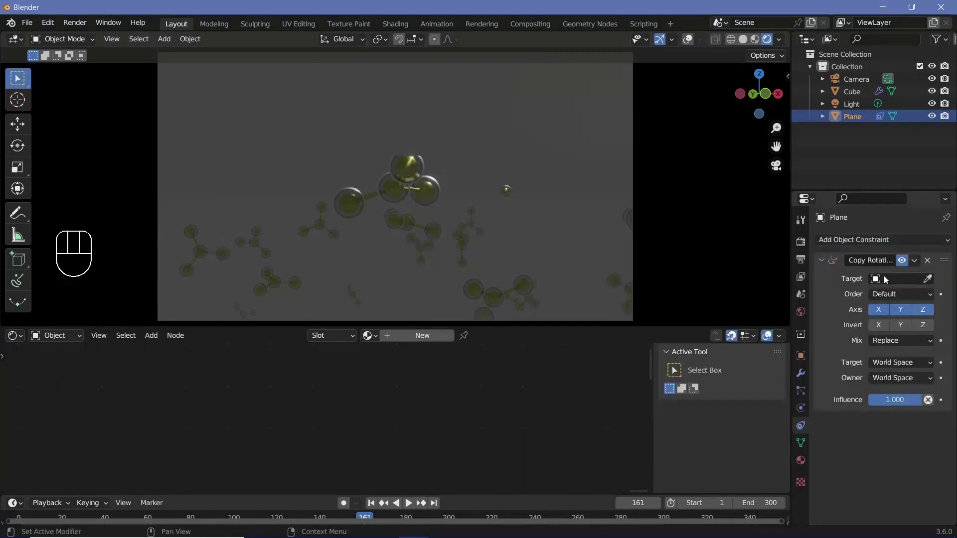
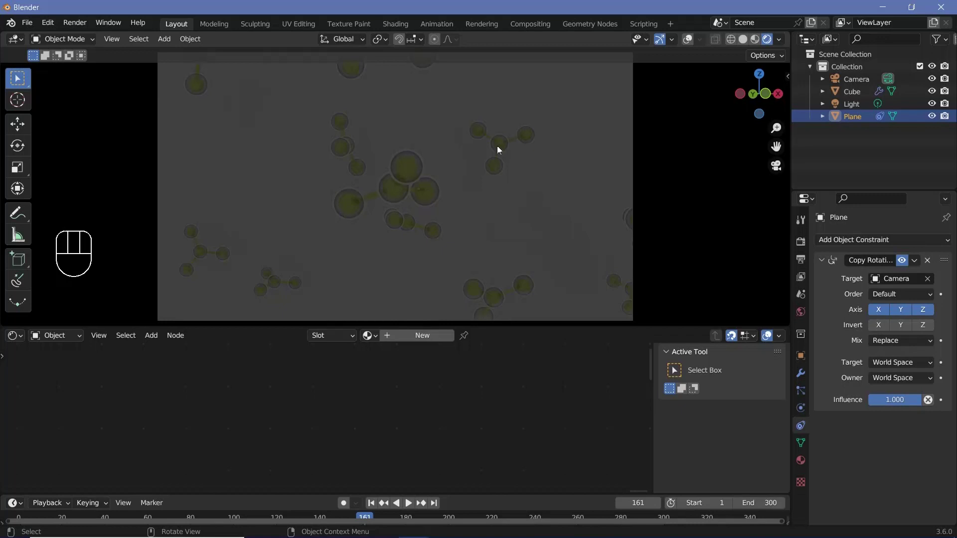
key("g")
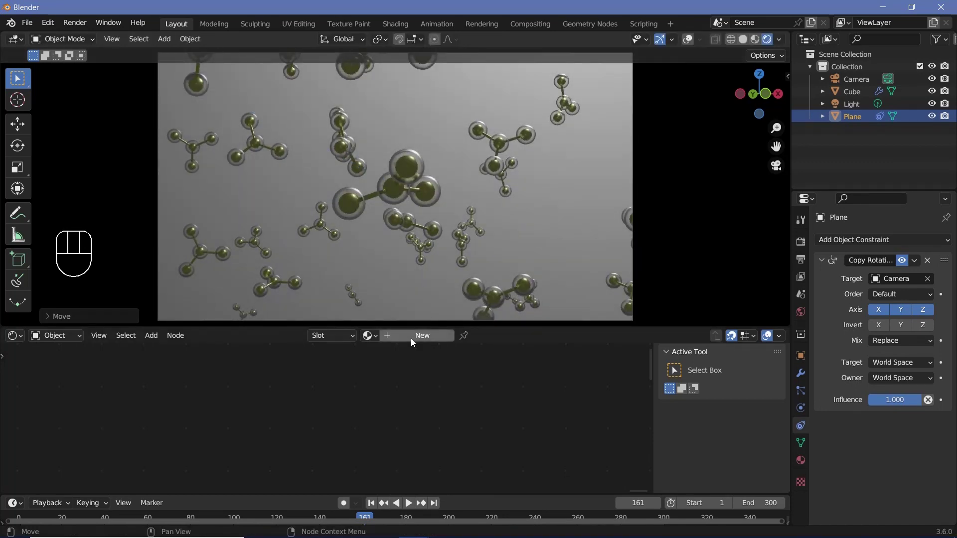
Create a new material for the backdrop plane and start picking a teal Base Color
left_click_drag(371, 347, 401, 400)
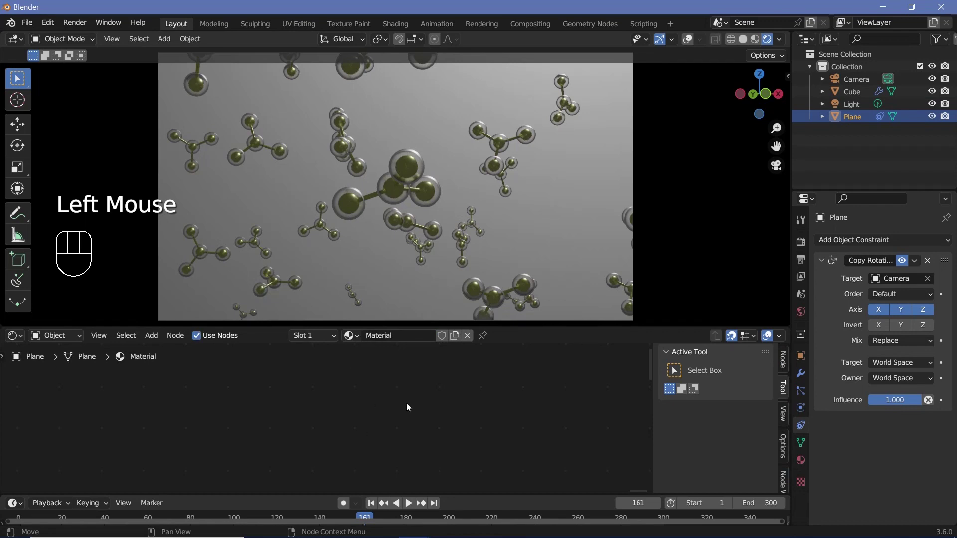
middle_click(450, 409)
scroll("up", 3)
left_click(446, 387)
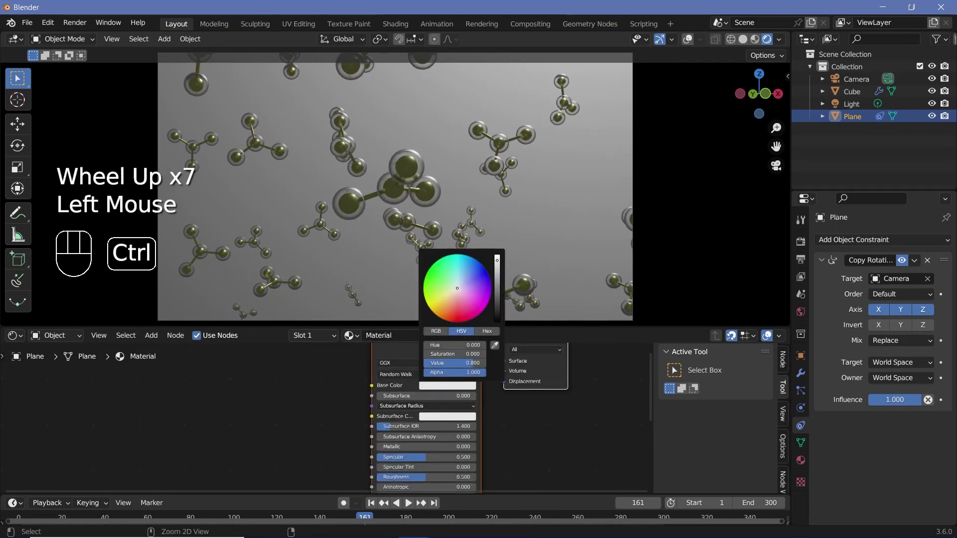
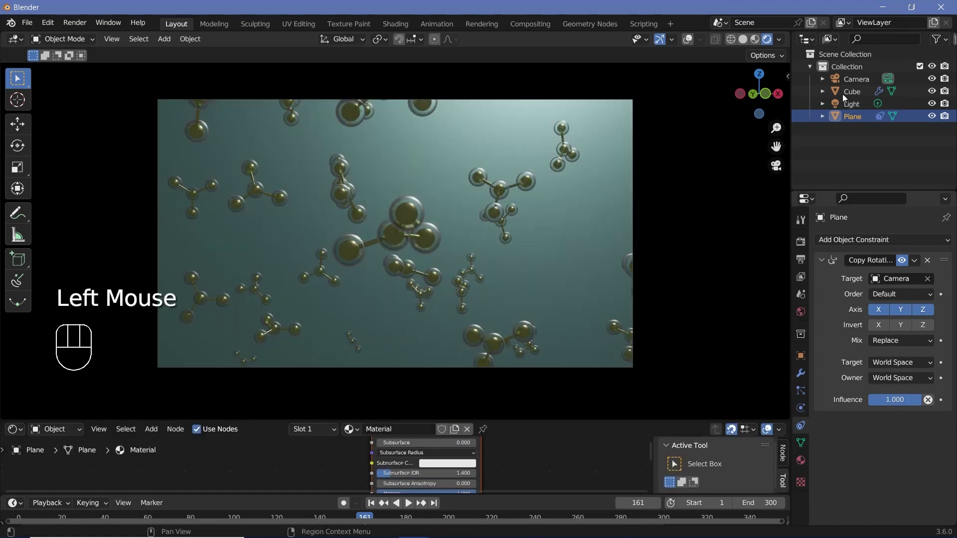
Move the light to a new position and review its power and colour settings
key("g")
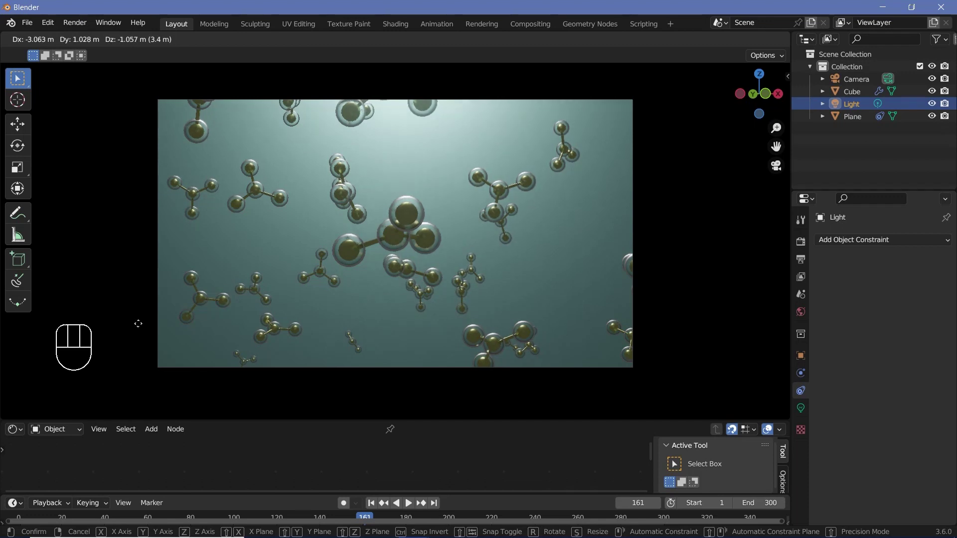
left_click(803, 413)
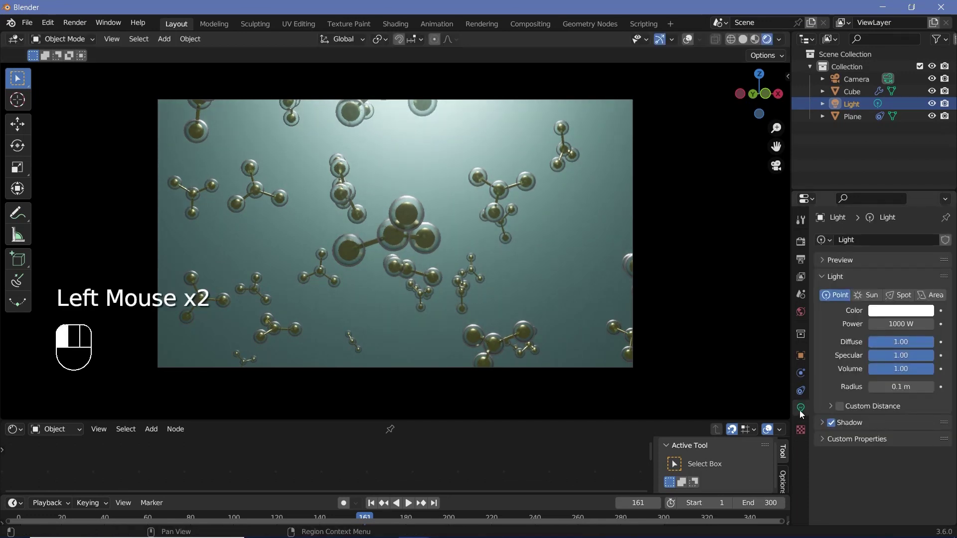
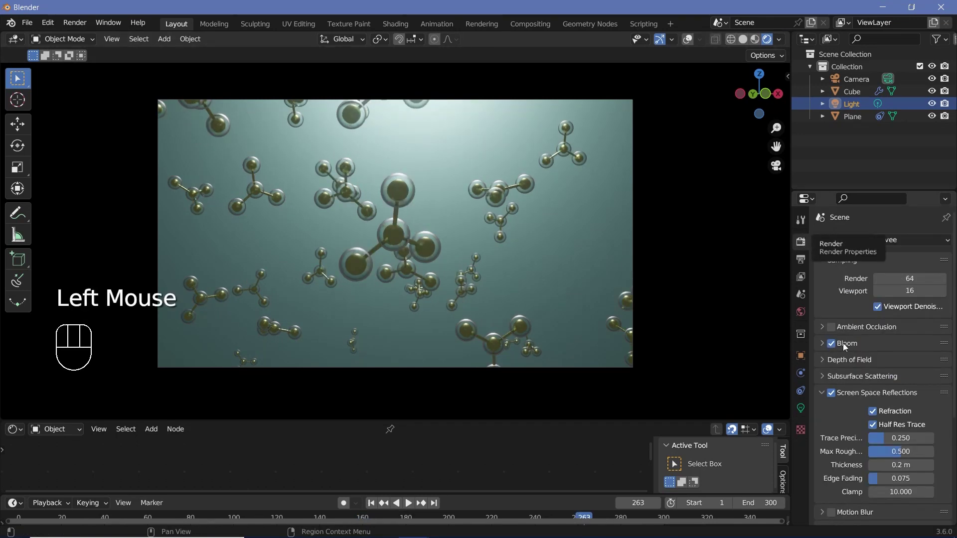
Under Filmic colour management, lower the scene exposure to -0.134 with gamma 0.899
scroll("down", 3)
left_click_drag(831, 519, 842, 444)
scroll("down", 3)
left_click_drag(887, 453, 917, 480)
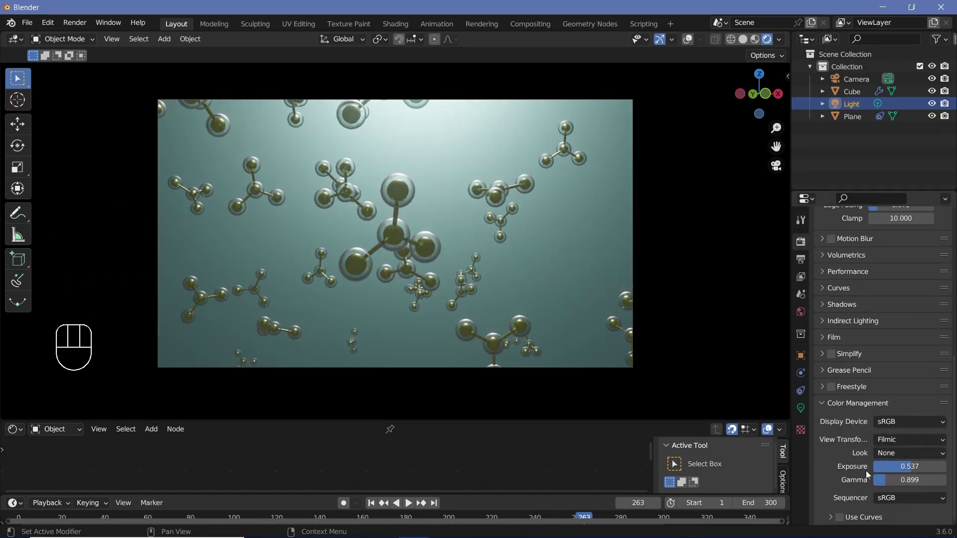
left_click(896, 448)
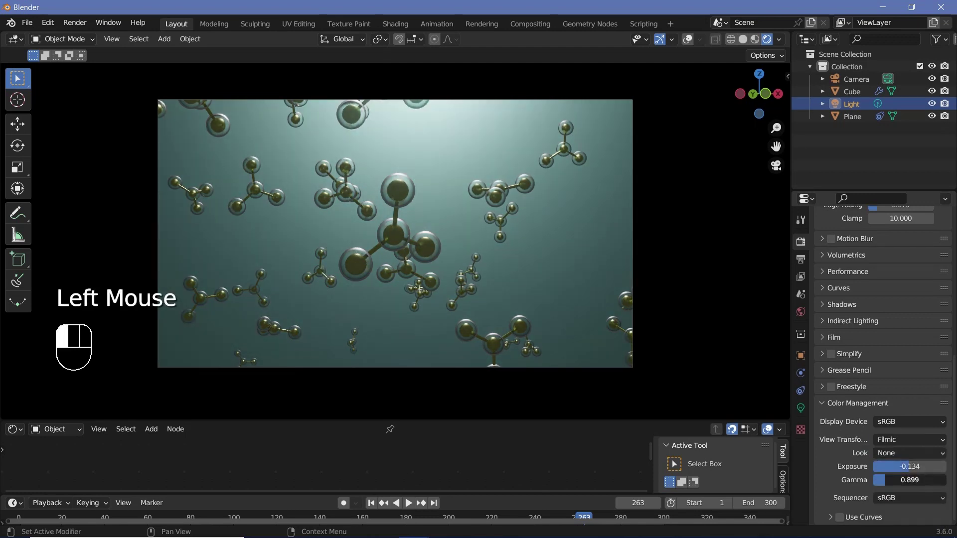